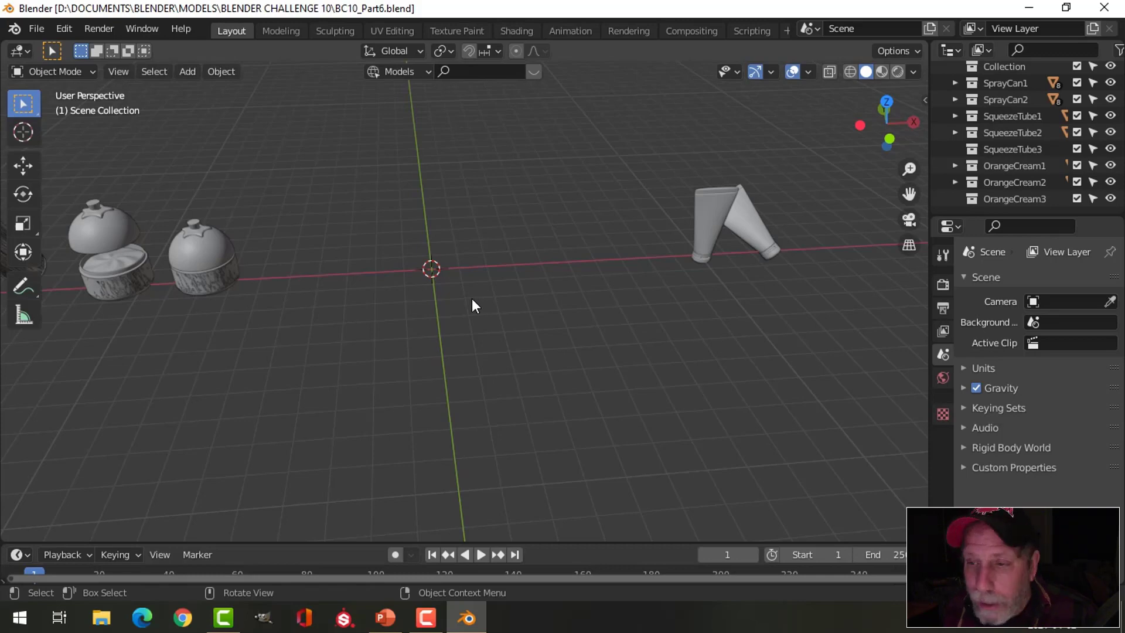
Bring up the Add menu on the Mesh primitives after orbiting the empty scene.
scroll("up", 3)
middle_click(464, 309)
middle_click(515, 323)
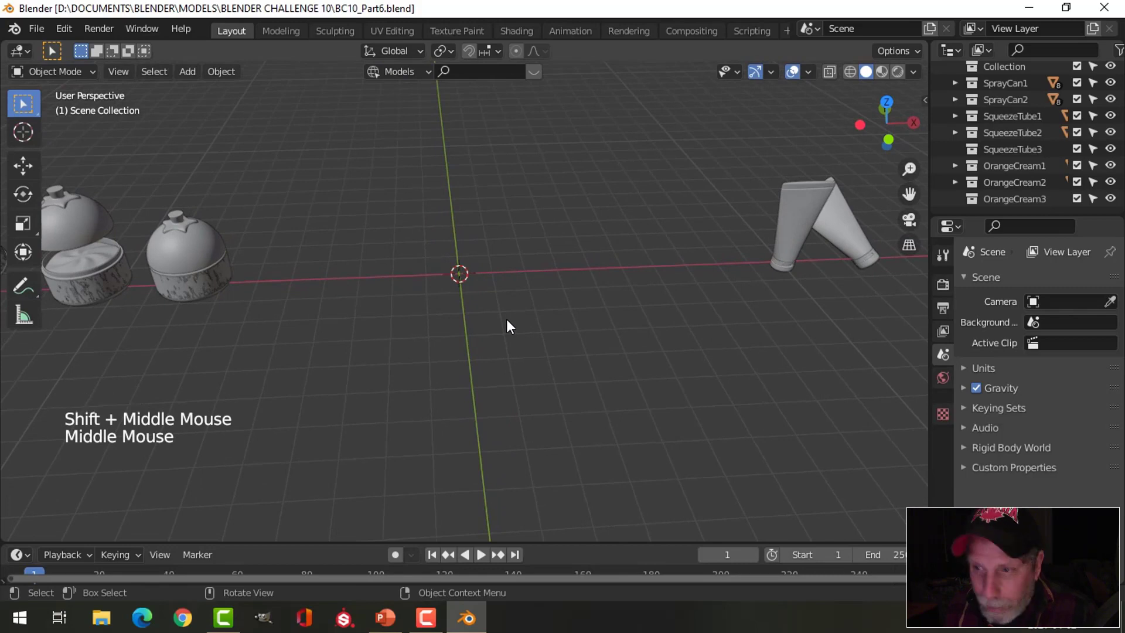
key("shift+a")
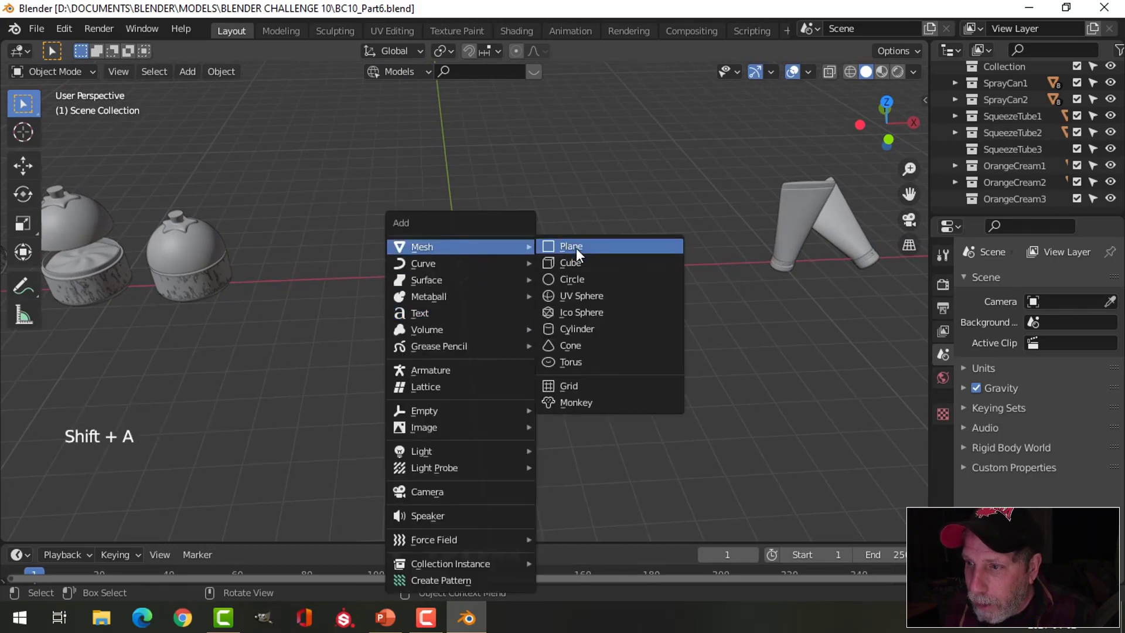
Add a plane at the scene centre and bevel its edges into a strip in Edit Mode.
key("shift+a")
middle_click(534, 290)
scroll("up", 3)
key("Tab")
middle_click(522, 282)
key("ctrl+r")
key("ctrl+b")
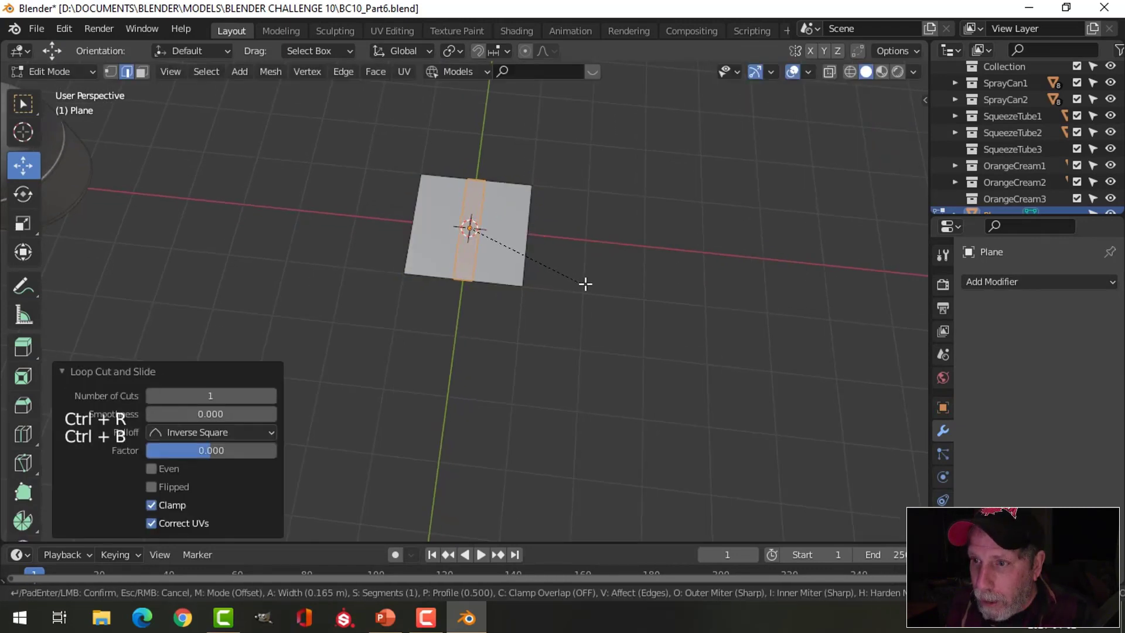
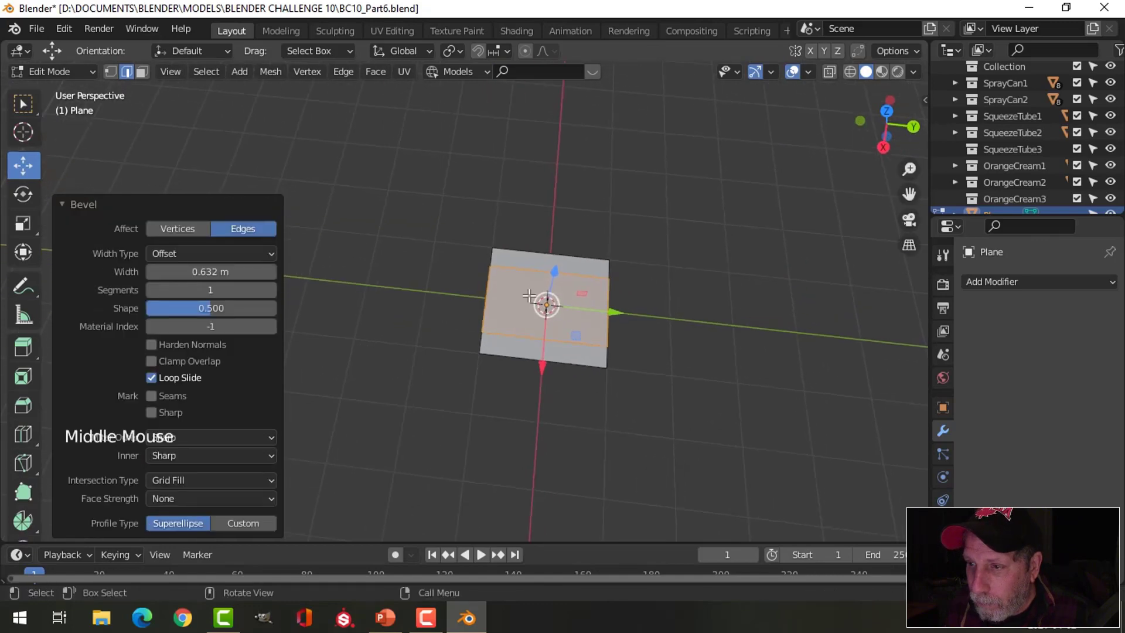
key("alt+a")
Cut loops and bevel the inner edges into a border frame, then stretch the plane along Y.
key("ctrl+r")
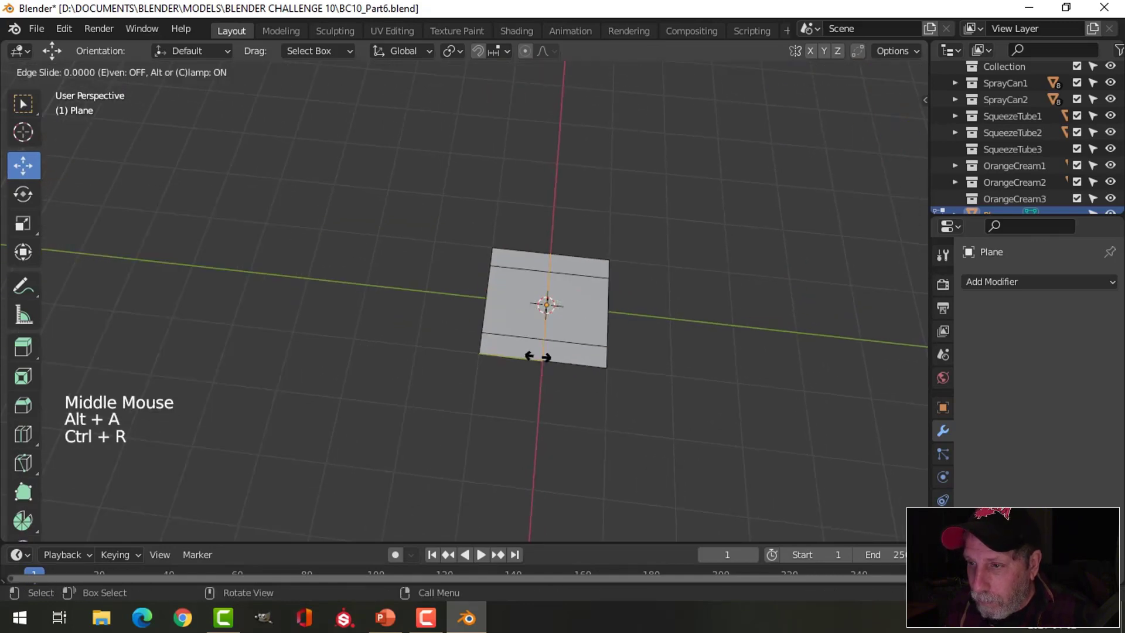
key("ctrl+b")
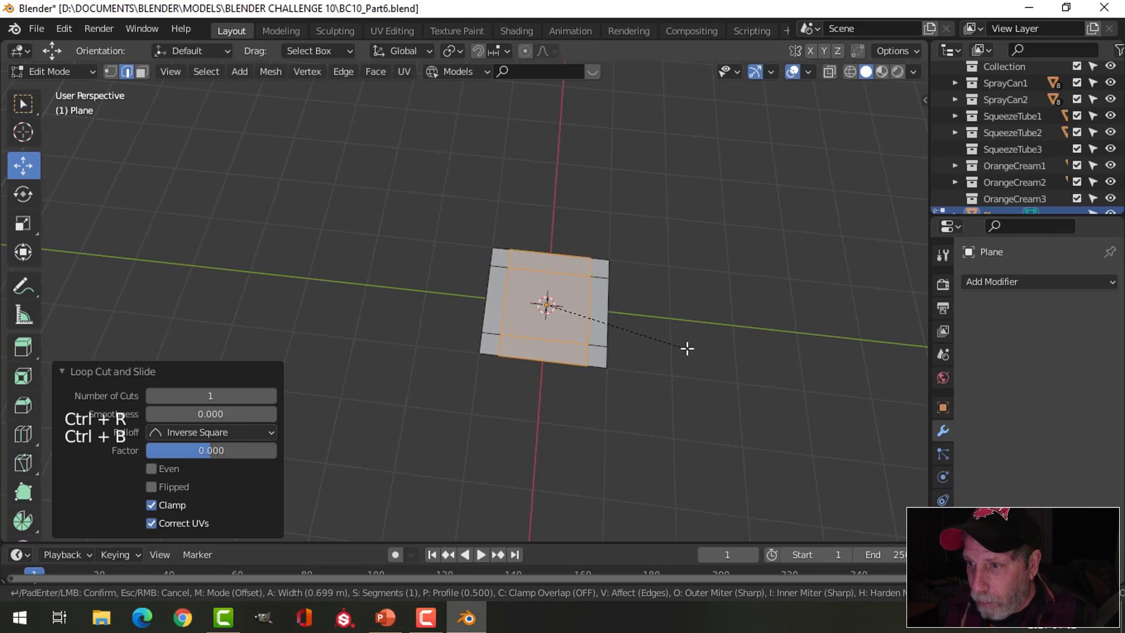
middle_click(531, 340)
key("alt+a")
middle_click(600, 321)
left_click(608, 280)
left_click(478, 279)
key("s")
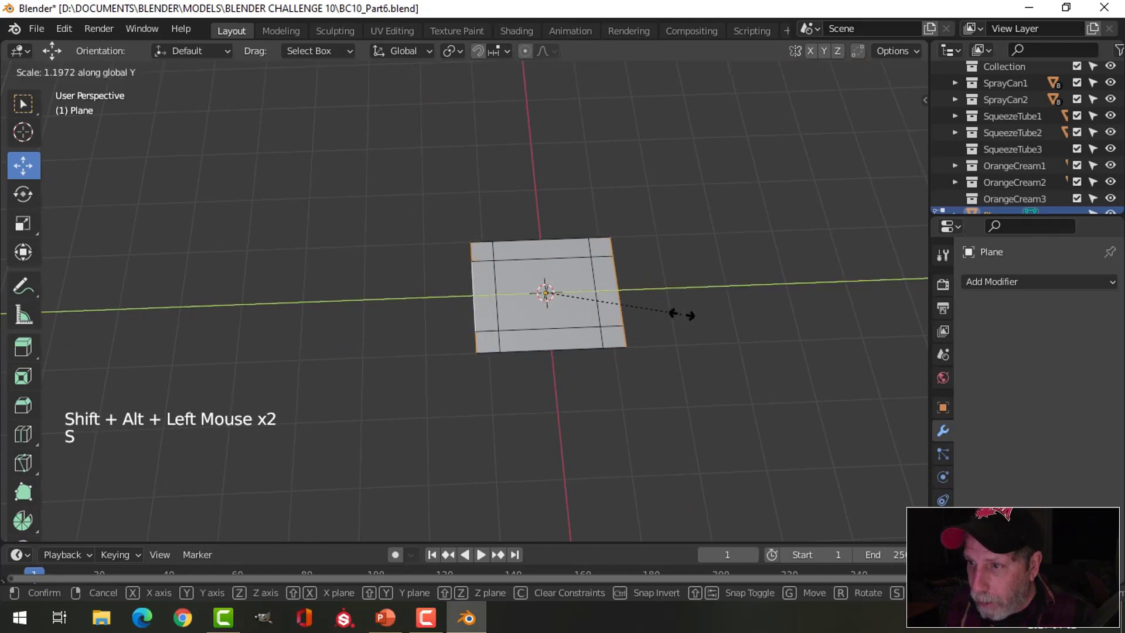
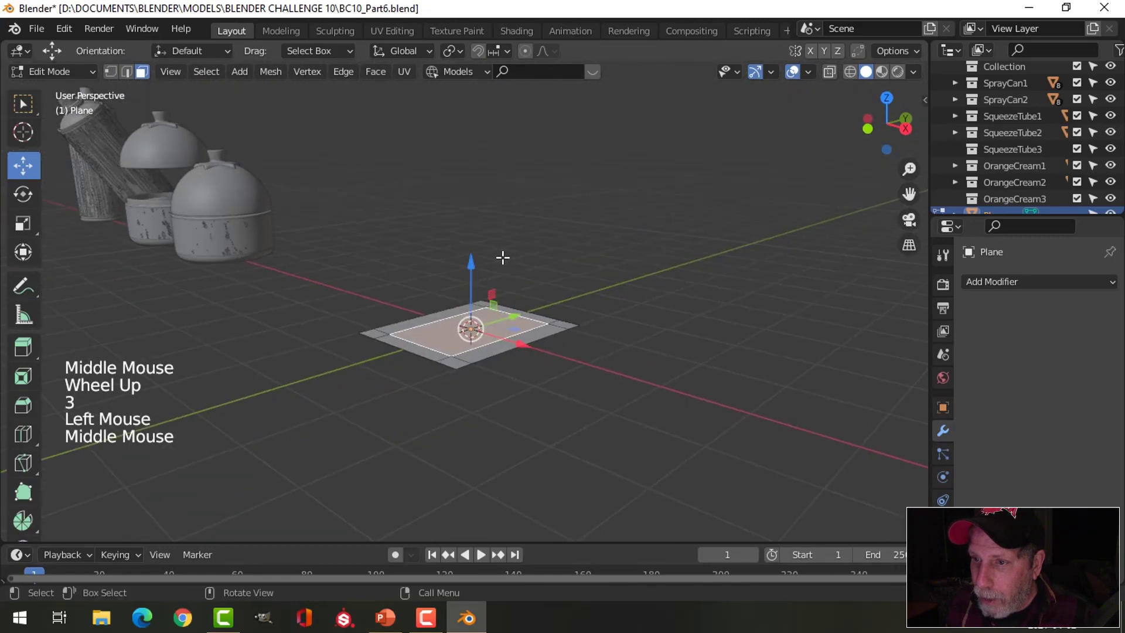
Extrude the inner panel up, bevel the dome edges and smooth the tray with a Subdivision Surface.
key("e")
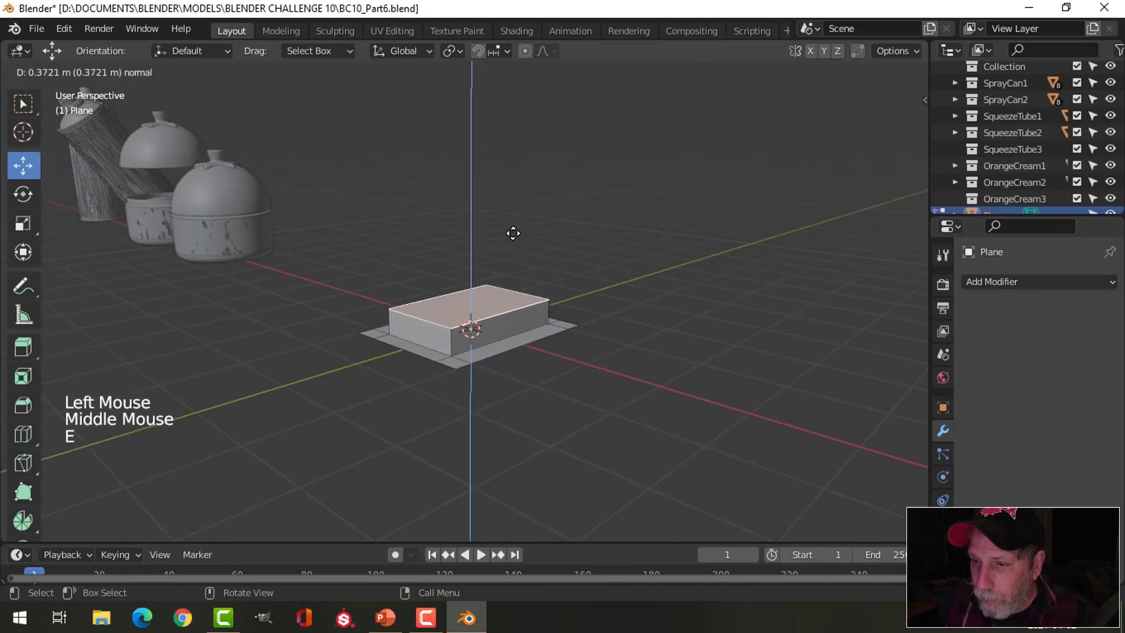
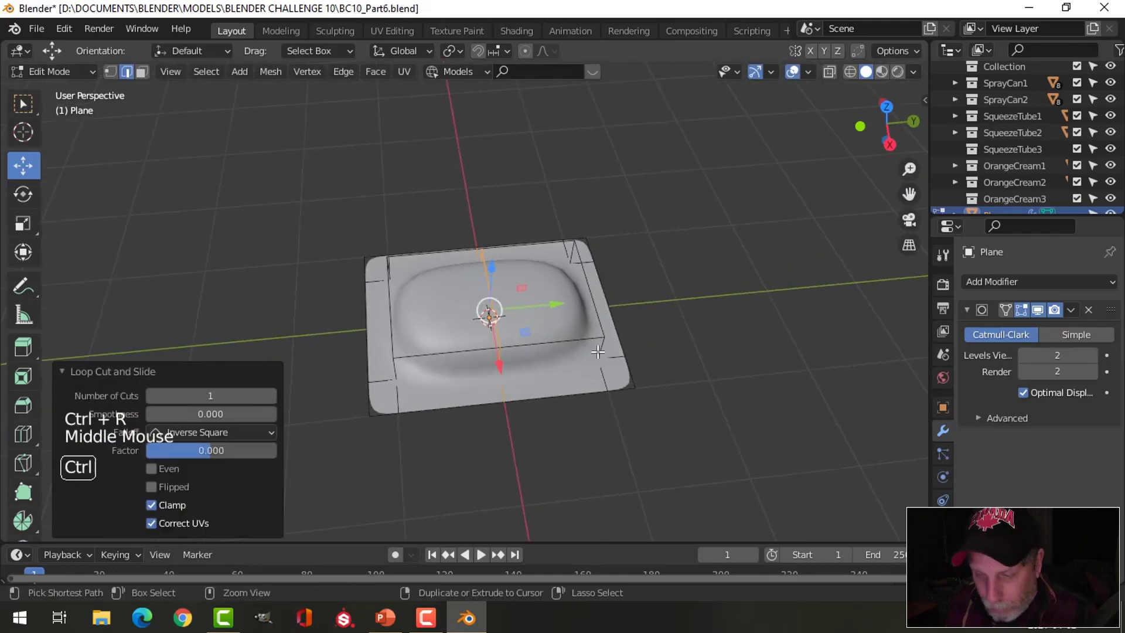
key("ctrl+b")
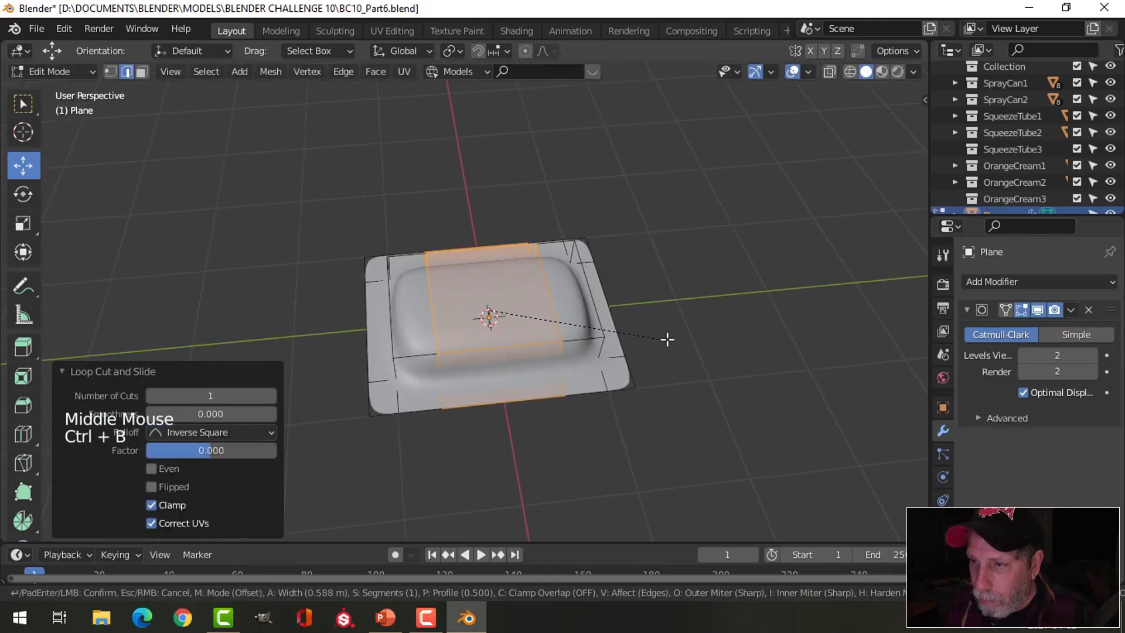
middle_click(568, 364)
key("alt+a")
middle_click(538, 356)
key("Tab")
middle_click(567, 350)
key("alt+a")
middle_click(507, 378)
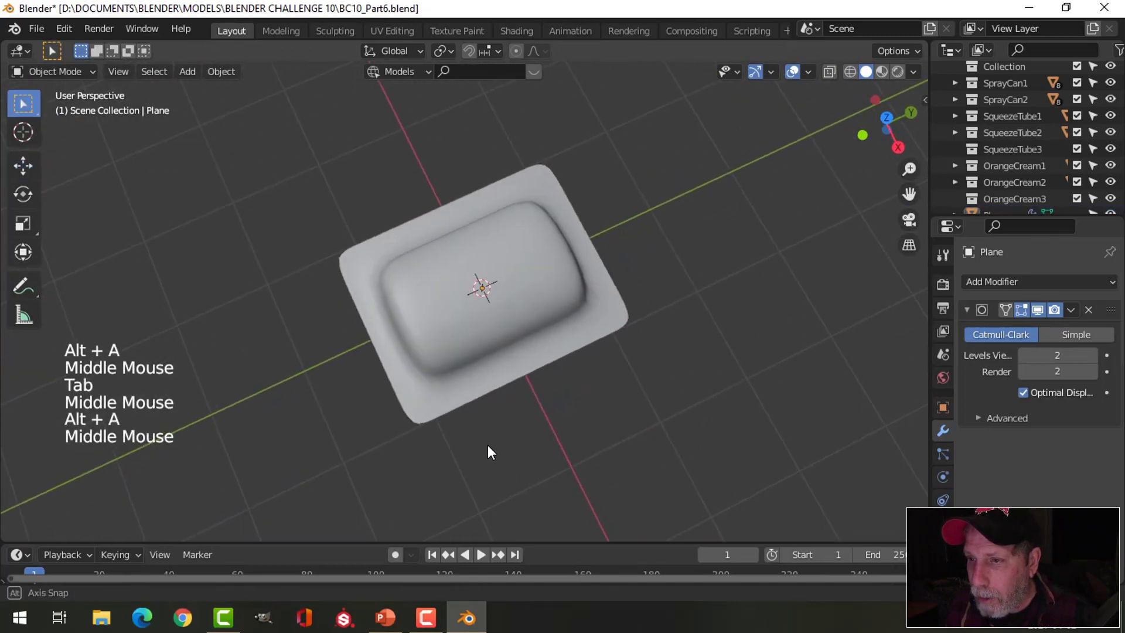
middle_click(546, 382)
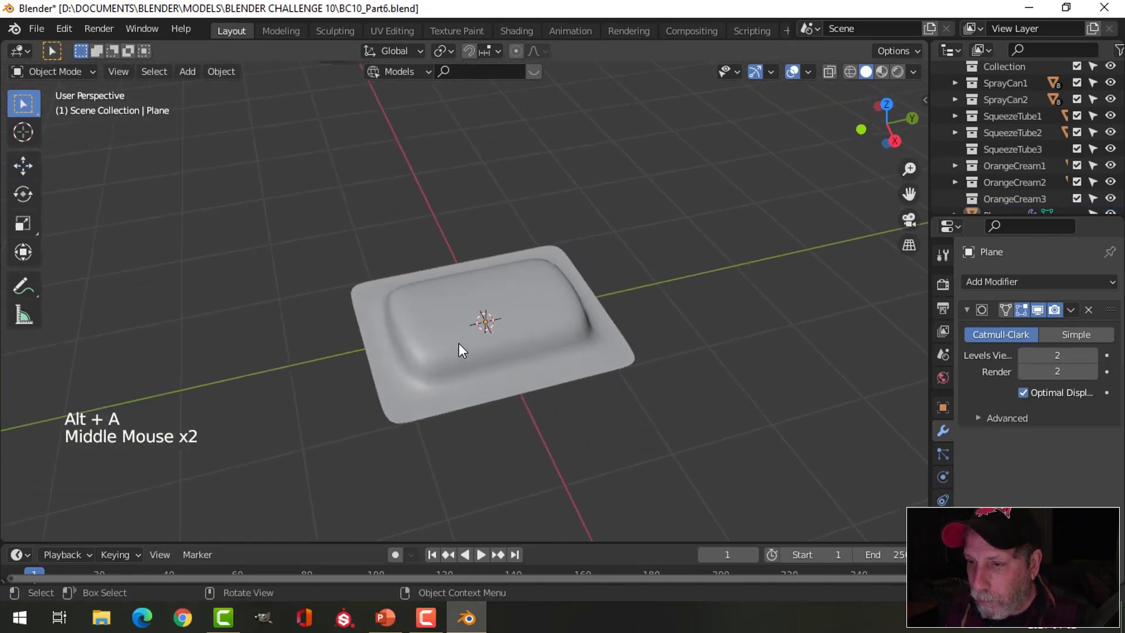
Add a cube and scale it down flat into a slab resting on the rounded tray.
middle_click(518, 369)
key("shift+a")
middle_click(605, 324)
key("Tab")
key("s")
middle_click(481, 329)
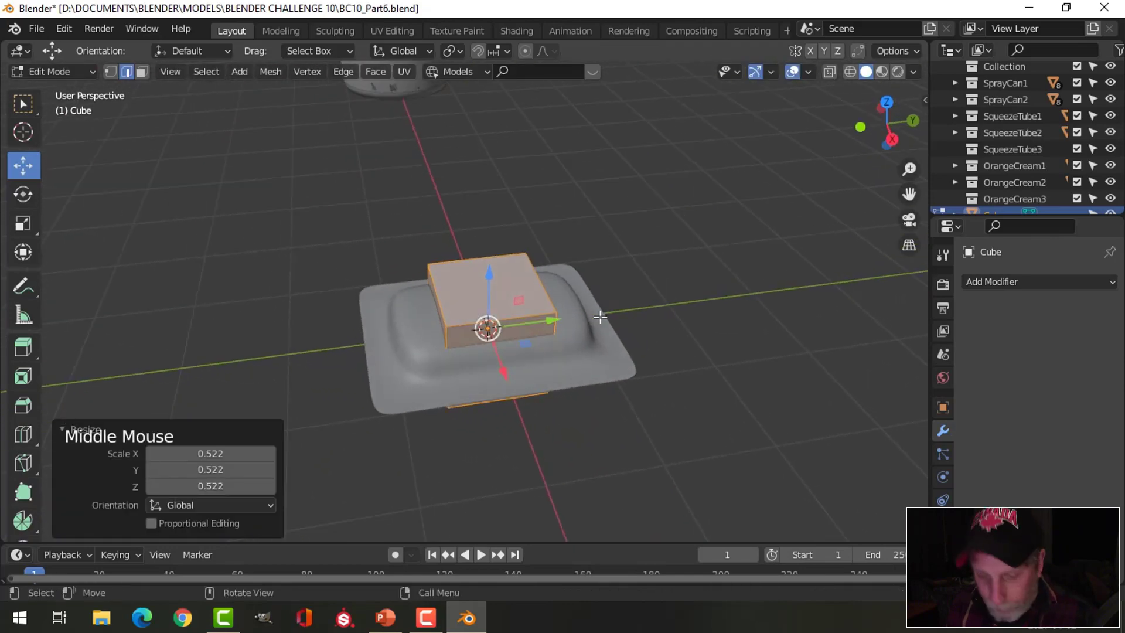
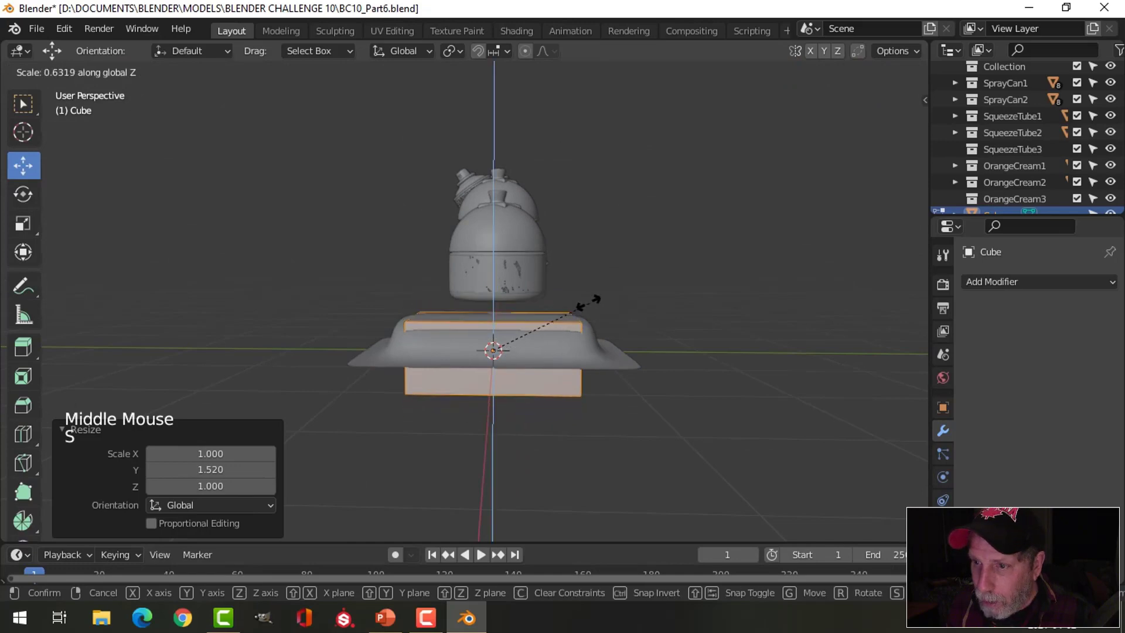
middle_click(554, 338)
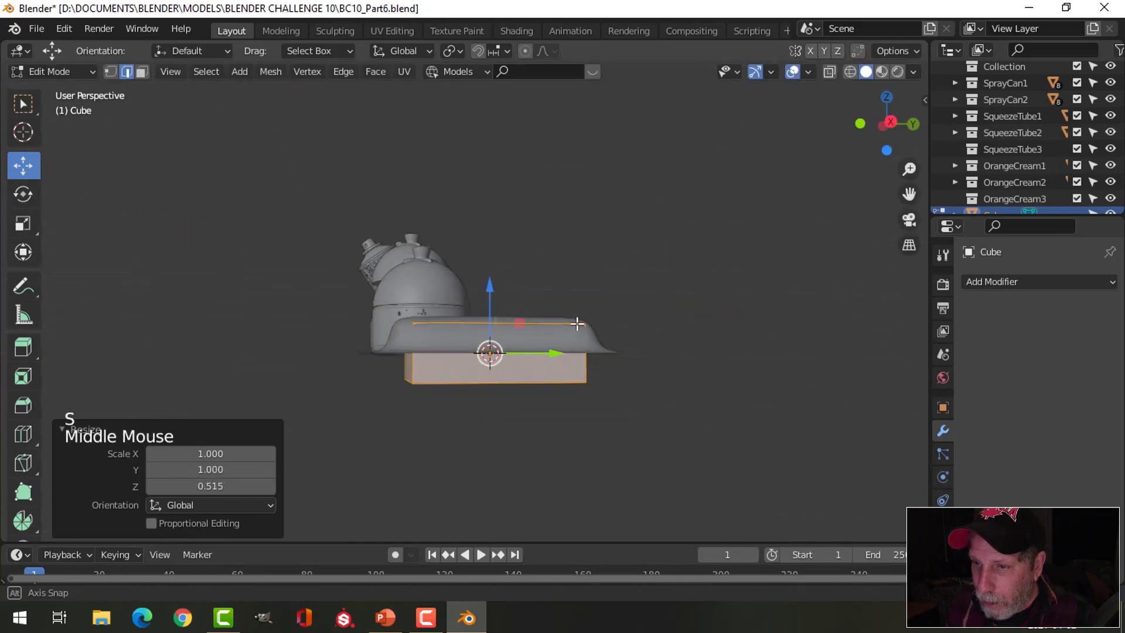
middle_click(553, 346)
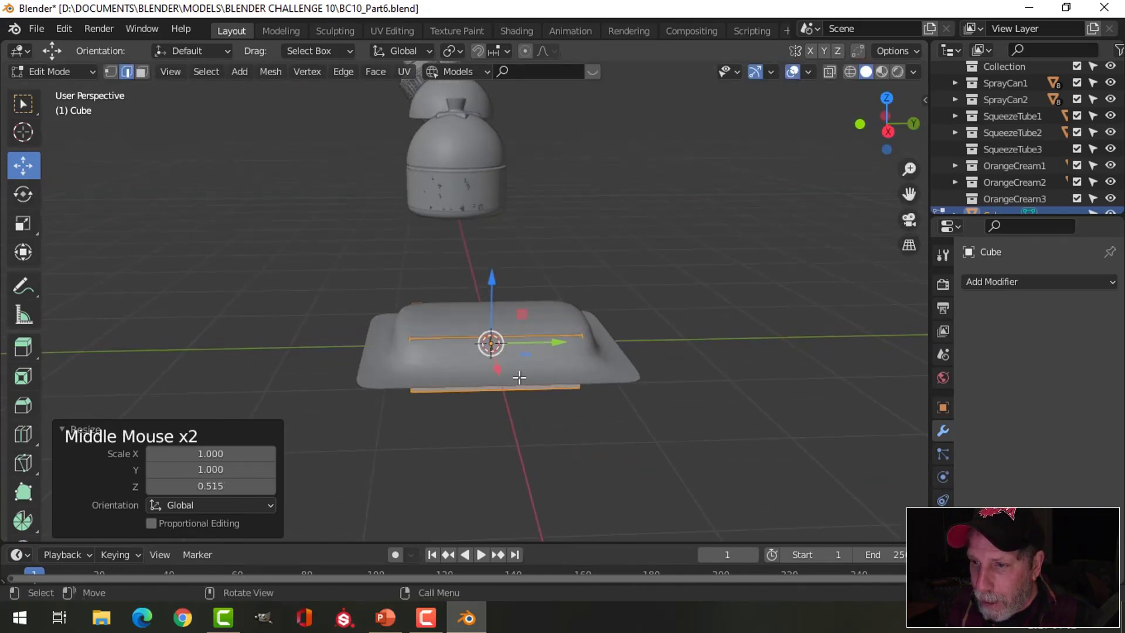
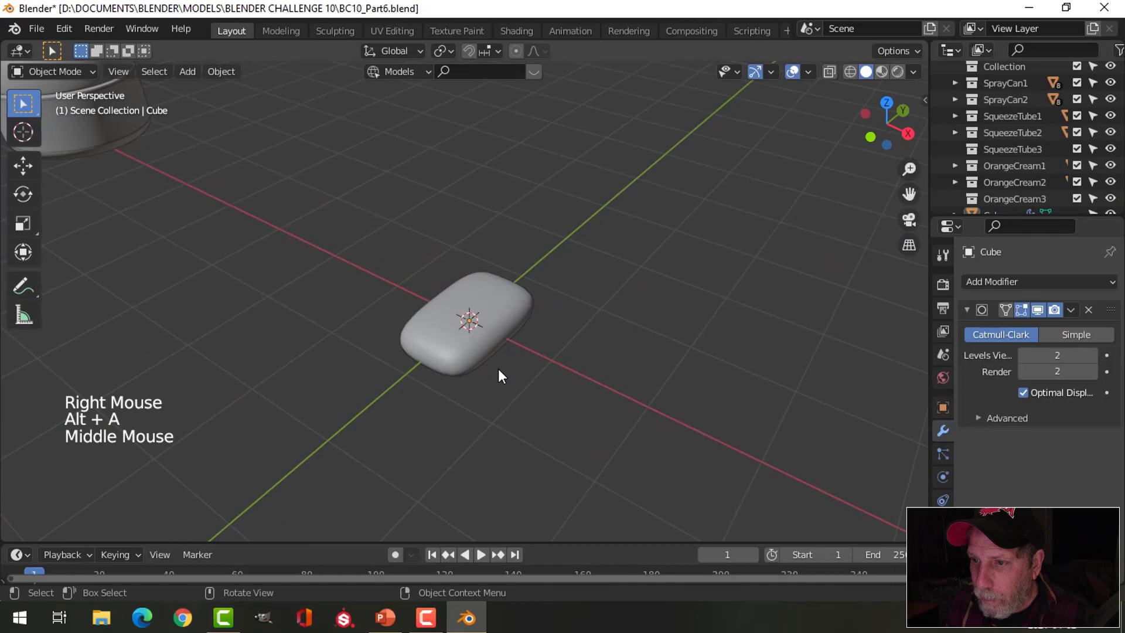
Unhide everything, select the tray and start editing its mesh around the pellet.
scroll("up", 3)
middle_click(511, 378)
middle_click(481, 368)
middle_click(471, 373)
key("alt+h")
key("alt+a")
middle_click(500, 333)
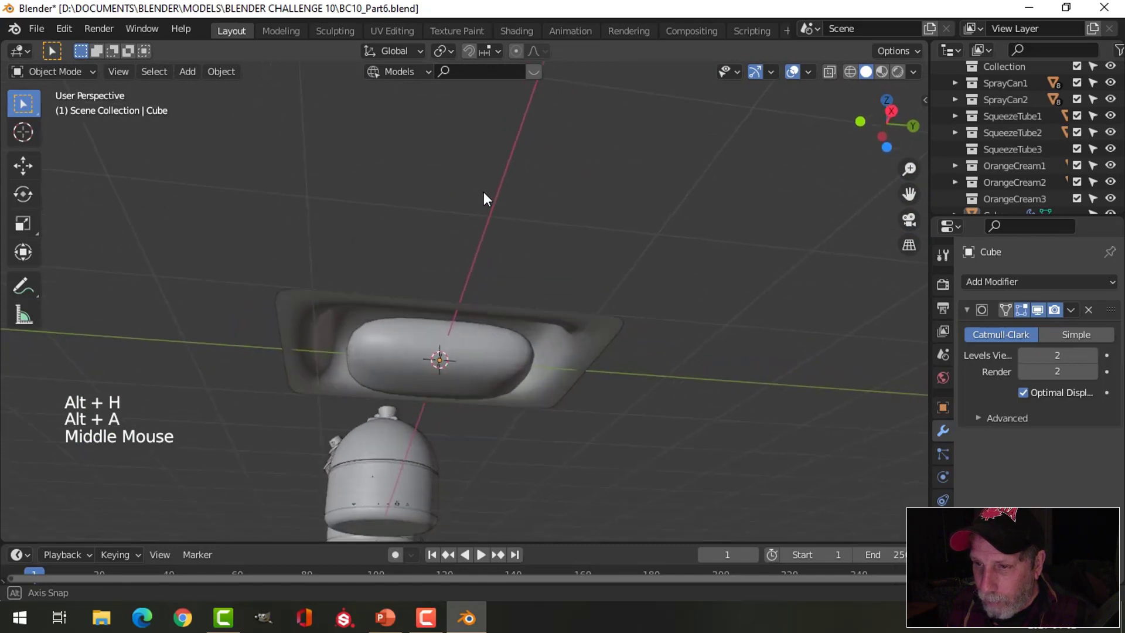
left_click(479, 317)
key("Tab")
middle_click(478, 319)
middle_click(469, 350)
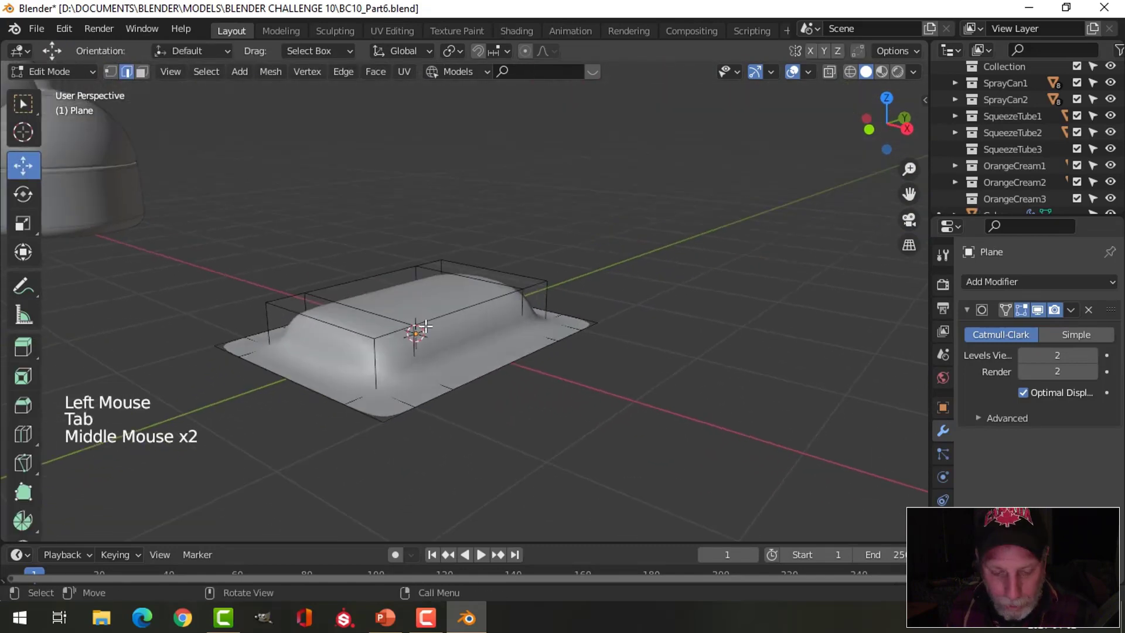
Reshape the bubble's edges, then from Right Ortho move the gum pellet inside the bubble.
key("3")
left_click(355, 313)
left_click(419, 283)
double_click(468, 268)
middle_click(489, 301)
left_click(419, 231)
key("Tab")
middle_click(562, 289)
key("alt+a")
key("KP_3")
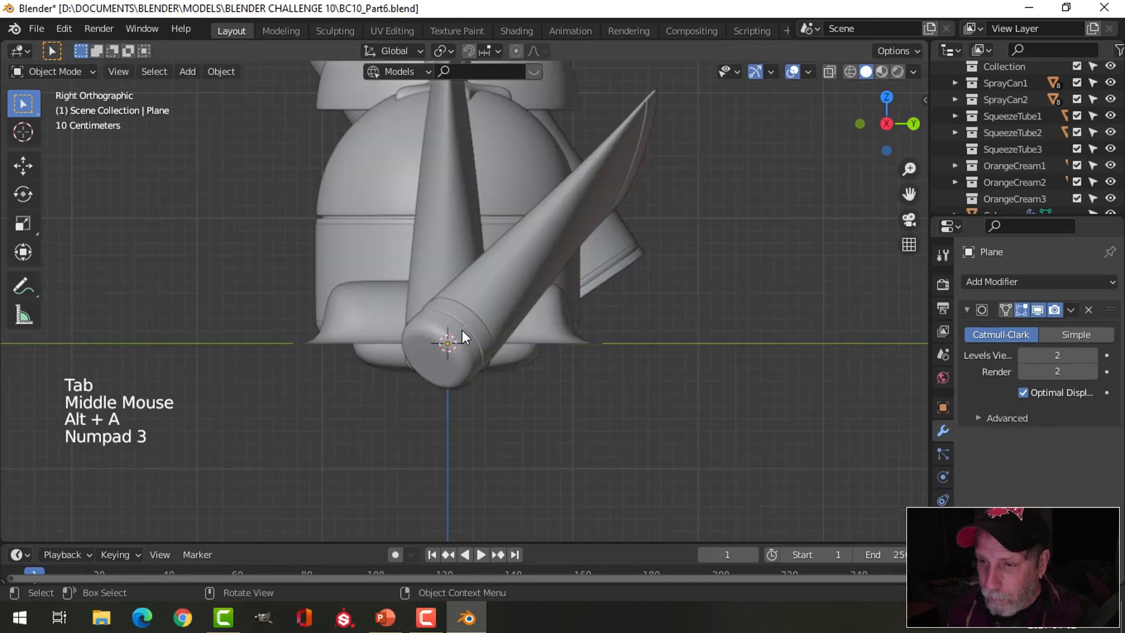
left_click(496, 356)
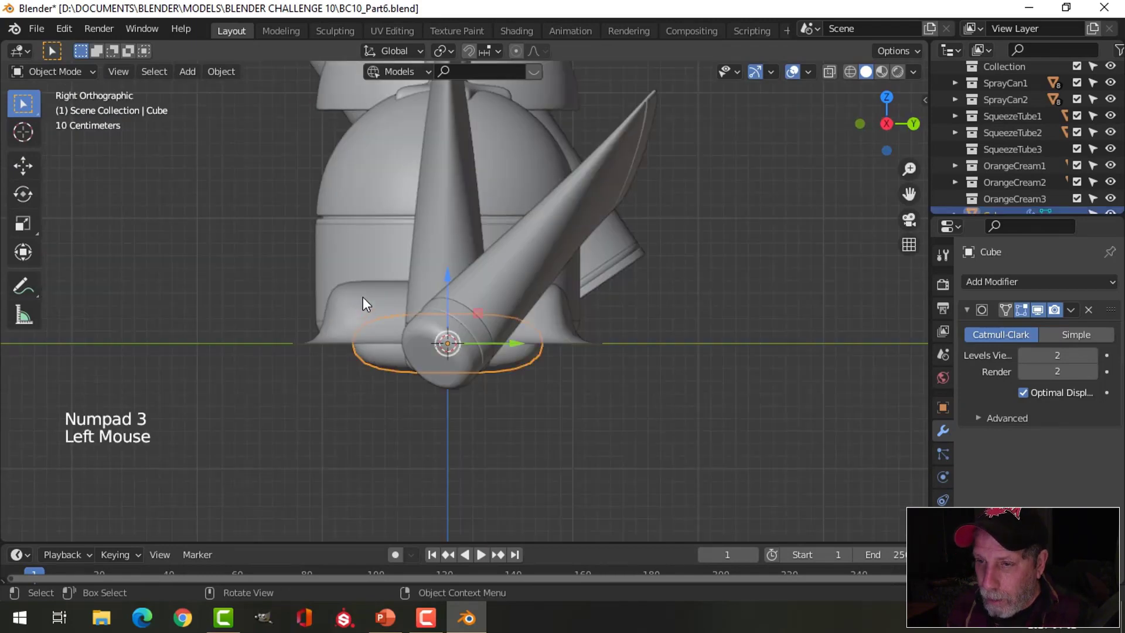
left_click(452, 286)
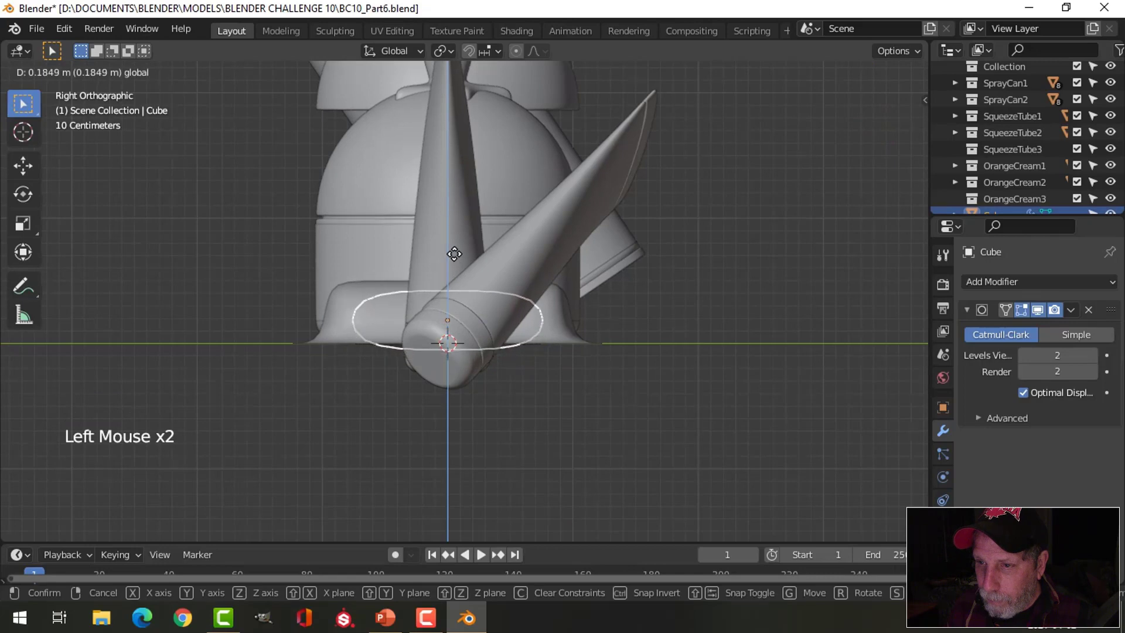
Slide an edge loop of the pellet from the front view, checking the fit in wireframe display.
key("Tab")
key("z")
middle_click(375, 319)
key("alt+a")
middle_click(507, 344)
key("KP_1")
key("ctrl+r")
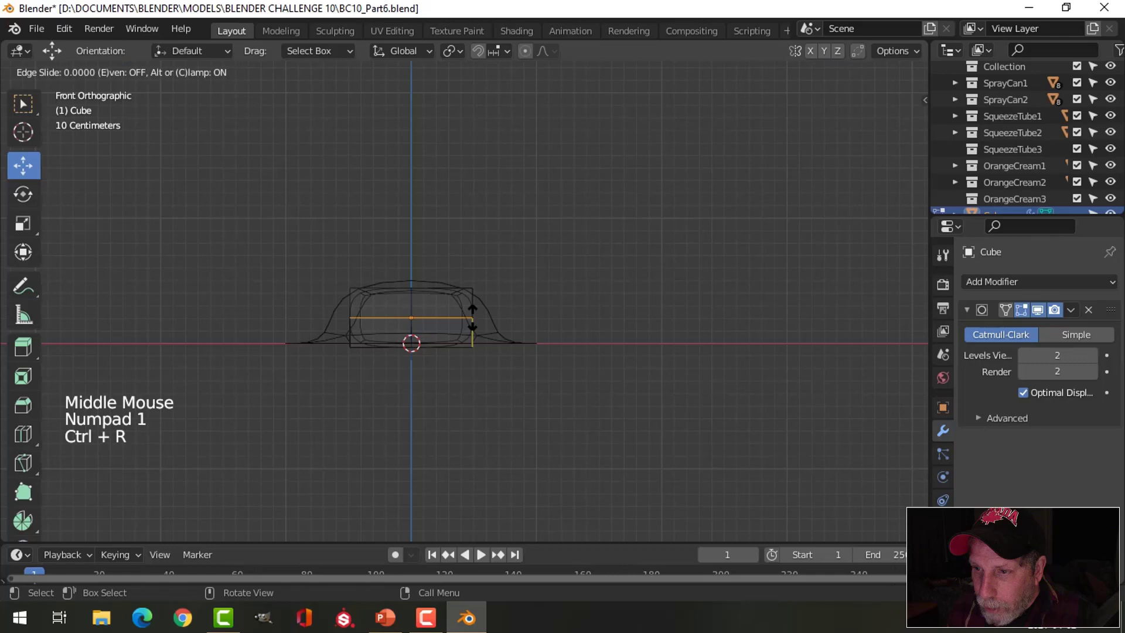
key("Tab")
middle_click(572, 315)
key("alt+a")
middle_click(517, 356)
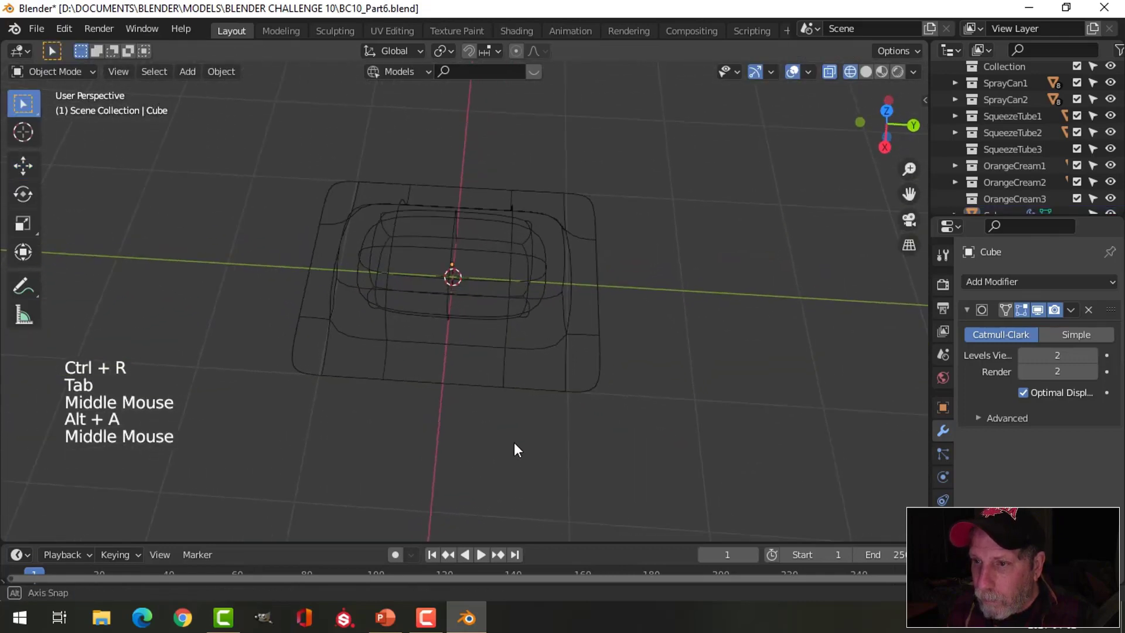
Return to solid shading, inspect the tray's underside and select the tray and pellet.
middle_click(499, 351)
key("z")
middle_click(559, 320)
middle_click(507, 351)
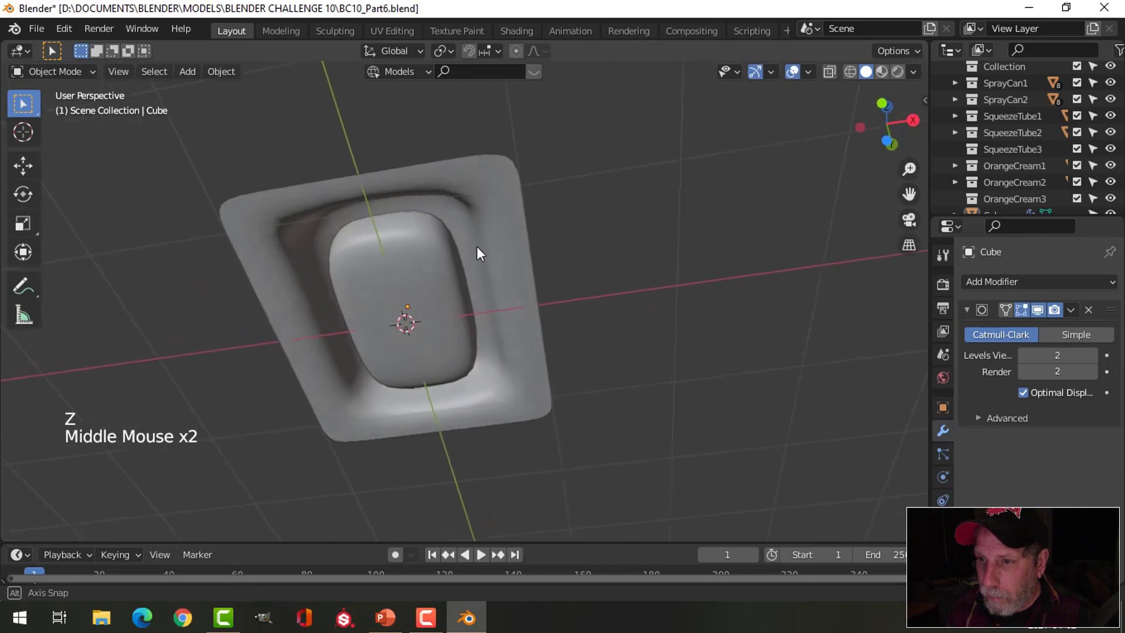
middle_click(439, 371)
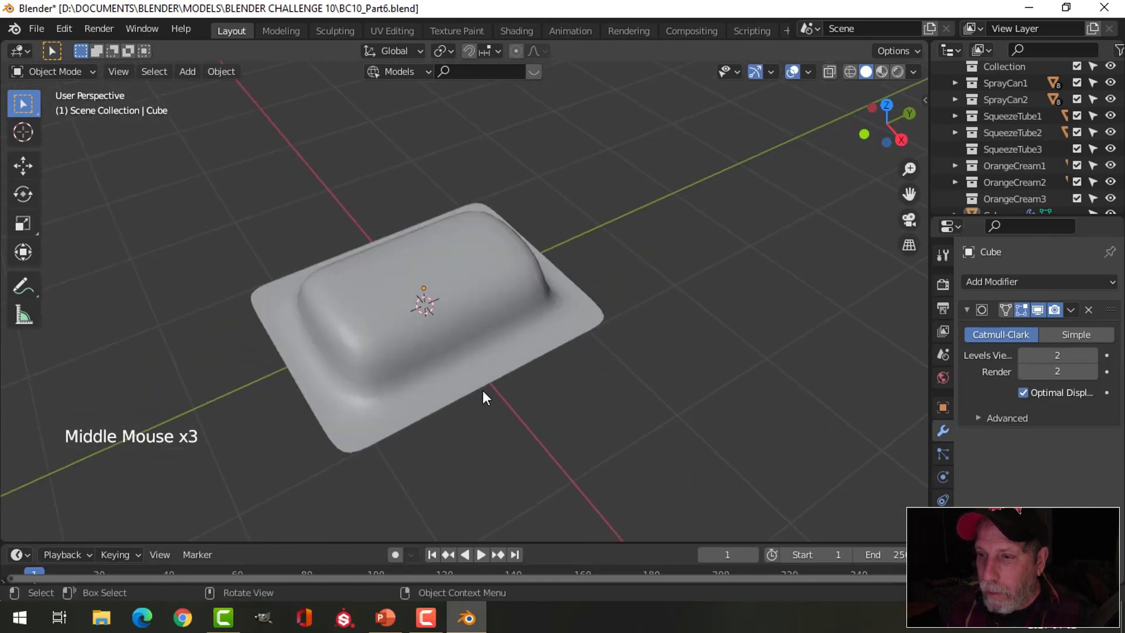
middle_click(465, 385)
middle_click(399, 372)
scroll("down", 3)
middle_click(482, 383)
middle_click(511, 393)
left_click(466, 366)
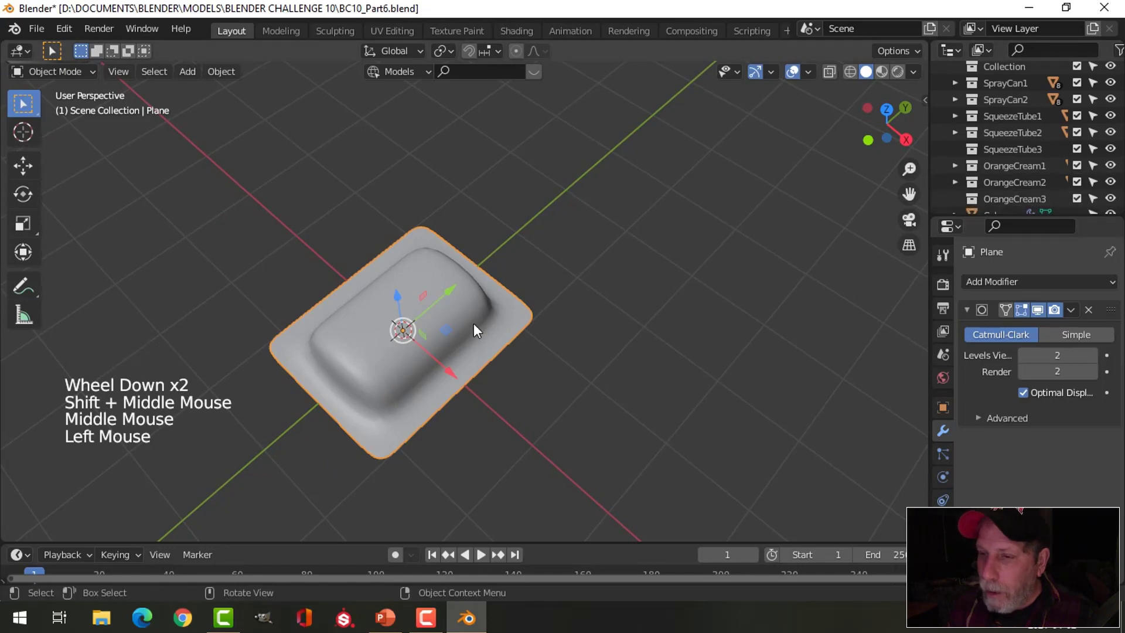
middle_click(460, 411)
middle_click(452, 365)
left_click(361, 273)
Move the pieces into a new Gum collection and isolate the single-bubble tray in local view.
key("m")
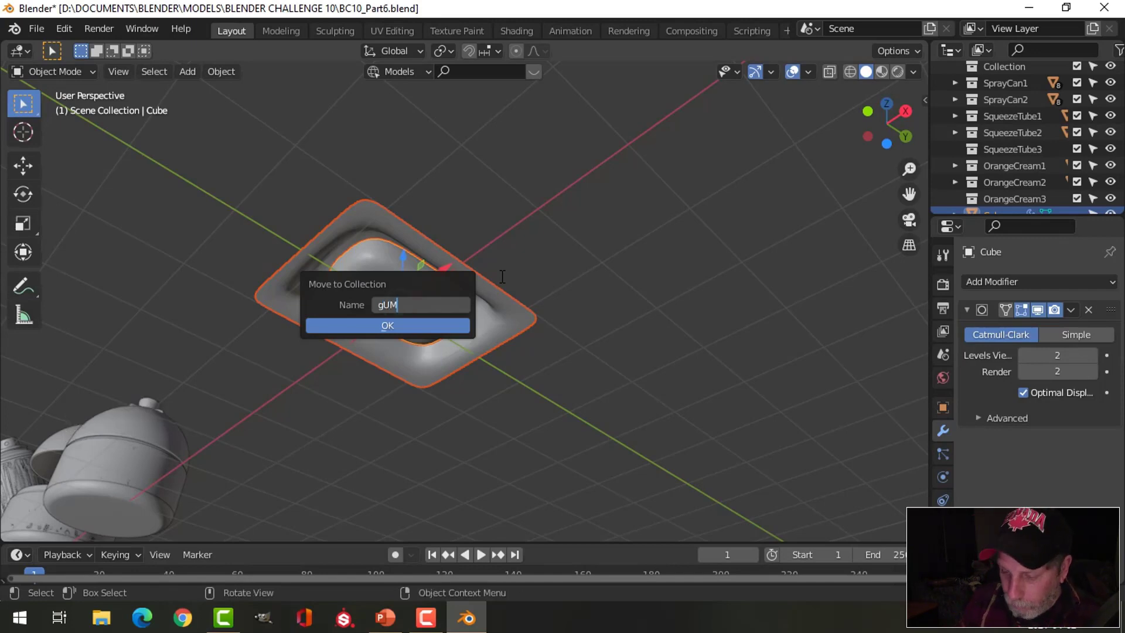
key("BackSpace")
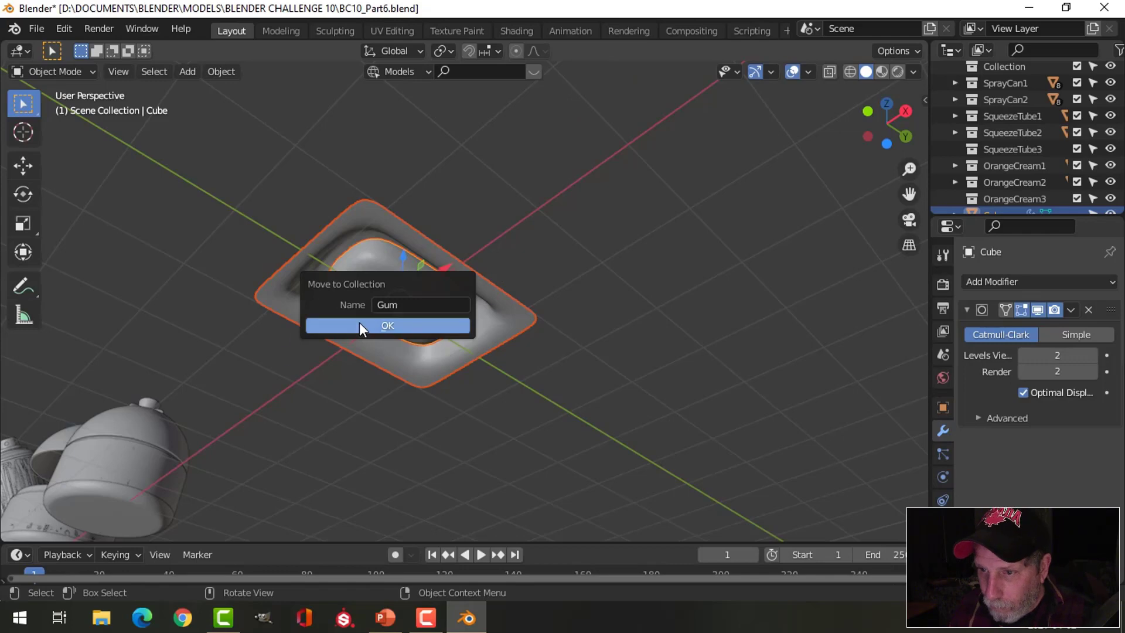
middle_click(631, 286)
scroll("down", 3)
left_click(959, 177)
left_click(997, 205)
right_click(998, 205)
middle_click(524, 241)
key("/")
middle_click(578, 318)
key("alt+a")
middle_click(602, 306)
left_click(563, 362)
middle_click(572, 338)
middle_click(540, 346)
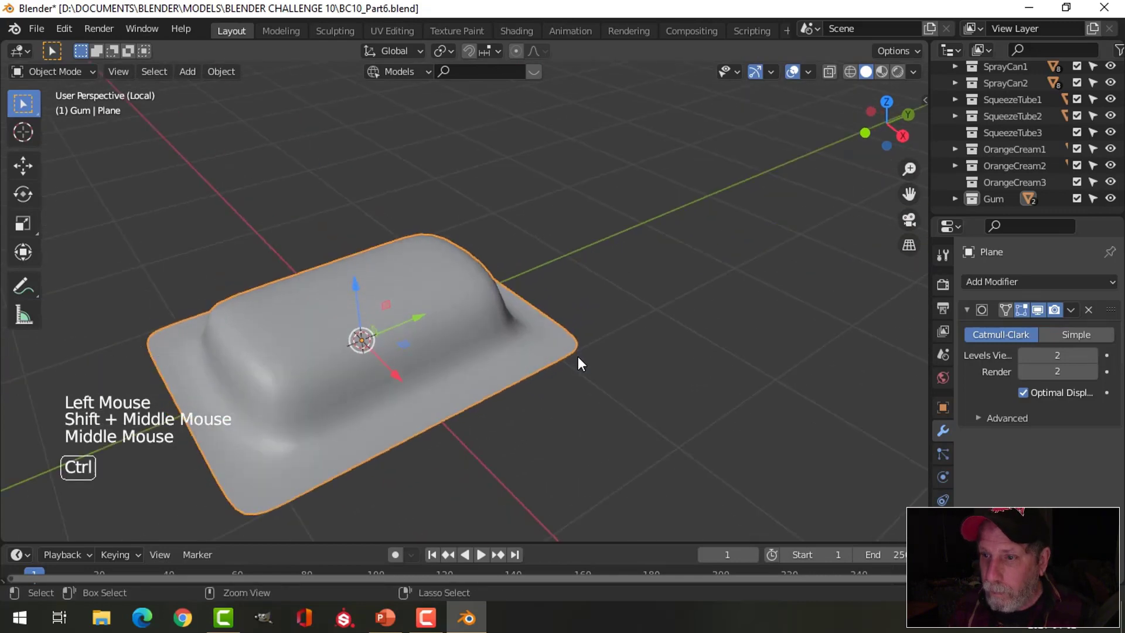
Save, then give the tray an Array modifier of count 5 placed above the Subdivision.
key("ctrl+s")
scroll("down", 3)
middle_click(587, 350)
middle_click(607, 360)
left_click(972, 313)
left_click(993, 294)
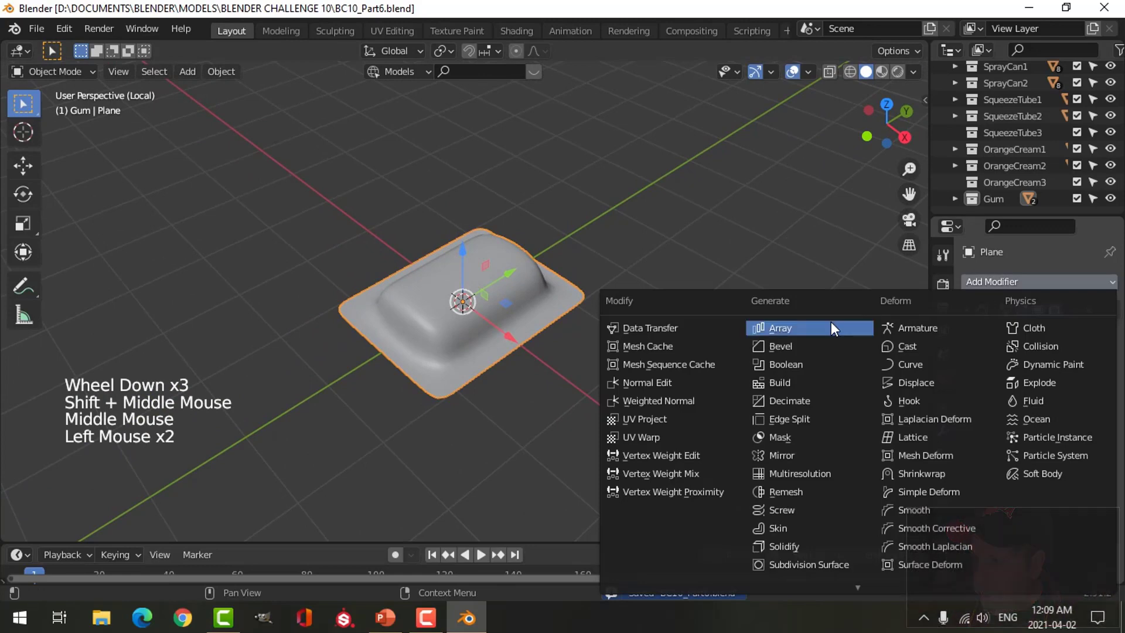
middle_click(658, 392)
middle_click(692, 393)
left_click(994, 532)
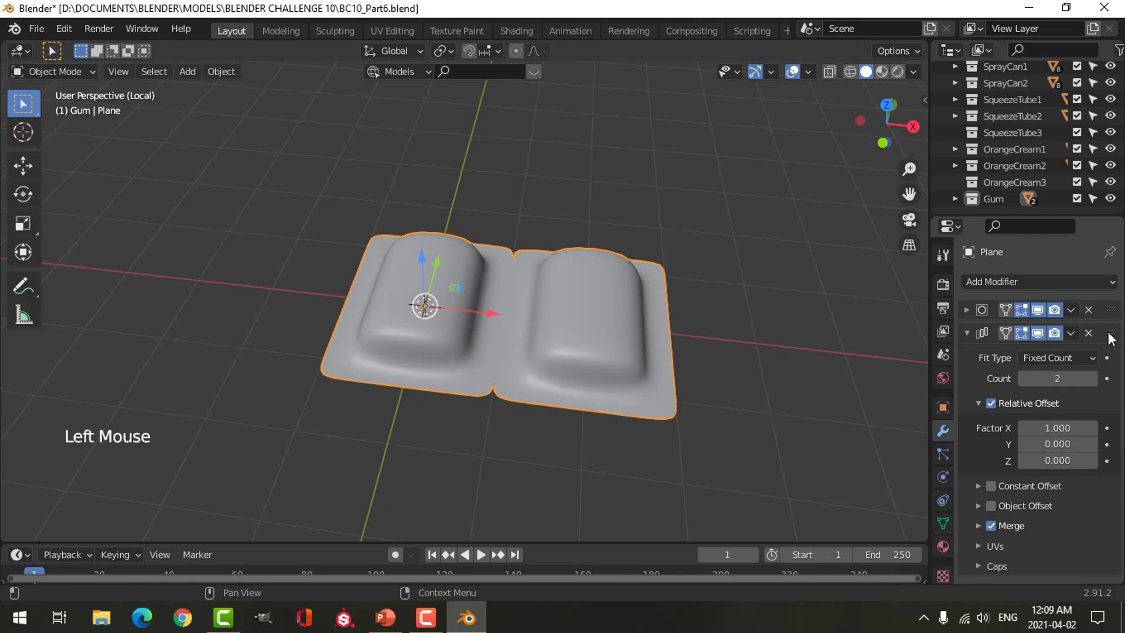
left_click(1118, 341)
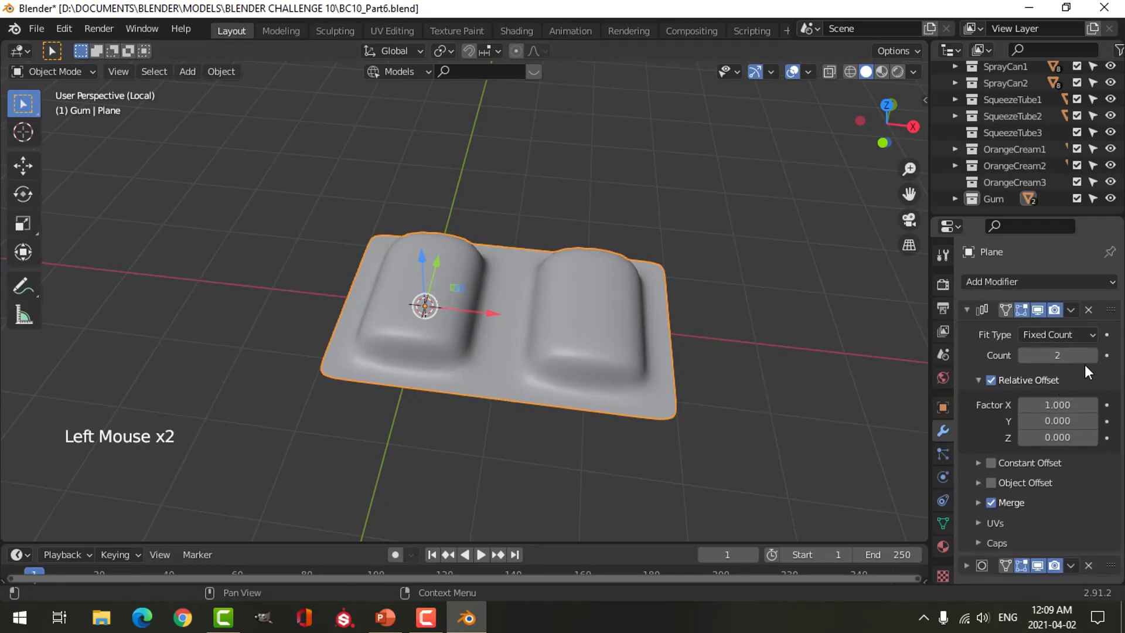
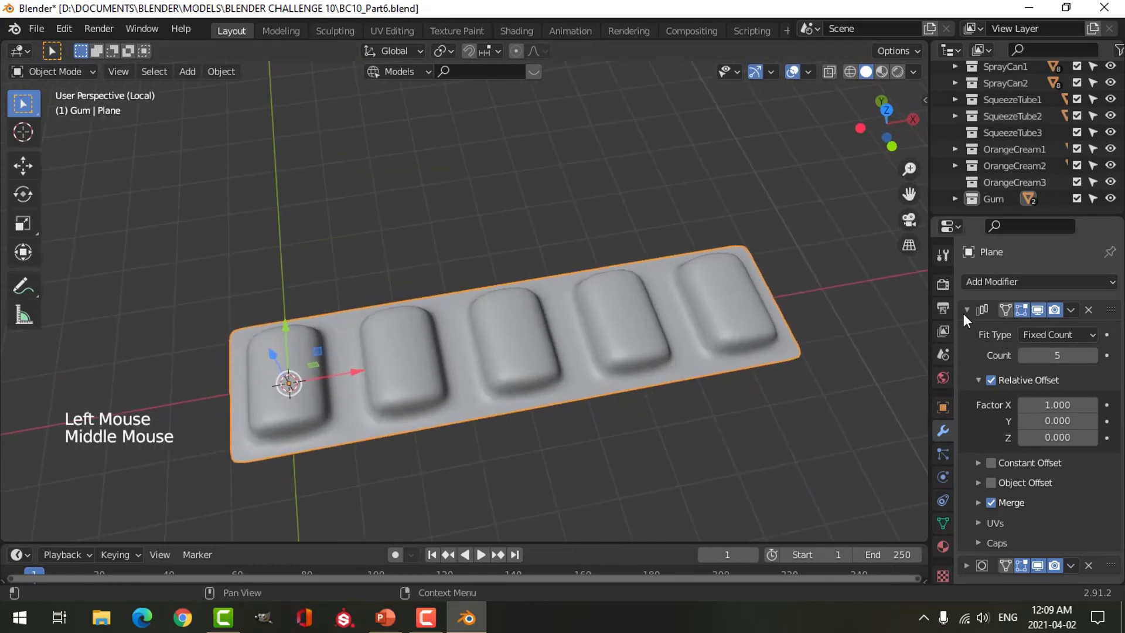
Add a second Array modifier to the tray.
left_click(967, 320)
left_click(982, 292)
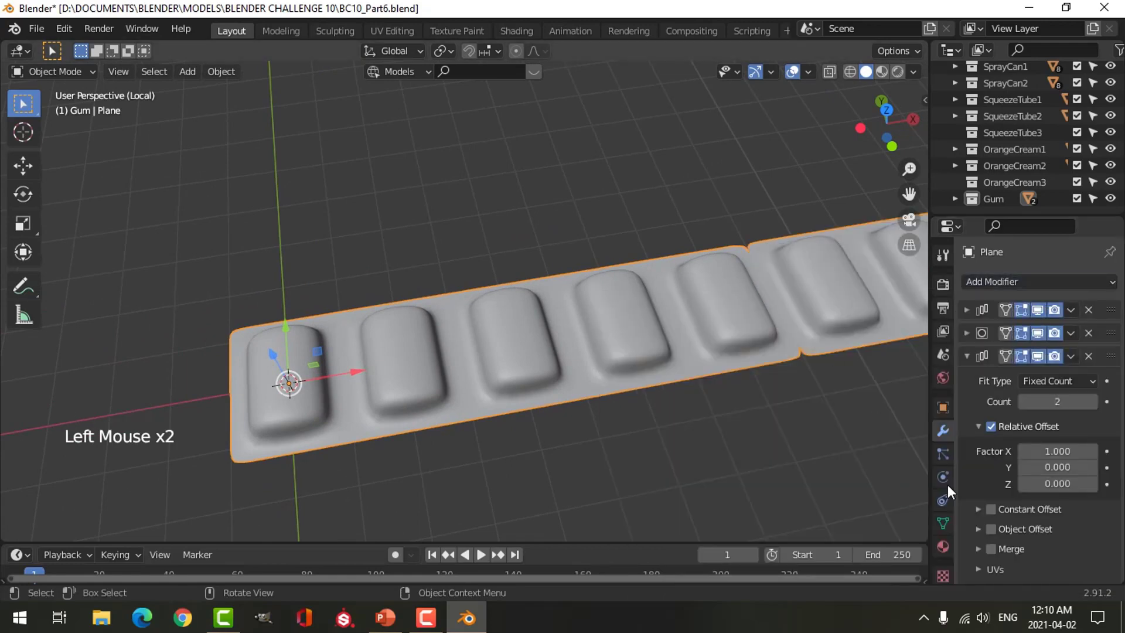
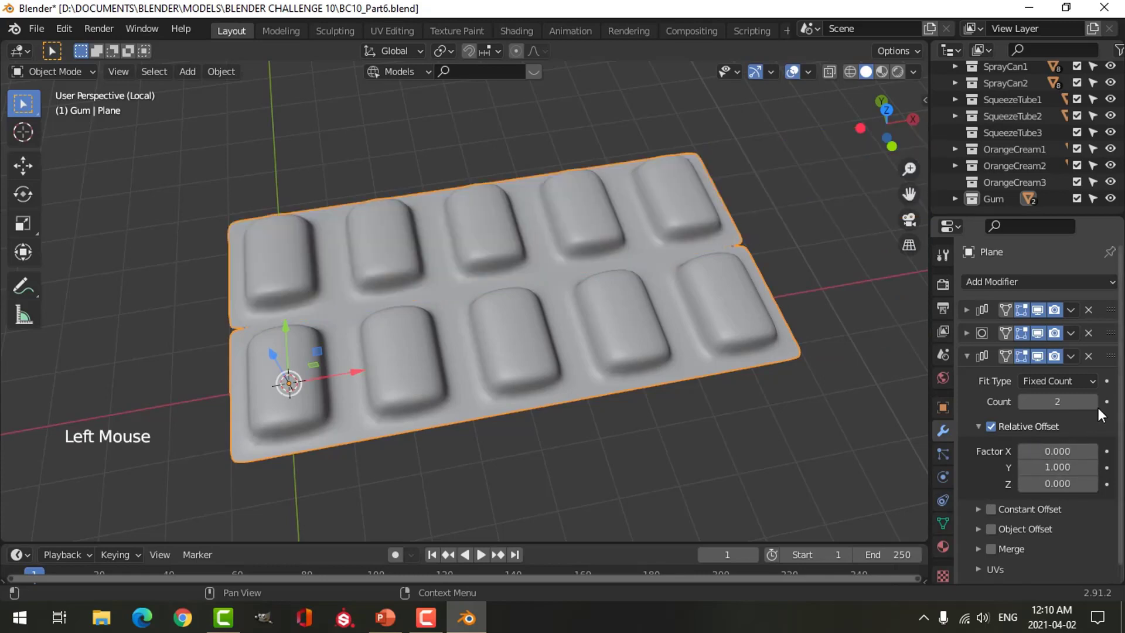
Set the second Array to Relative Offset Y 1, X 0 with merge on, giving two rows of five bubbles.
middle_click(546, 308)
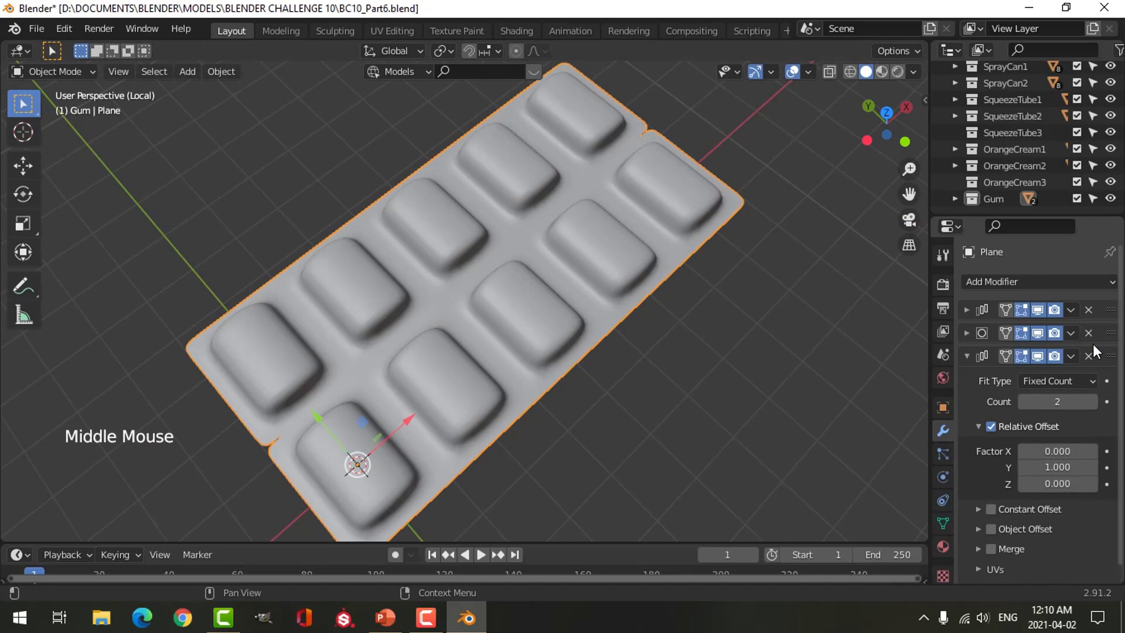
left_click(1113, 353)
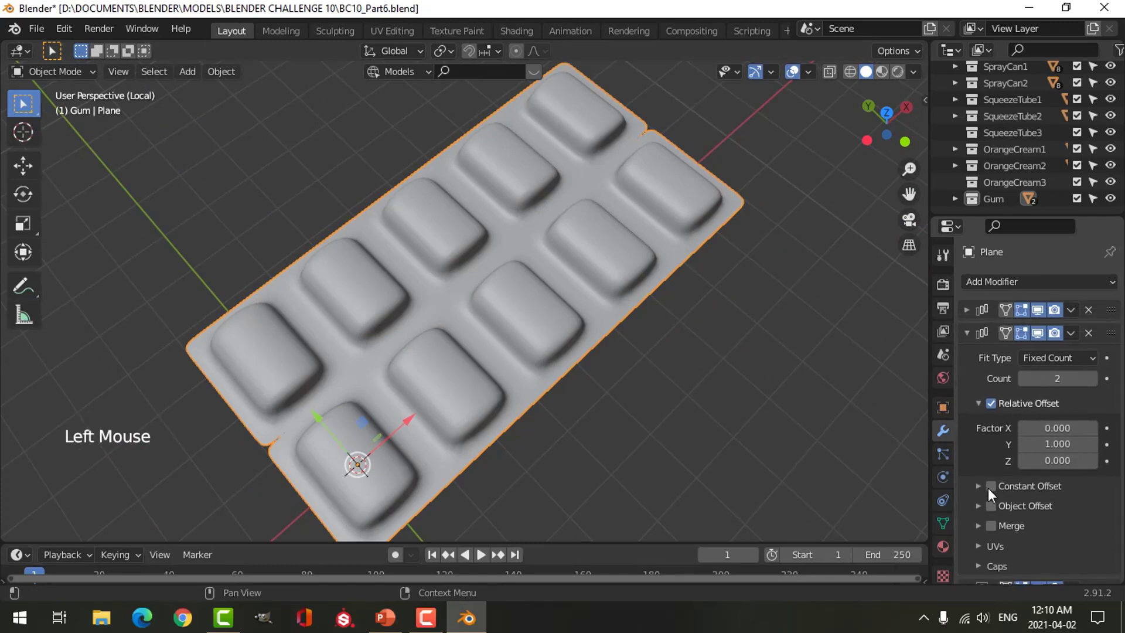
left_click(992, 533)
middle_click(656, 385)
key("alt+a")
middle_click(609, 333)
scroll("down", 3)
Orbit around the doubled tray to inspect its top and underside.
middle_click(540, 365)
middle_click(553, 338)
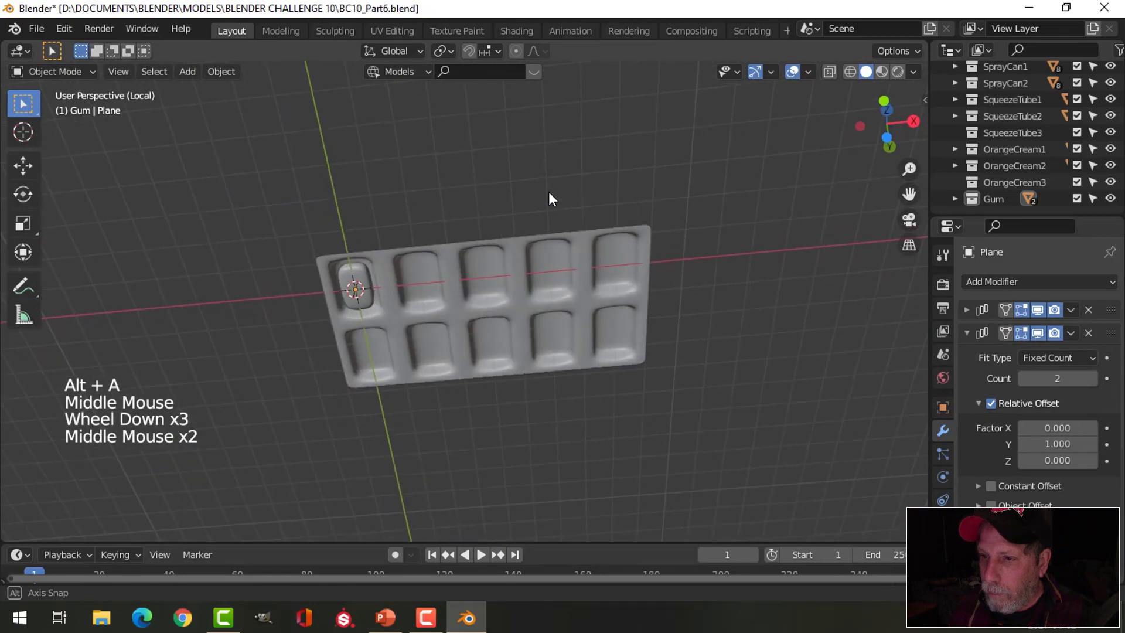
scroll("up", 3)
middle_click(433, 280)
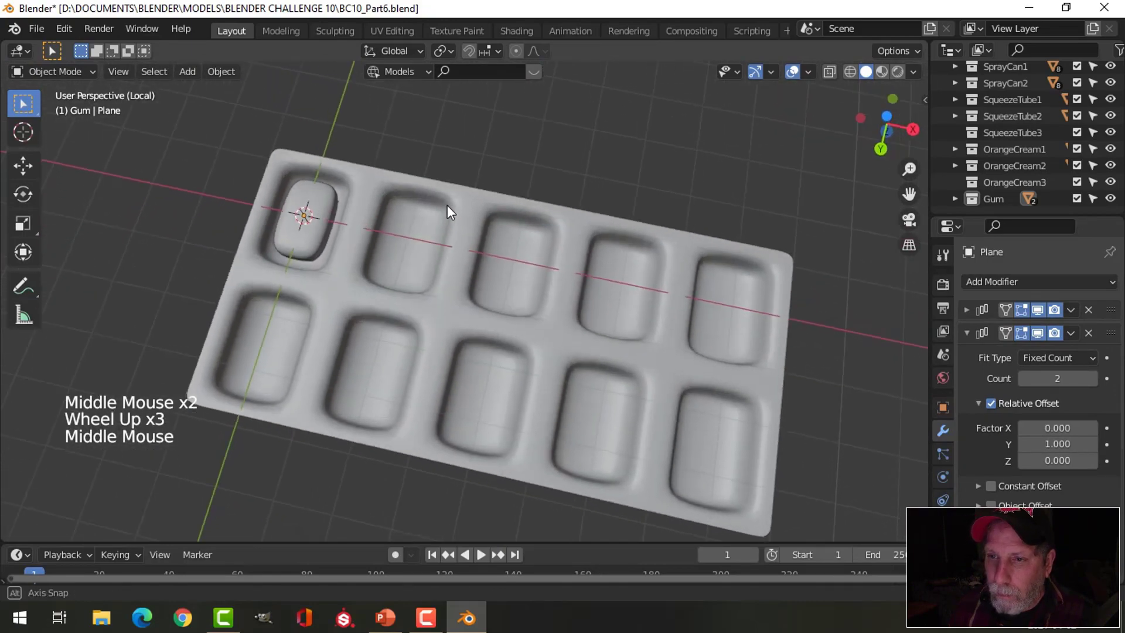
middle_click(459, 298)
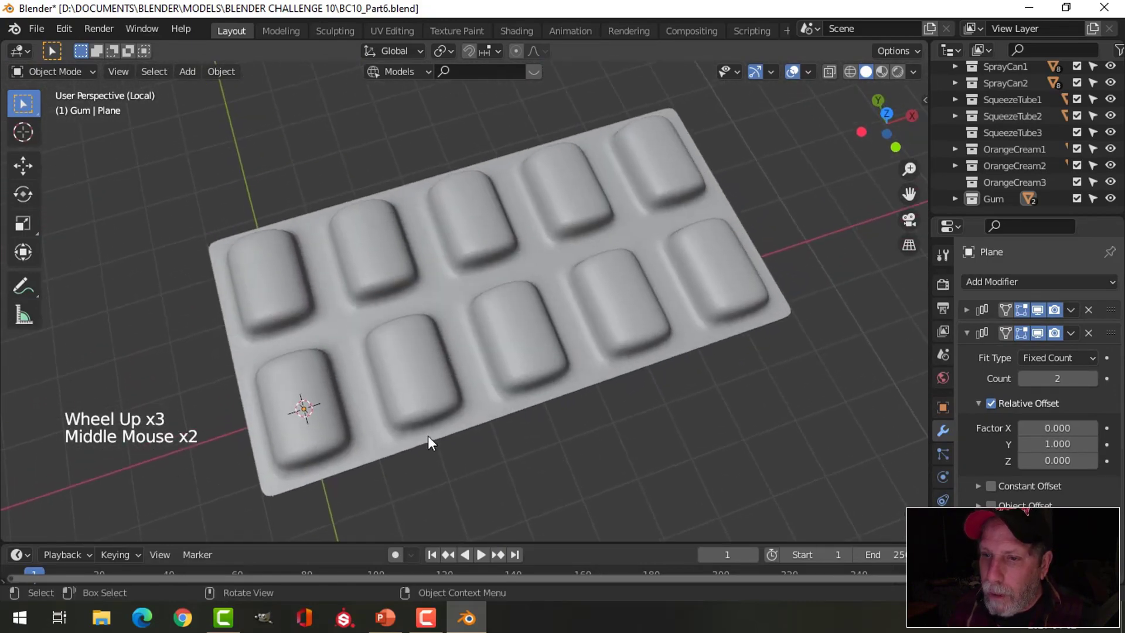
middle_click(558, 314)
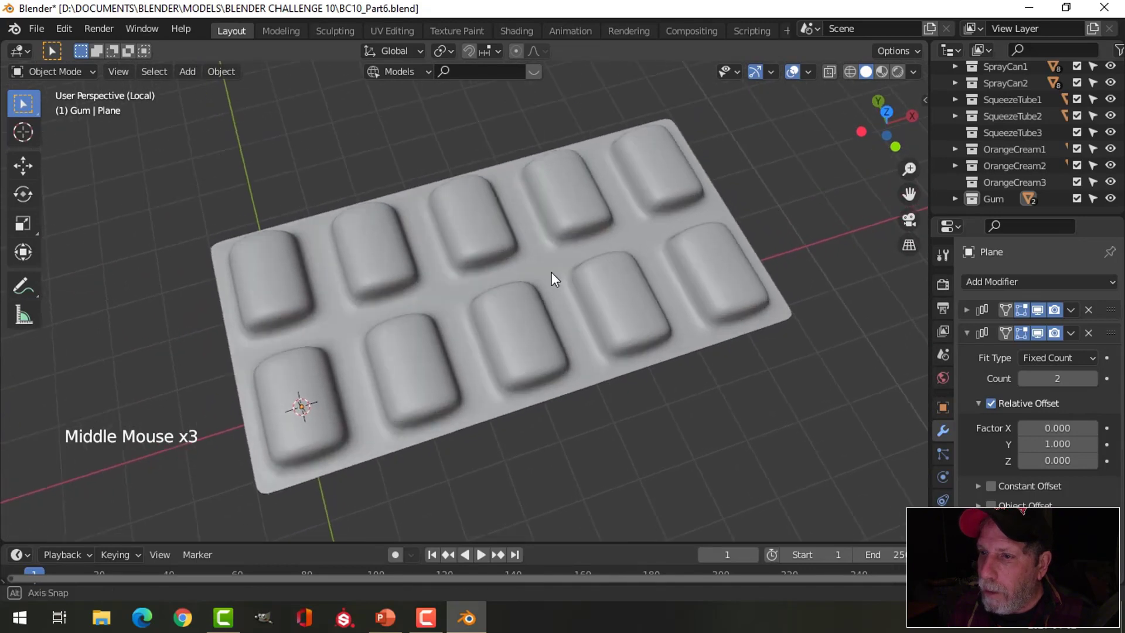
middle_click(484, 326)
middle_click(390, 314)
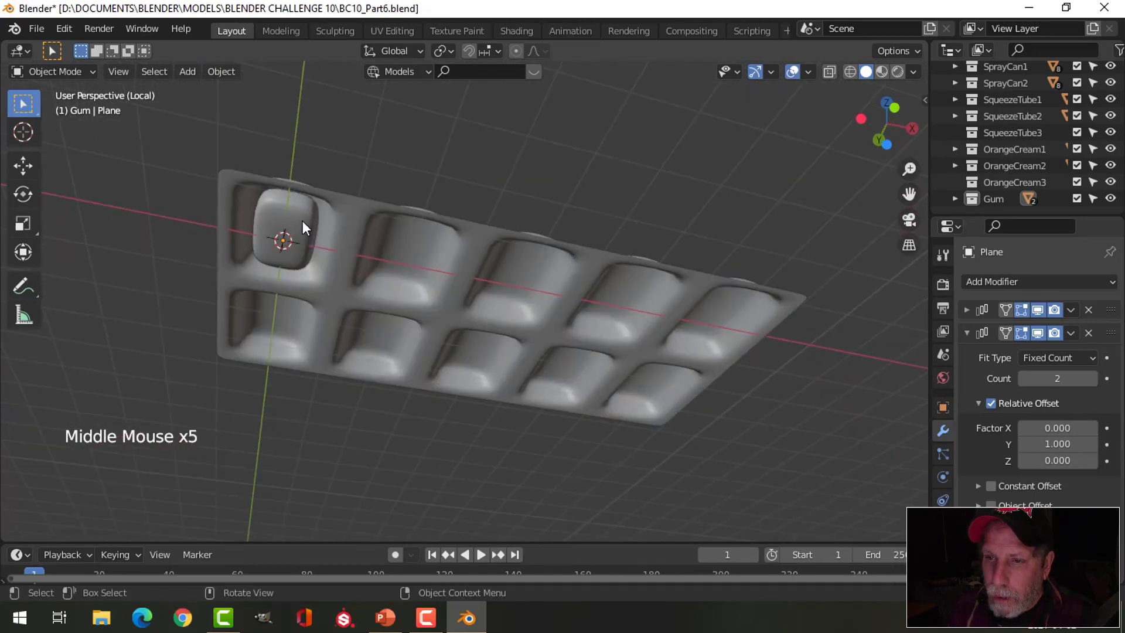
Bevel the gum piece's edges from the bottom view and save the file.
left_click(306, 227)
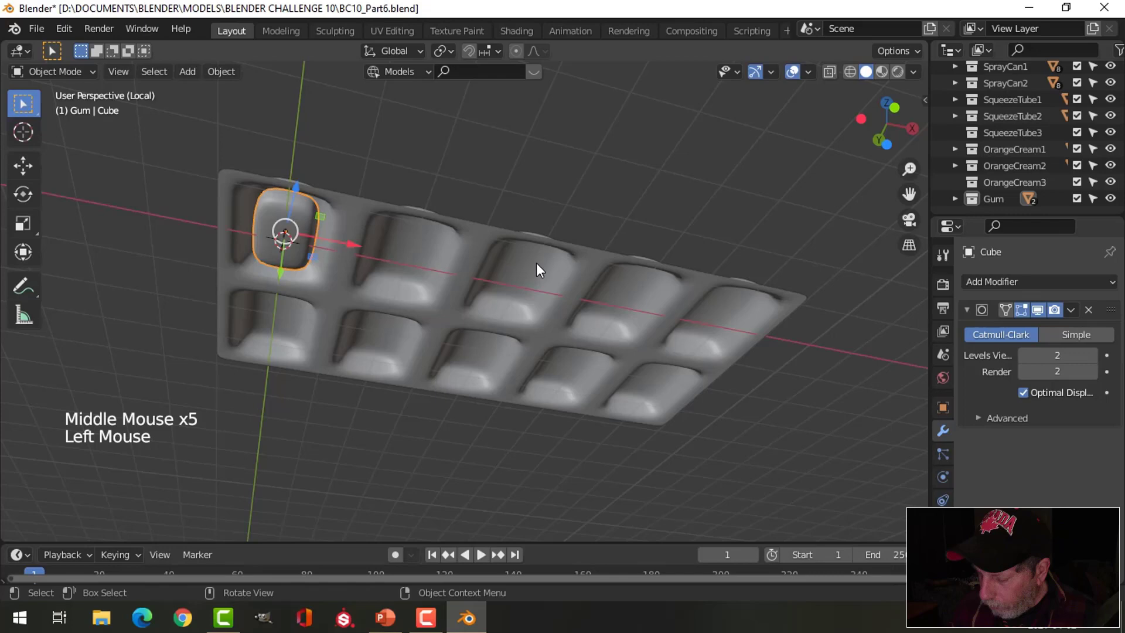
key("ctrl+KP_7")
scroll("up", 3)
middle_click(298, 258)
scroll("up", 3)
middle_click(370, 236)
key("Tab")
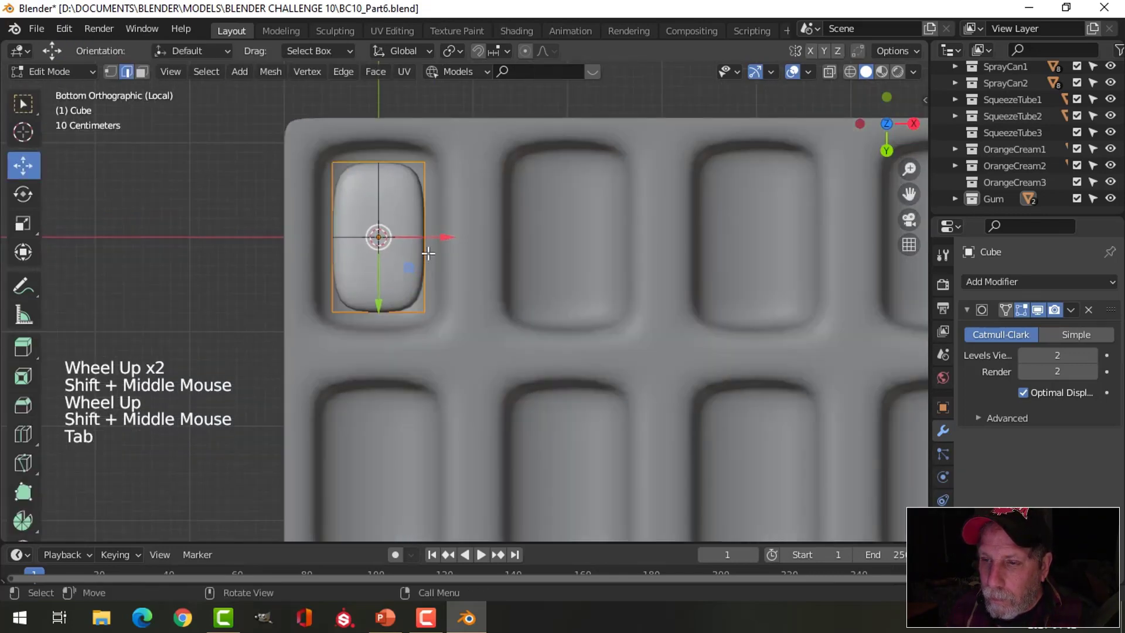
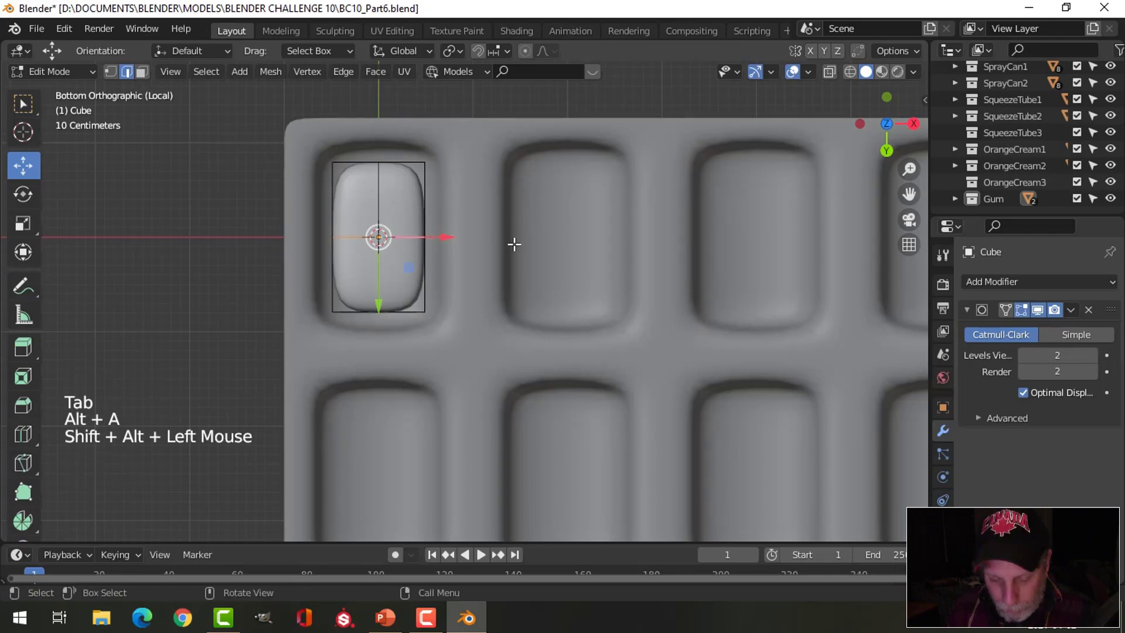
key("ctrl+b")
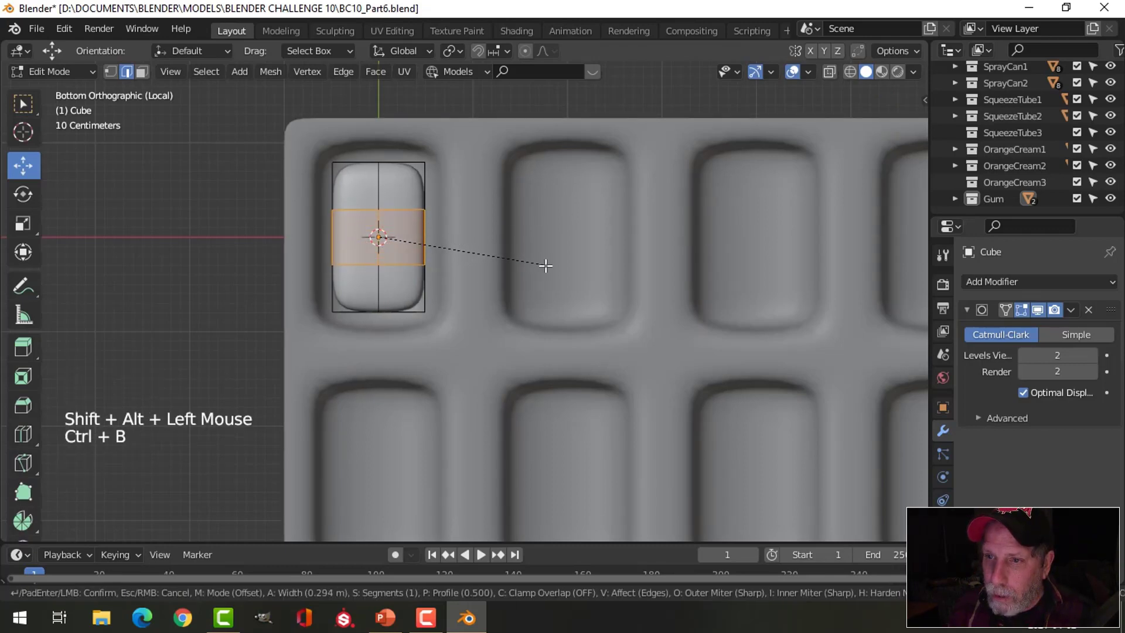
key("Tab")
middle_click(513, 230)
key("alt+a")
middle_click(475, 292)
key("ctrl+s")
middle_click(476, 266)
left_click(393, 251)
middle_click(533, 327)
Stretch the whole gum piece along Y so it fills the first bubble snugly.
key("ctrl+KP_7")
scroll("down", 3)
middle_click(504, 274)
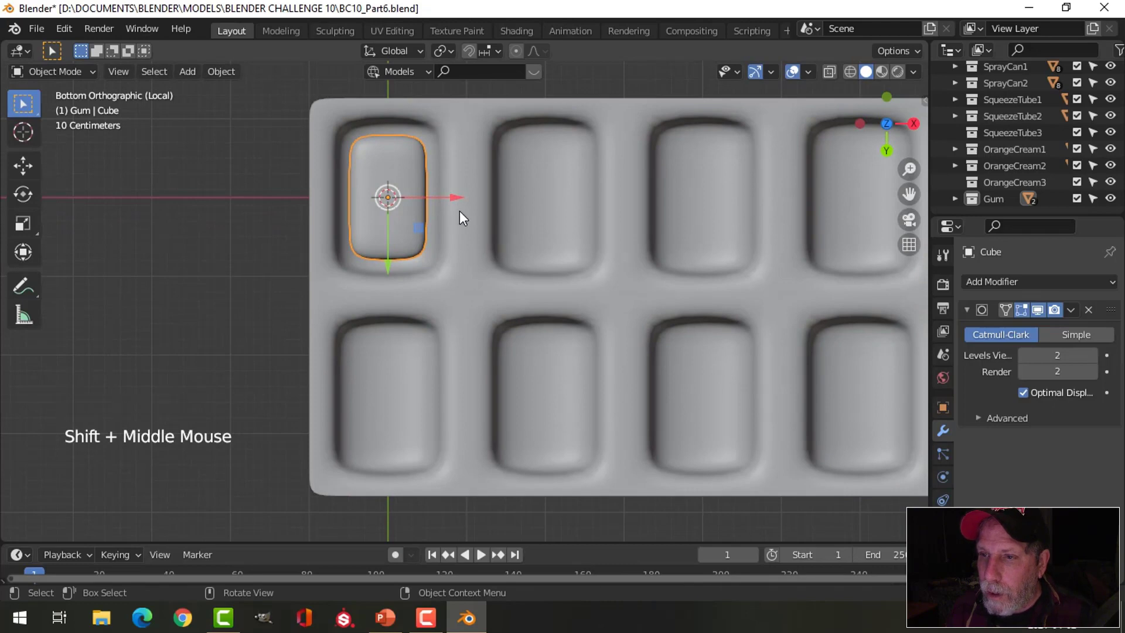
key("Tab")
key("a")
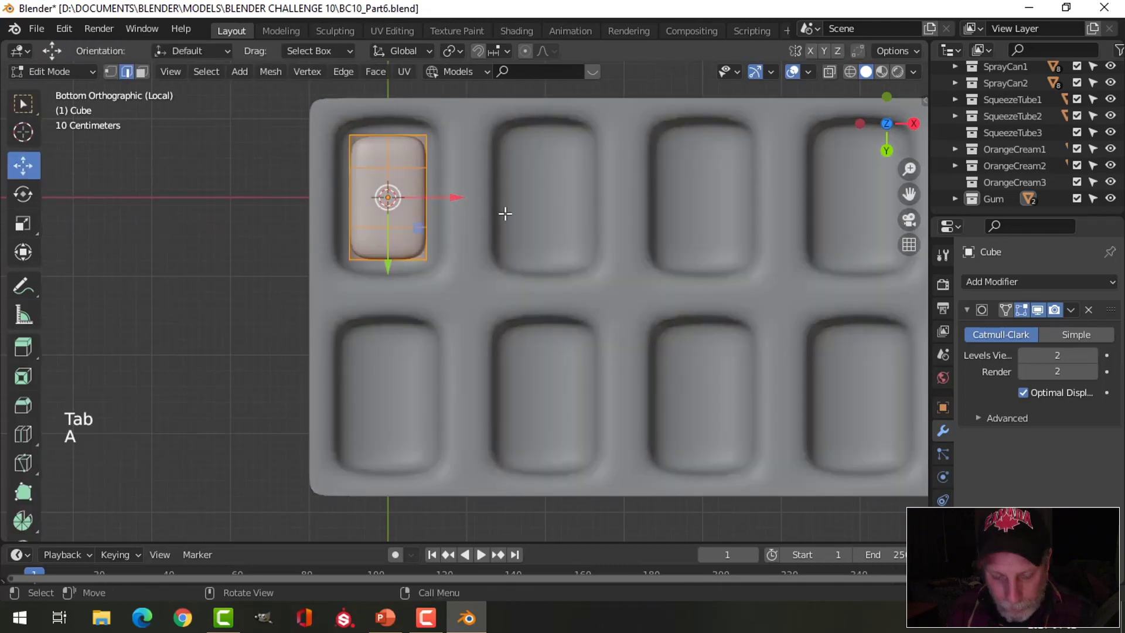
key("s")
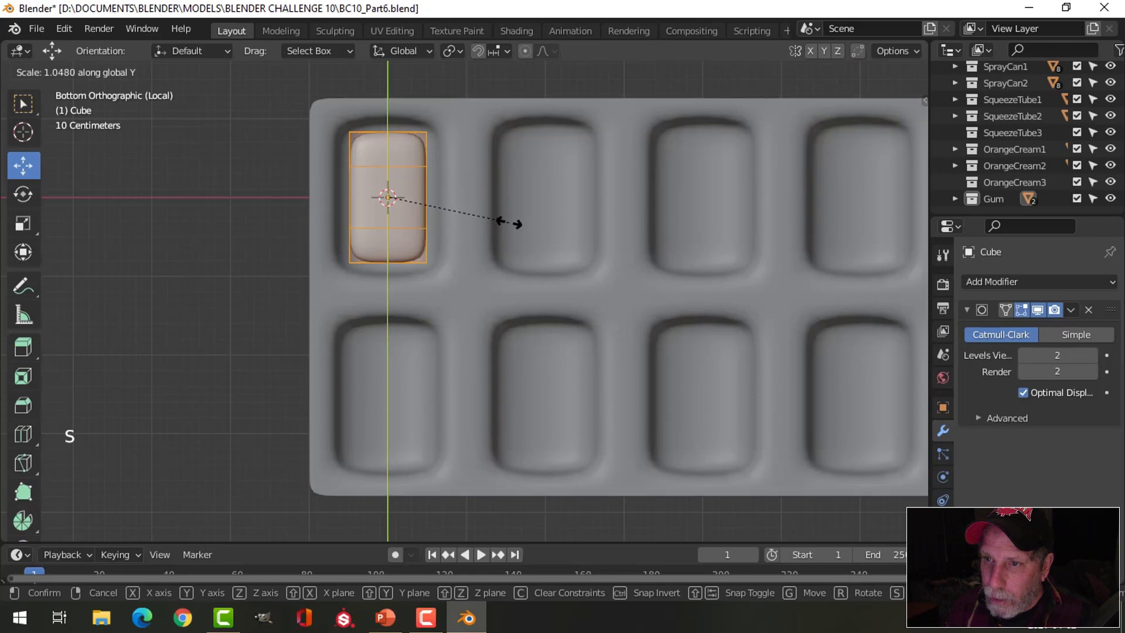
key("s")
key("Tab")
scroll("down", 3)
key("alt+a")
middle_click(507, 210)
left_click(334, 196)
middle_click(456, 234)
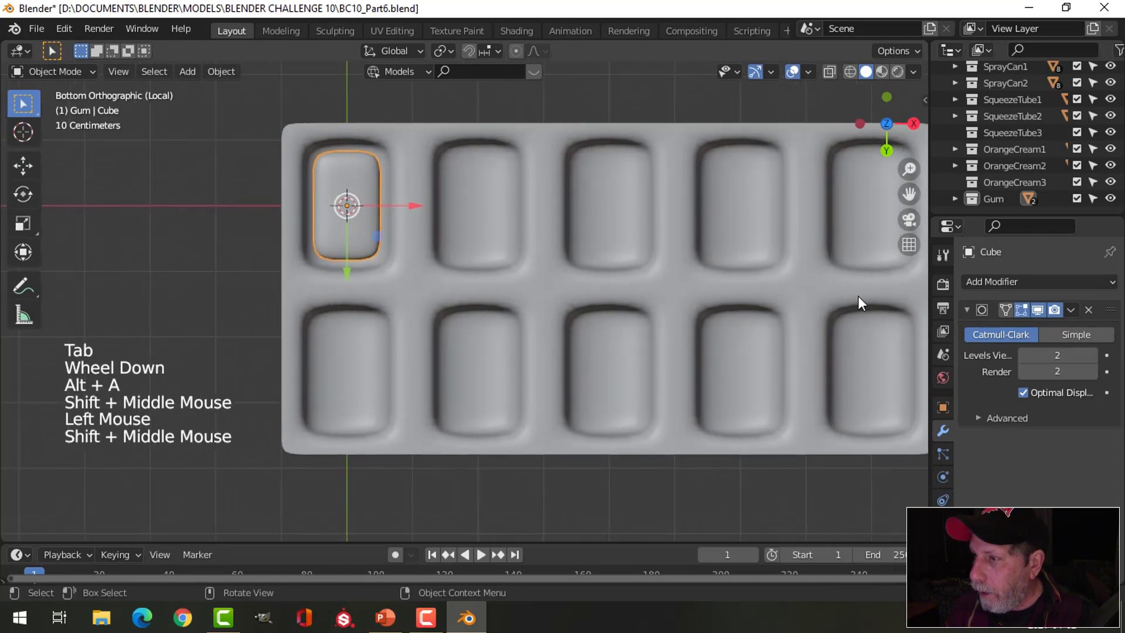
Add an Array modifier repeating the gum piece along the row of bubbles.
left_click(975, 314)
left_click(978, 290)
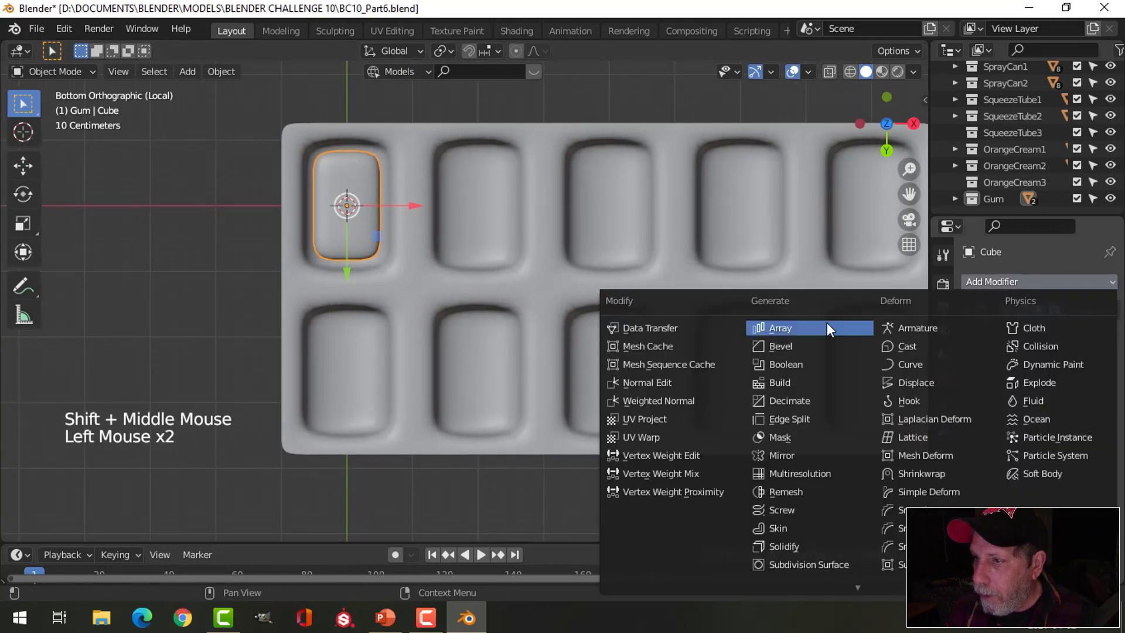
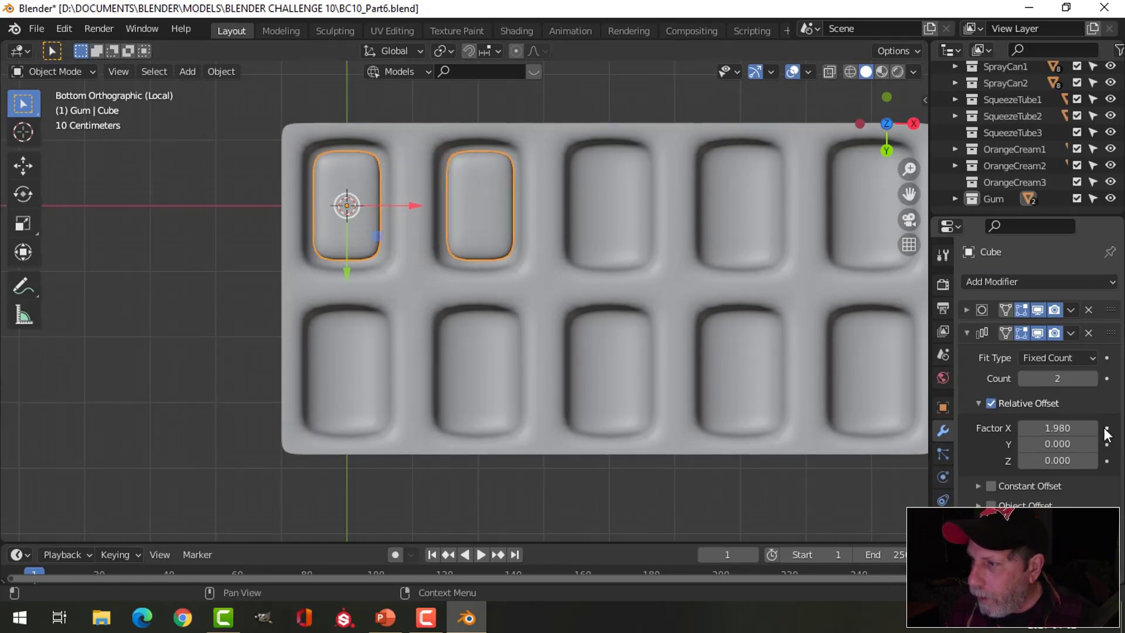
left_click(1100, 384)
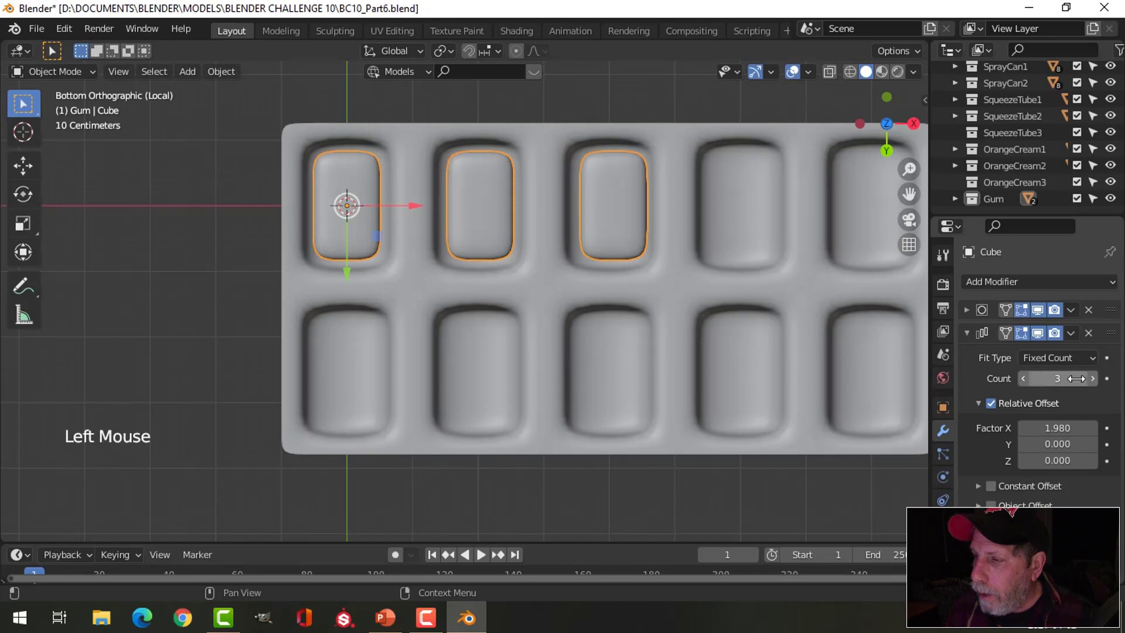
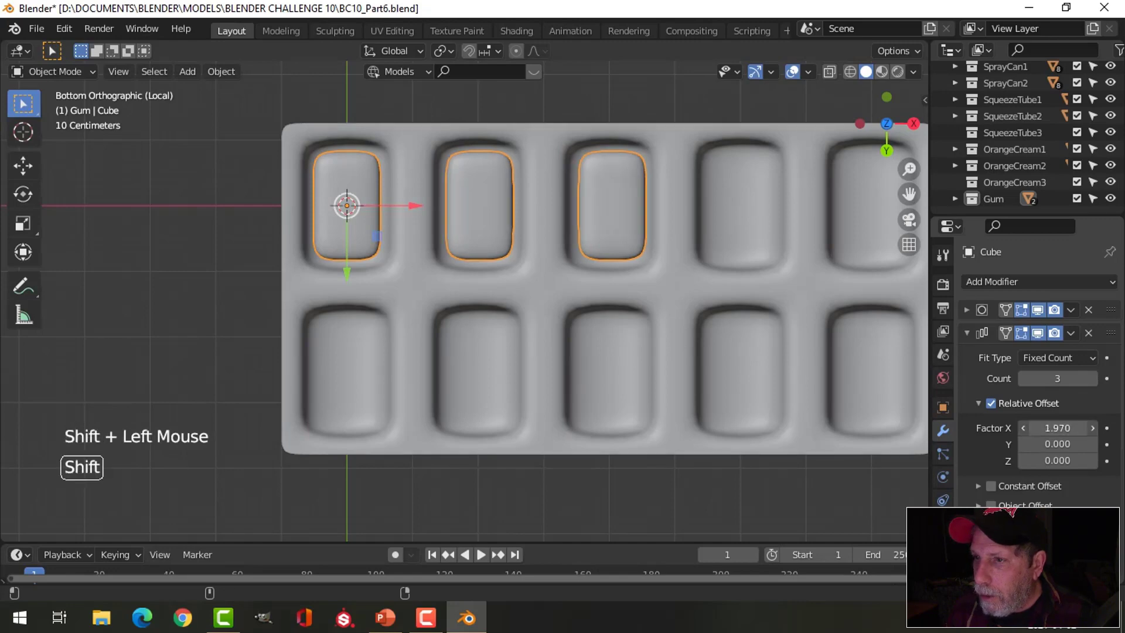
middle_click(750, 319)
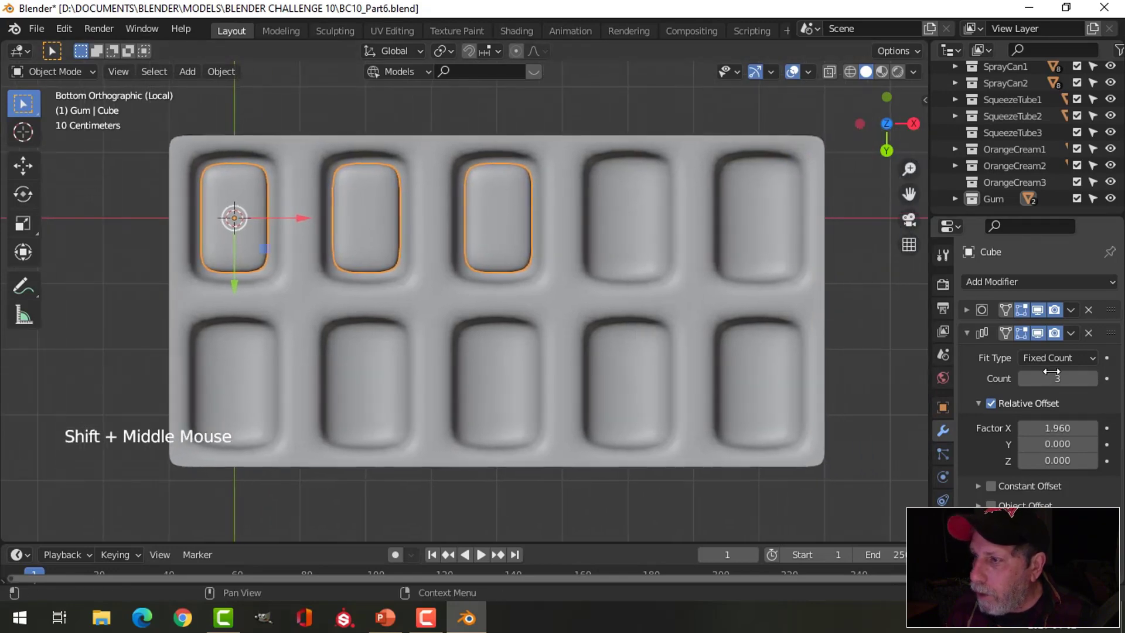
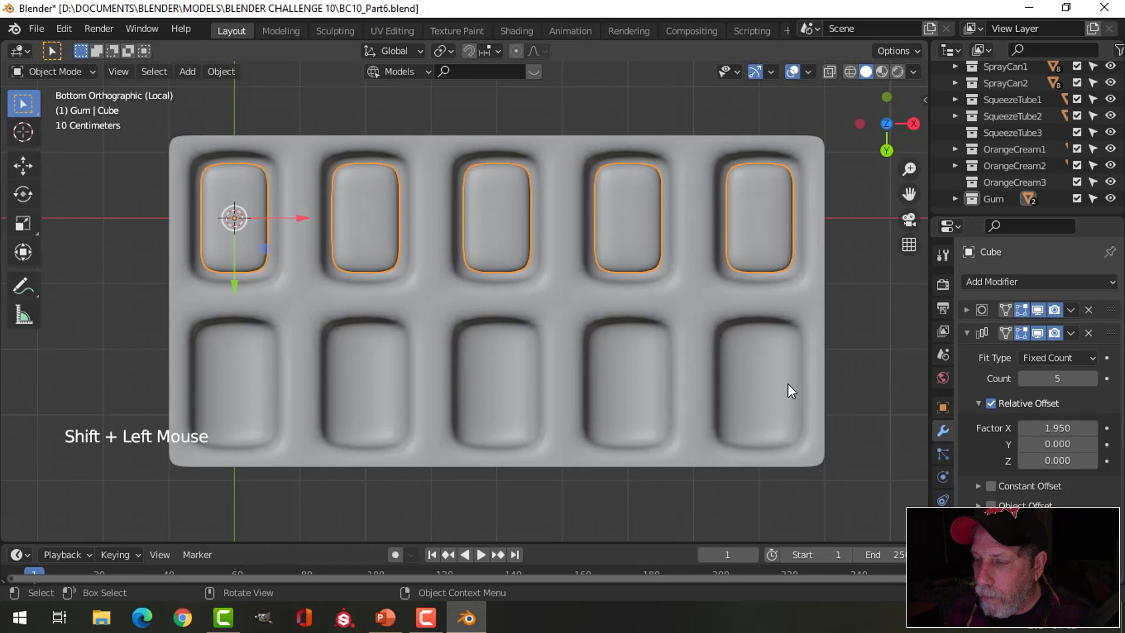
Add a second Array with Count 2, Relative Offset X 0 Y 1.51, and save the file.
left_click(971, 339)
left_click(993, 288)
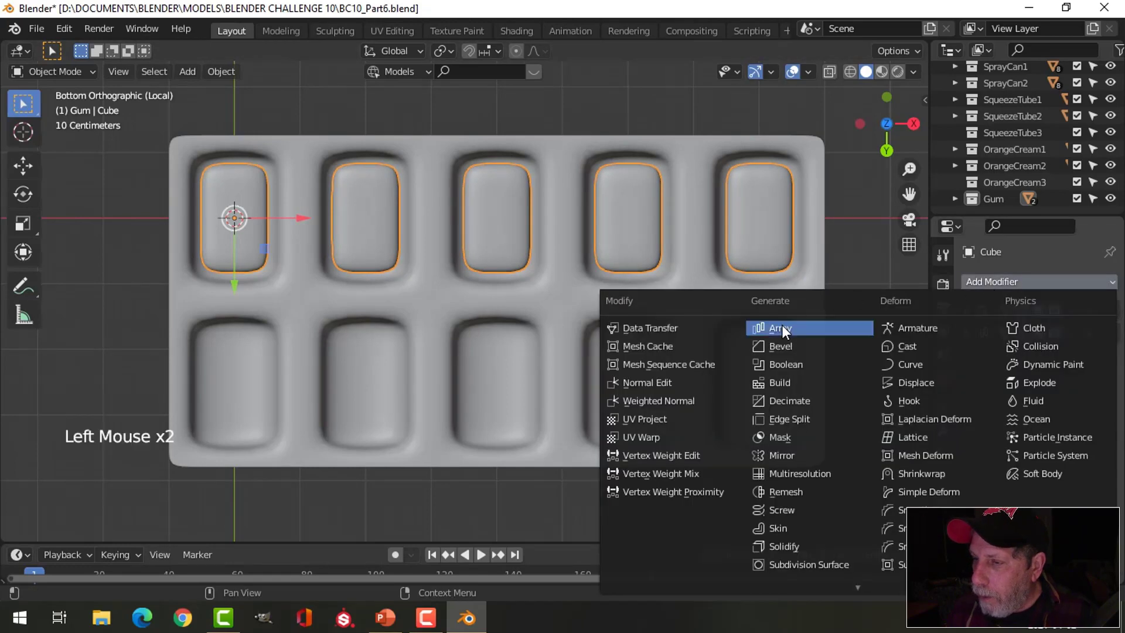
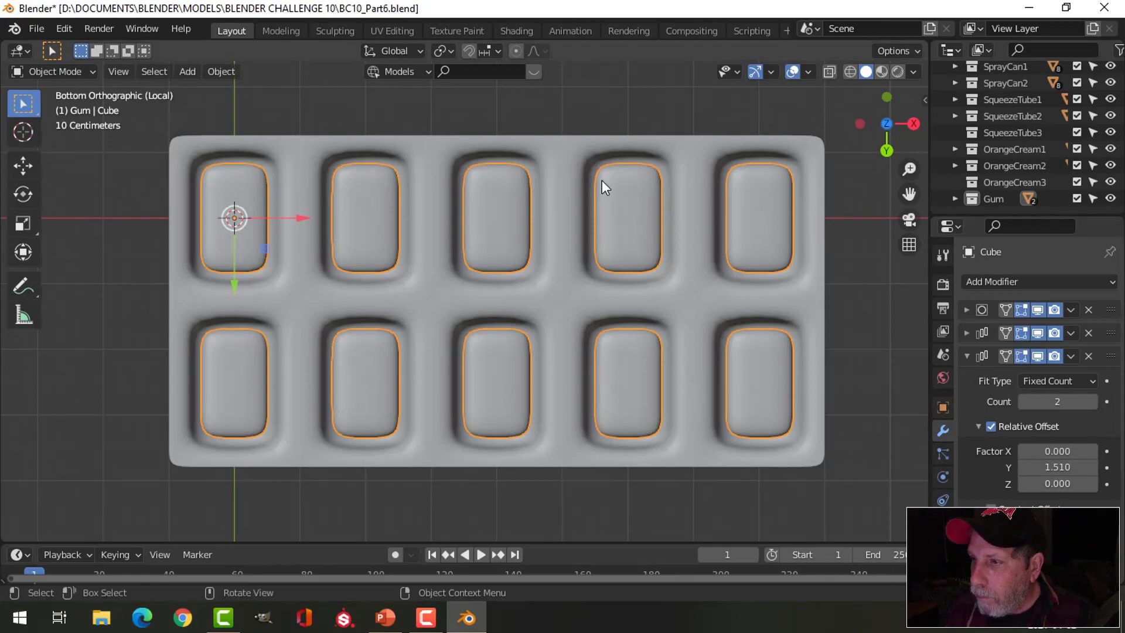
middle_click(606, 195)
middle_click(598, 337)
key("alt+a")
middle_click(587, 344)
key("ctrl+s")
Rename the Cube to 'gum' and the tray object to 'blister' in the Gum collection.
scroll("down", 3)
middle_click(562, 368)
left_click(954, 197)
scroll("down", 3)
scroll("down", 3)
left_click(1025, 185)
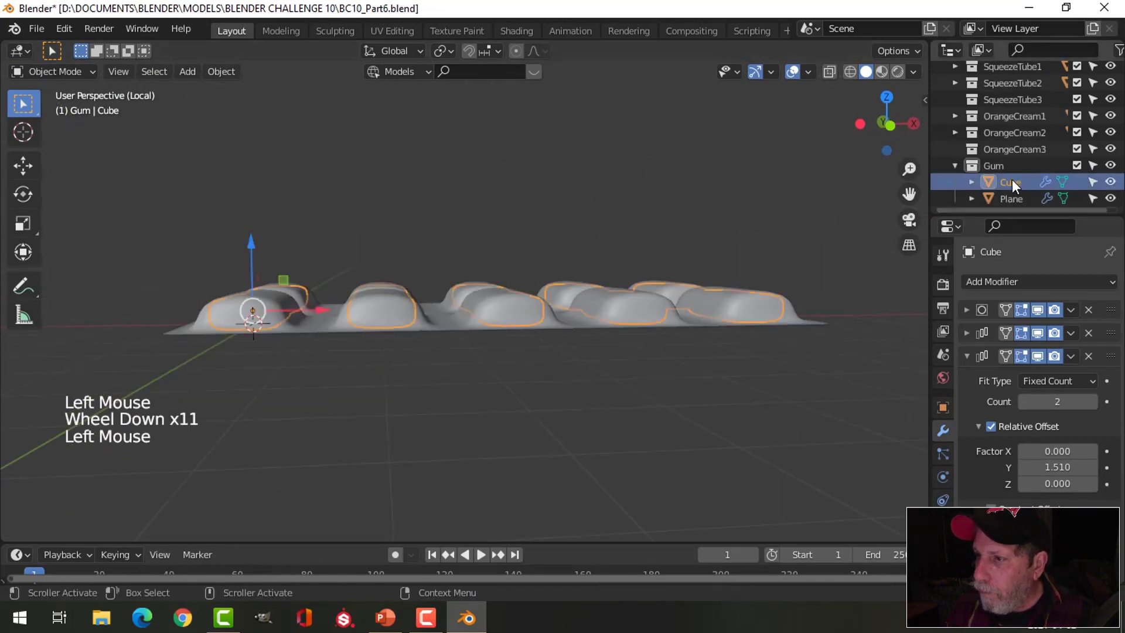
double_click(1016, 185)
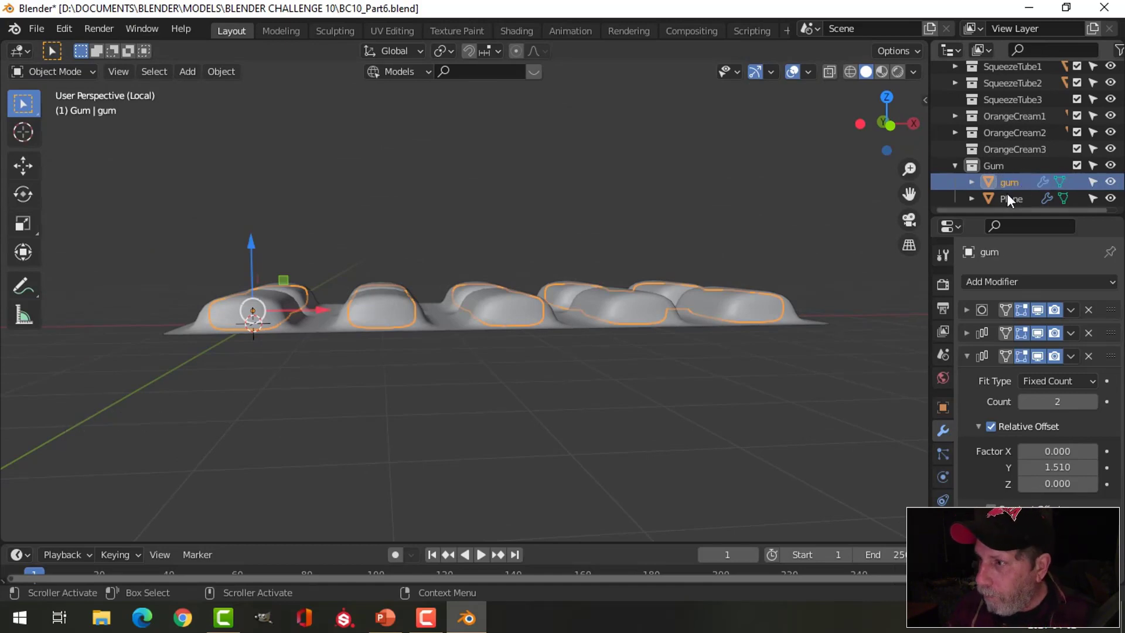
left_click(1017, 207)
double_click(1017, 207)
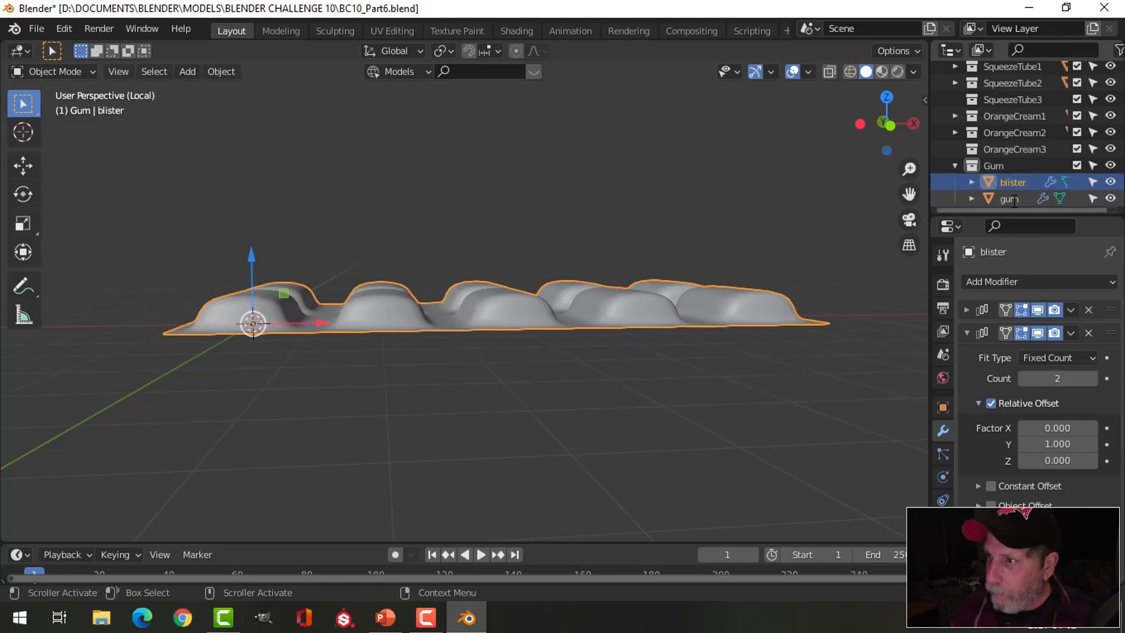
Collapse the modifier panels after inspecting the tray.
middle_click(658, 219)
key("alt+a")
middle_click(489, 276)
middle_click(553, 289)
middle_click(553, 240)
left_click(532, 263)
middle_click(630, 286)
left_click(971, 338)
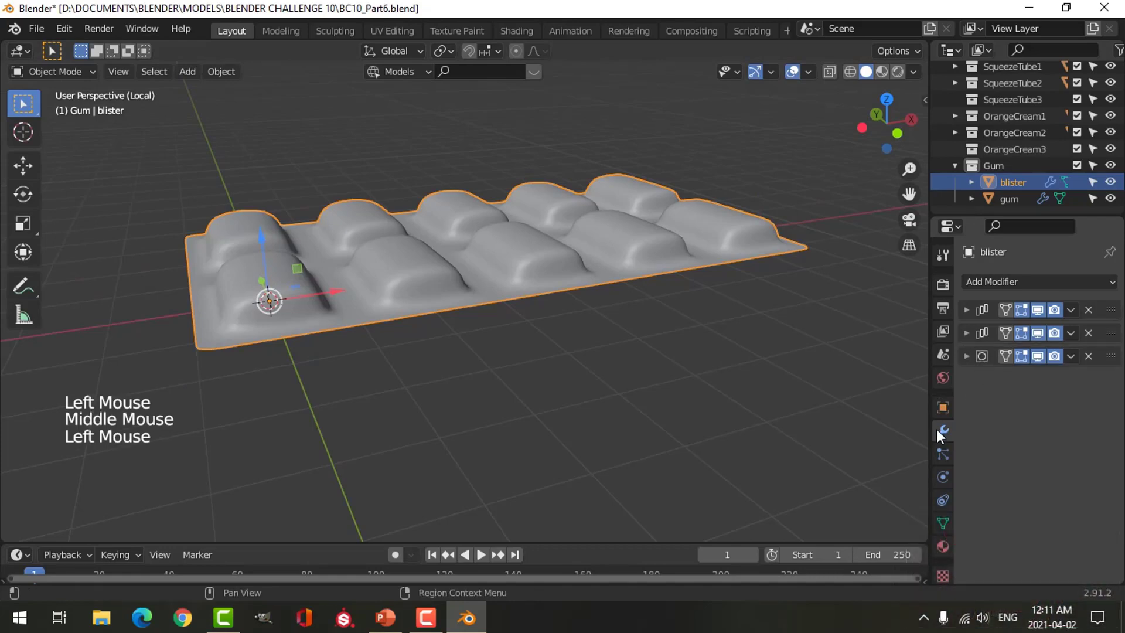
Add a Solidify modifier to the blister tray and move it to the bottom of the stack.
left_click(983, 289)
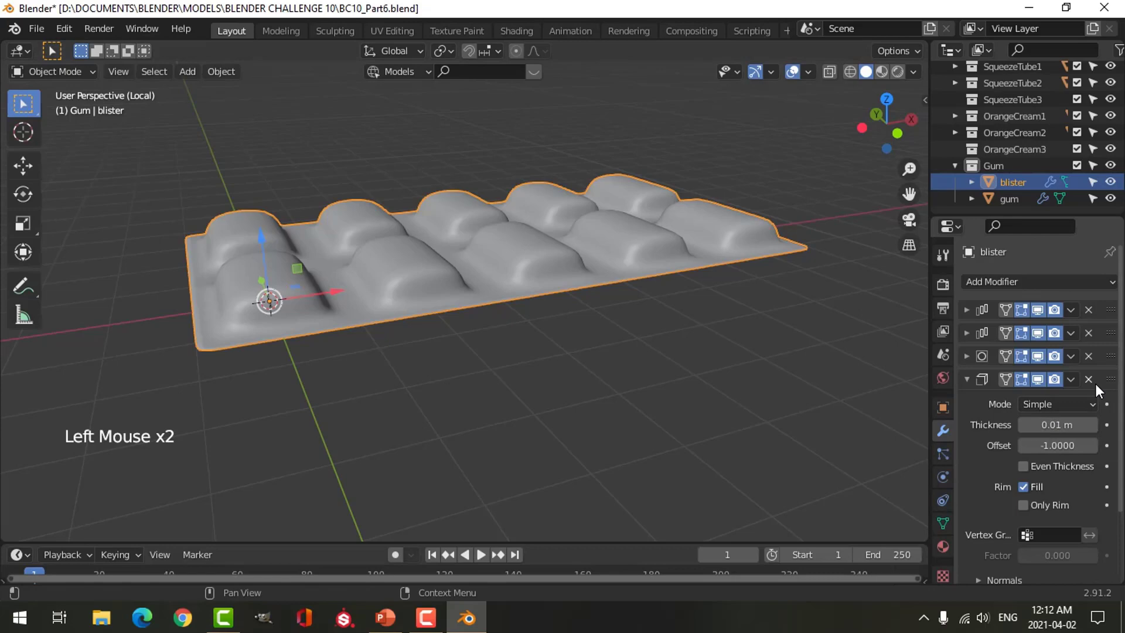
left_click(1115, 378)
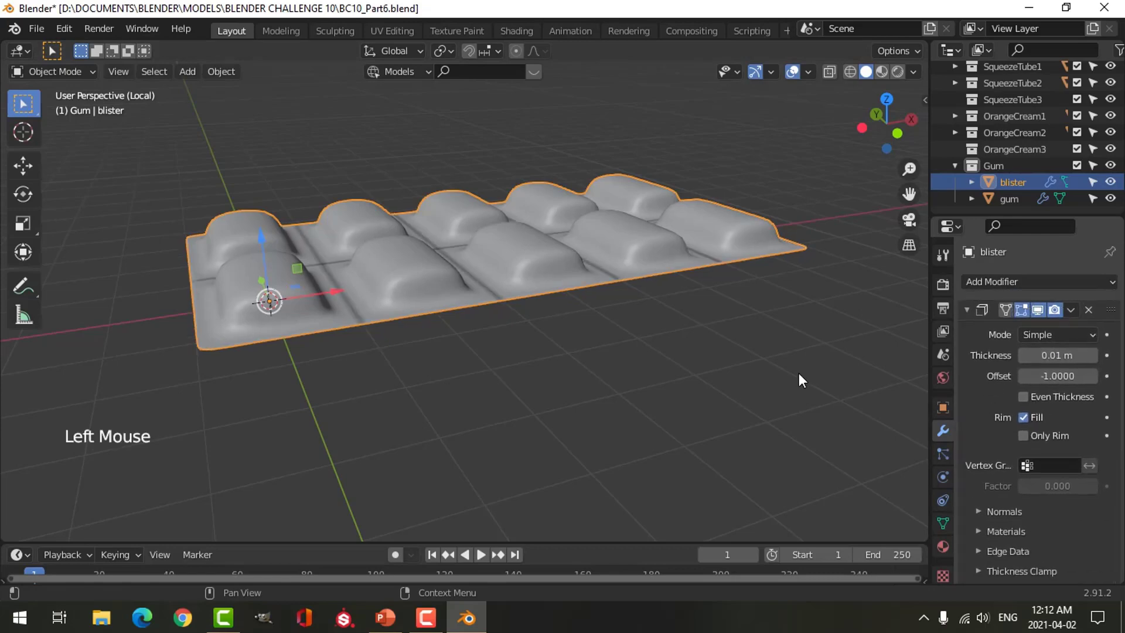
middle_click(554, 354)
scroll("up", 3)
middle_click(588, 340)
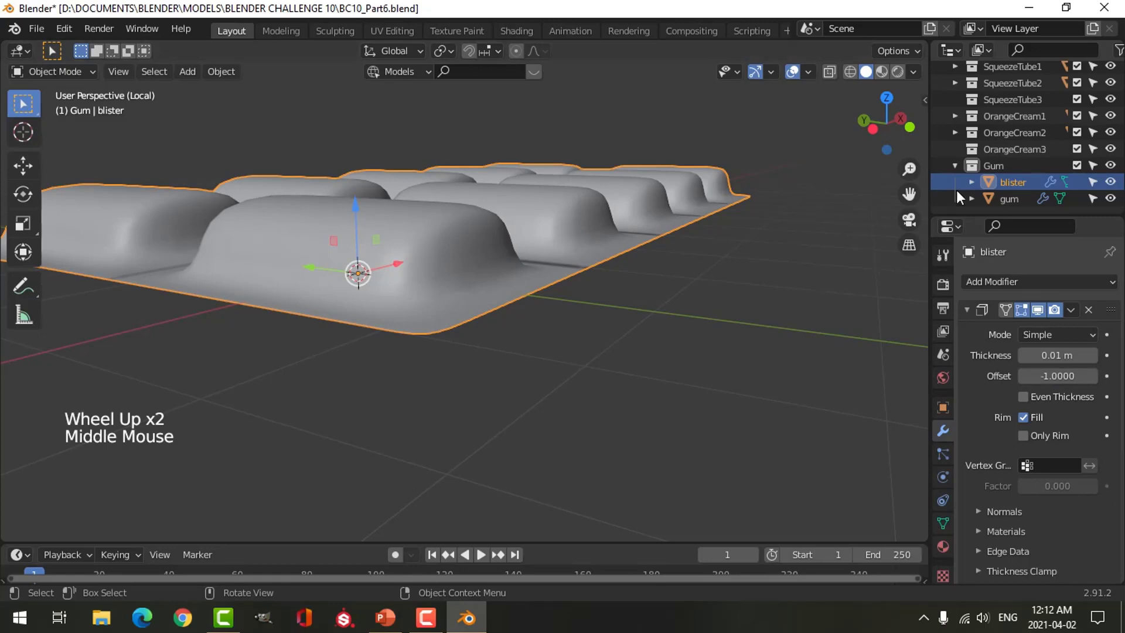
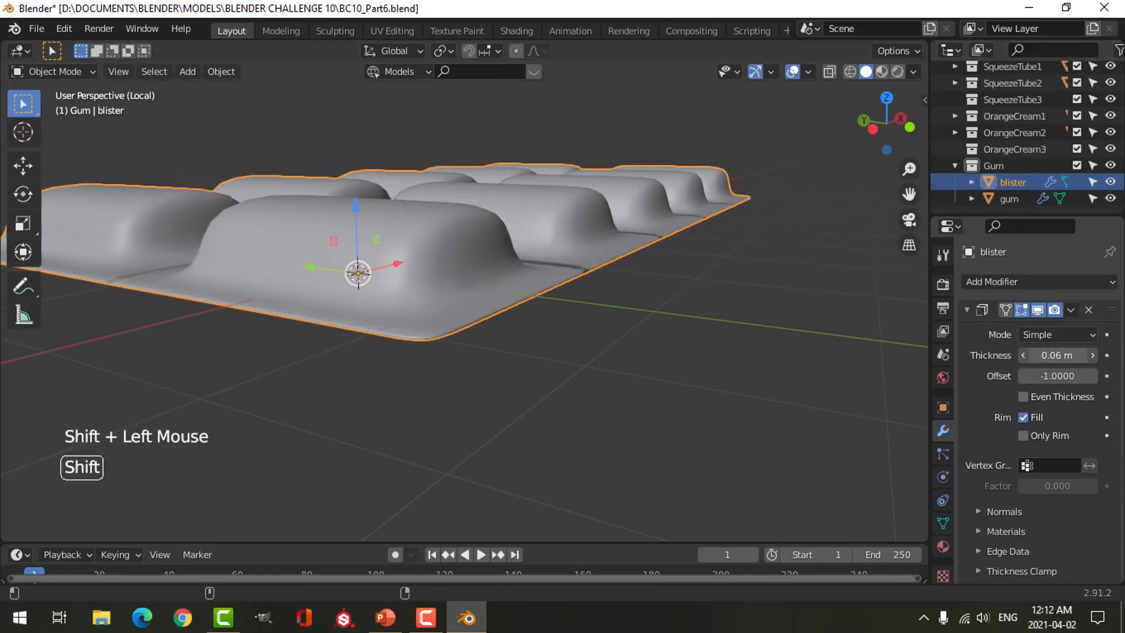
middle_click(656, 330)
scroll("down", 3)
middle_click(637, 363)
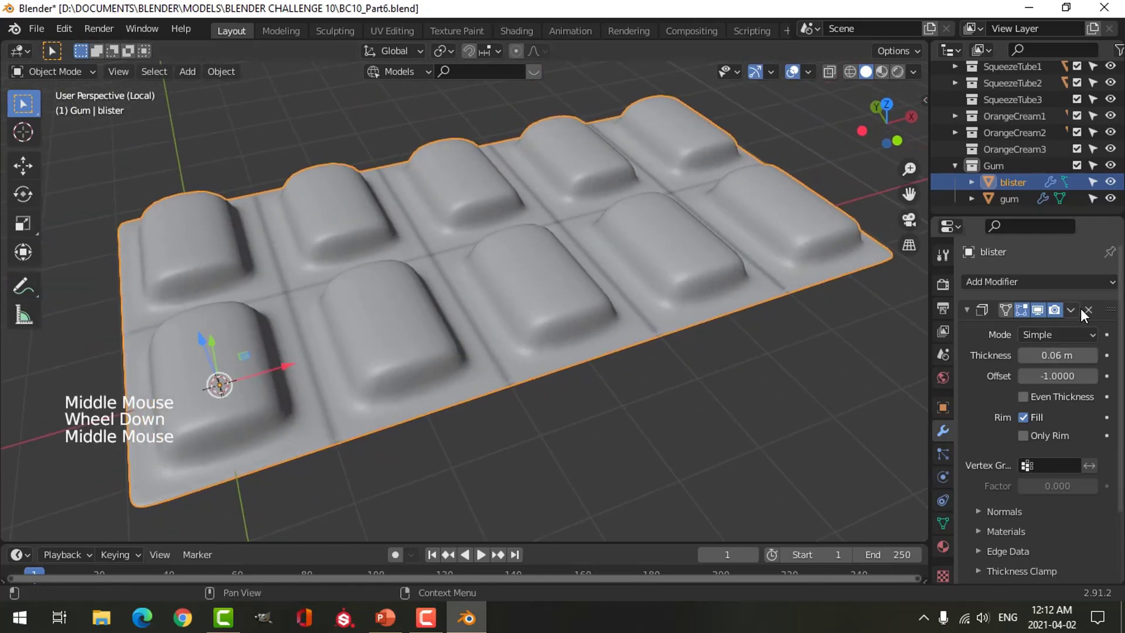
left_click(1115, 314)
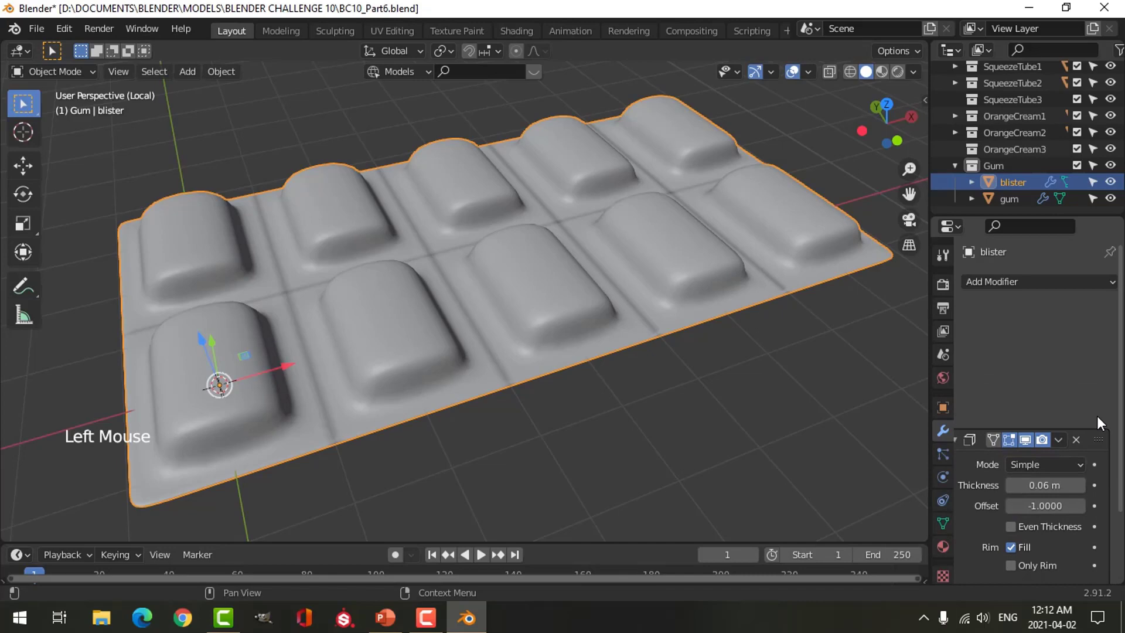
scroll("down", 3)
middle_click(728, 361)
left_click(969, 313)
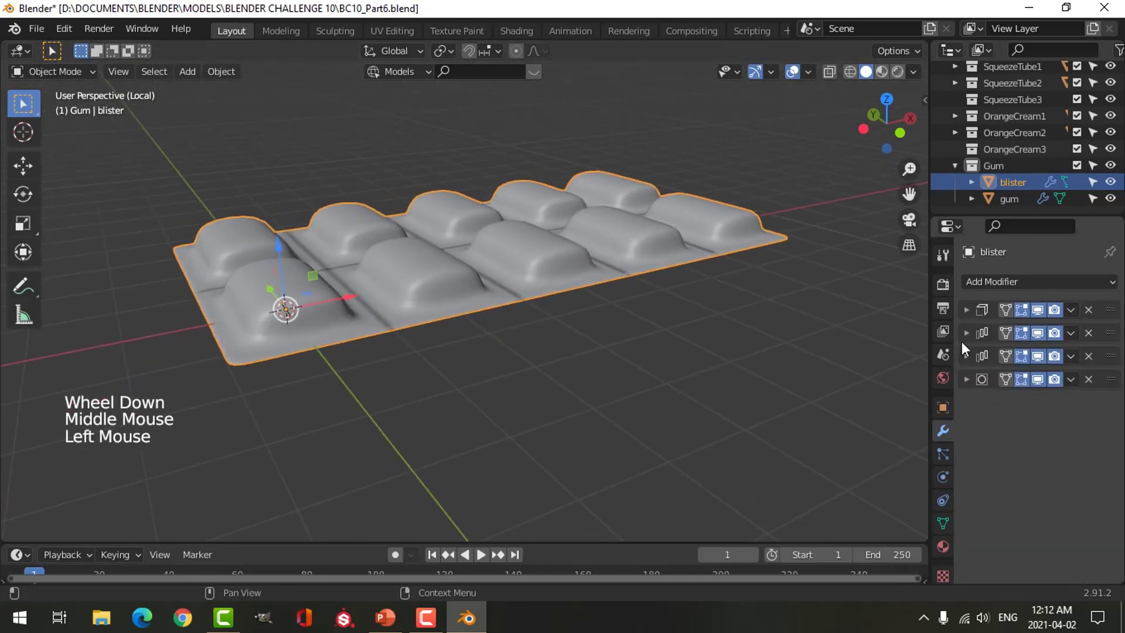
left_click(1118, 311)
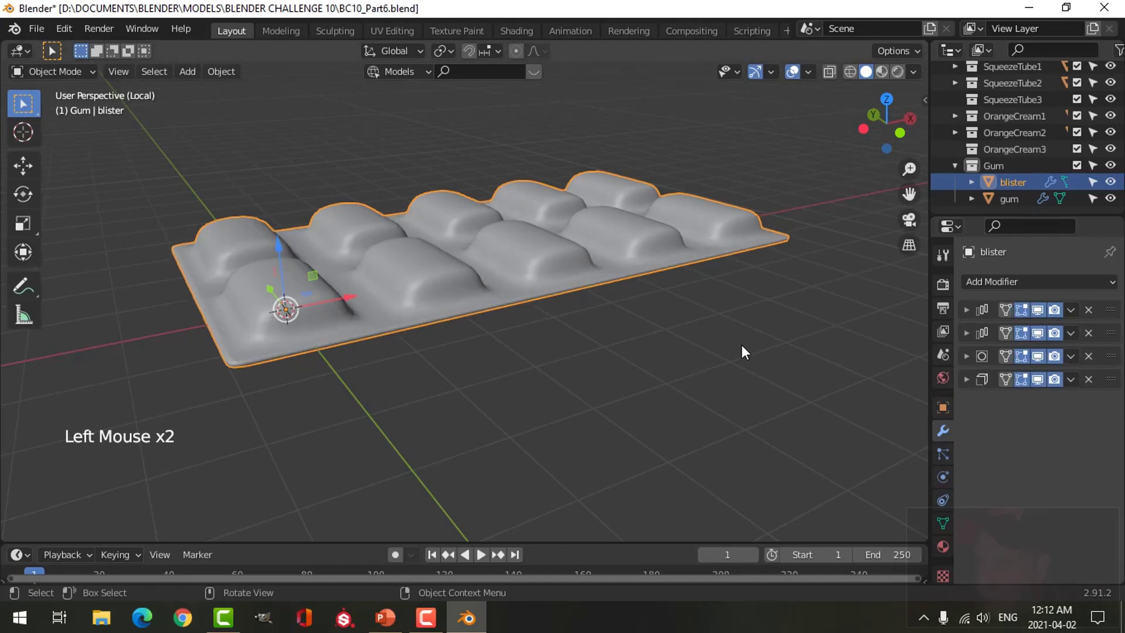
Set the Solidify thickness to 0.035 m and inspect the tray's hollow underside from above.
middle_click(733, 364)
scroll("up", 3)
middle_click(430, 342)
scroll("up", 3)
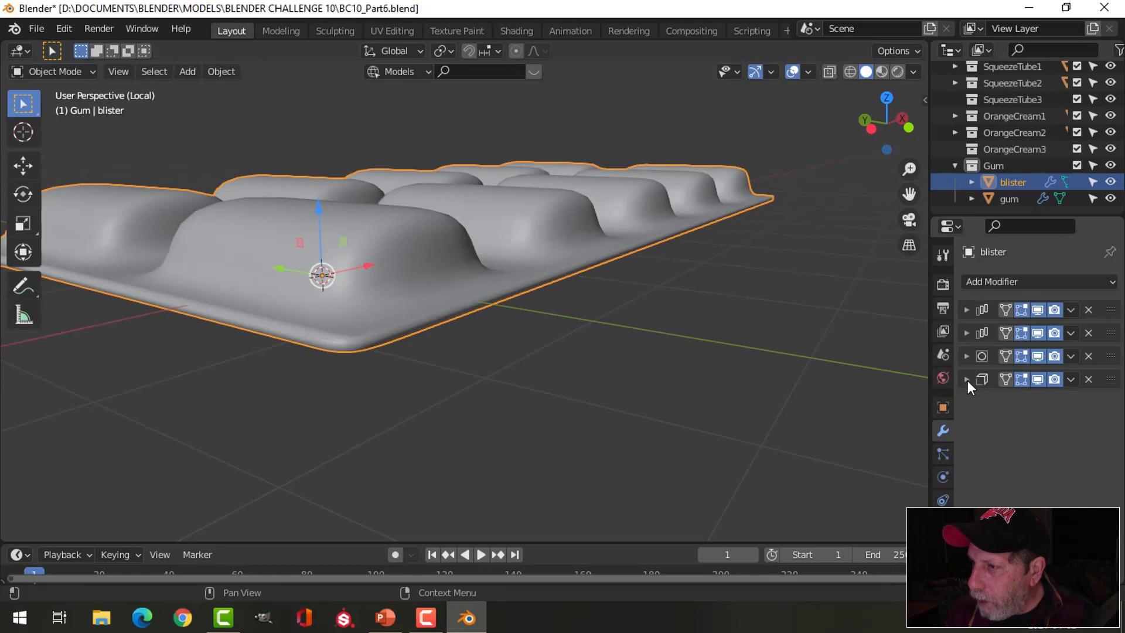
left_click(971, 387)
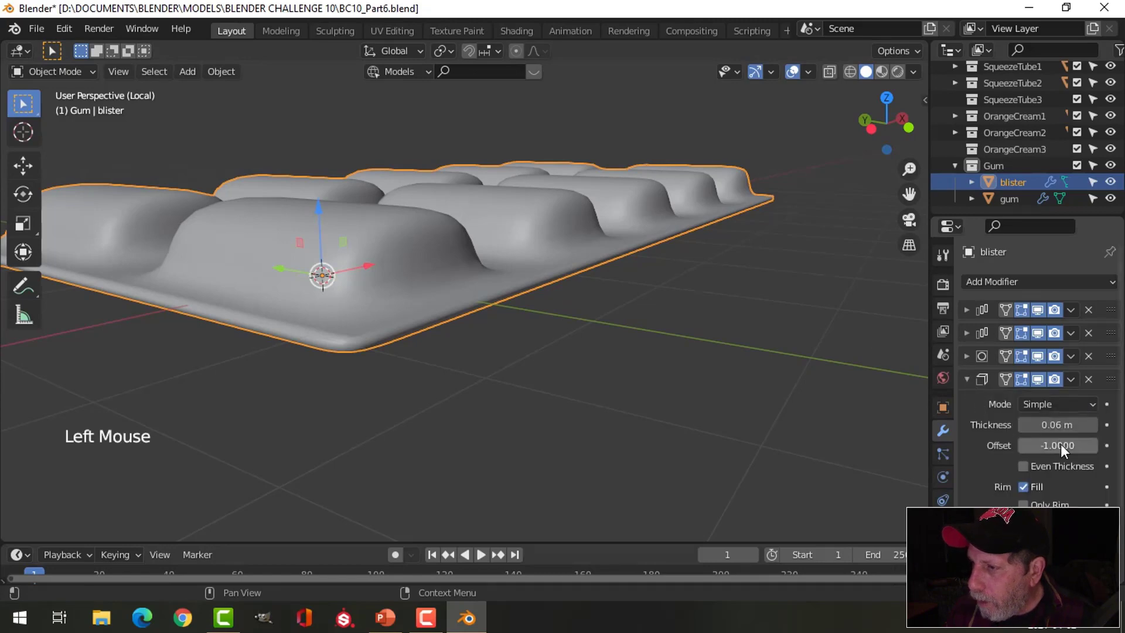
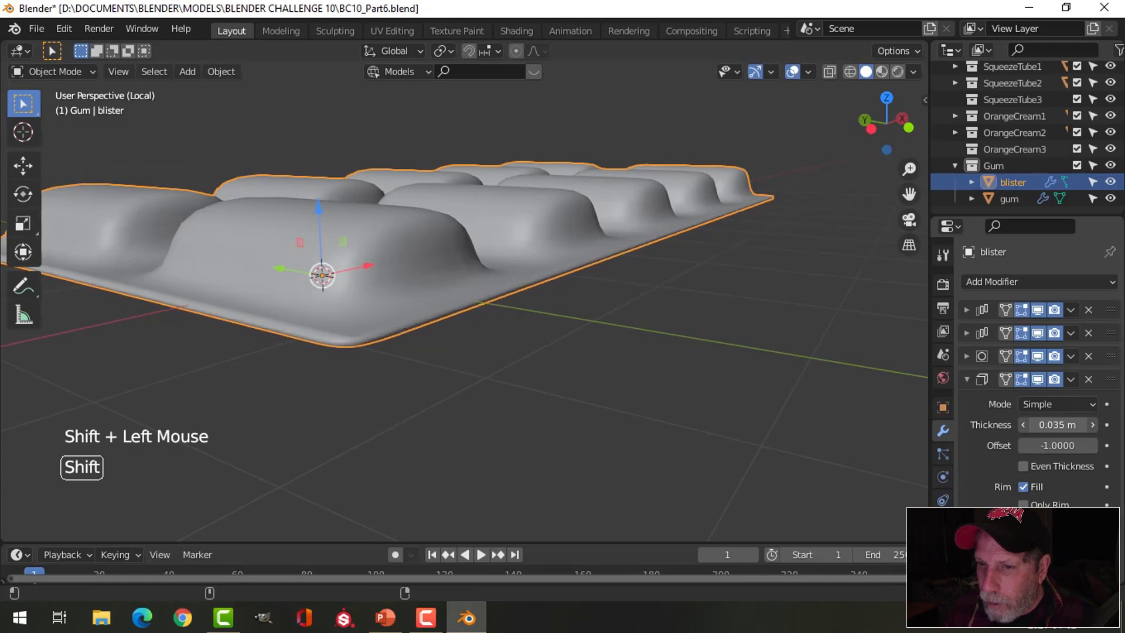
key("alt+a")
middle_click(575, 326)
scroll("down", 3)
middle_click(581, 348)
left_click(972, 386)
middle_click(627, 292)
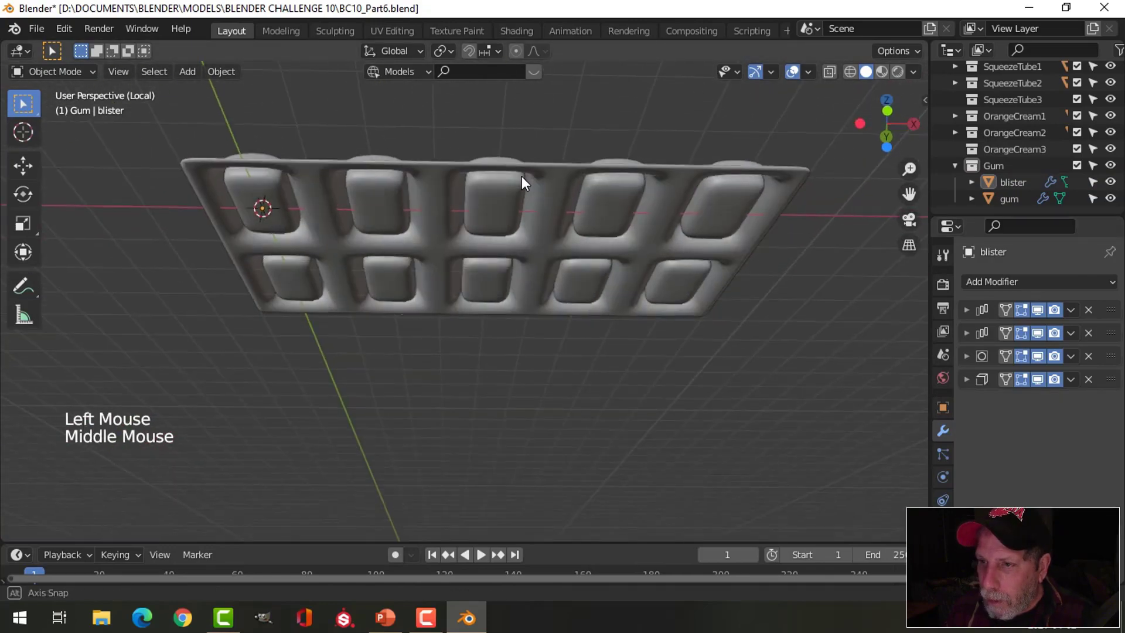
middle_click(546, 275)
middle_click(562, 320)
middle_click(581, 344)
key("KP_7")
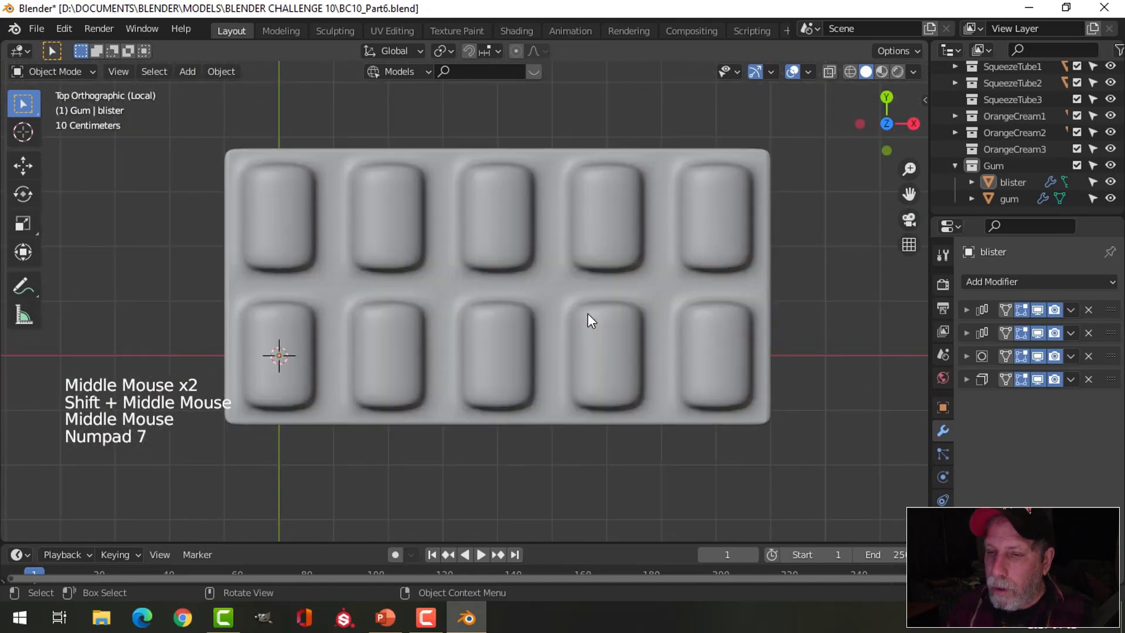
scroll("down", 3)
Add a plane for the backing sheet and adjust its vertices beneath the tray.
key("shift+a")
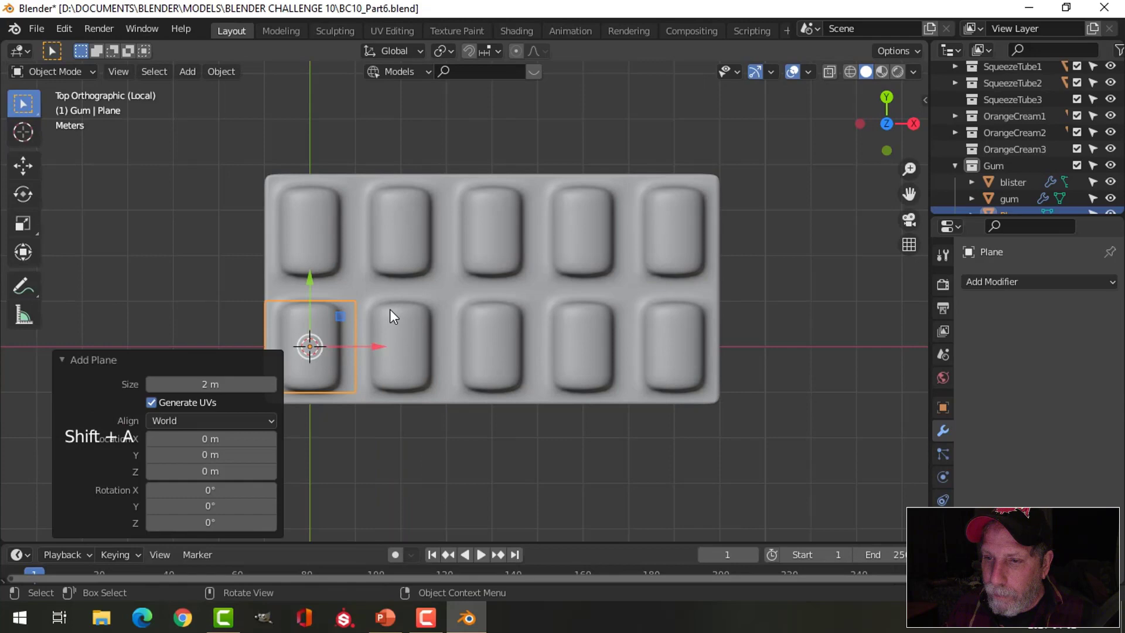
middle_click(437, 295)
key("Tab")
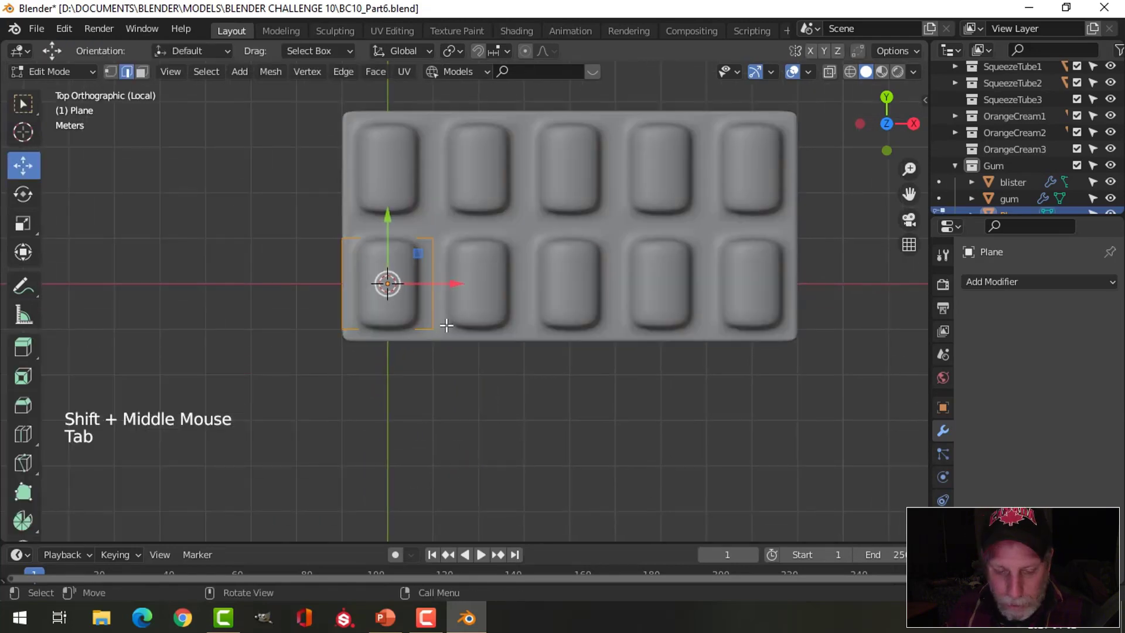
key("2")
left_click(379, 335)
left_click(391, 260)
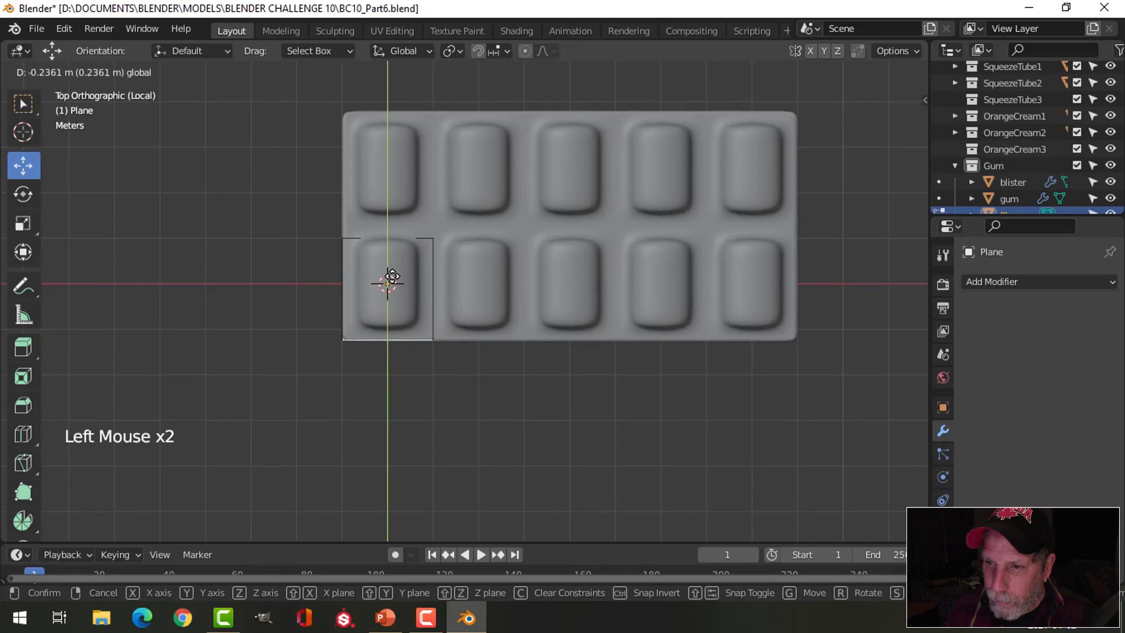
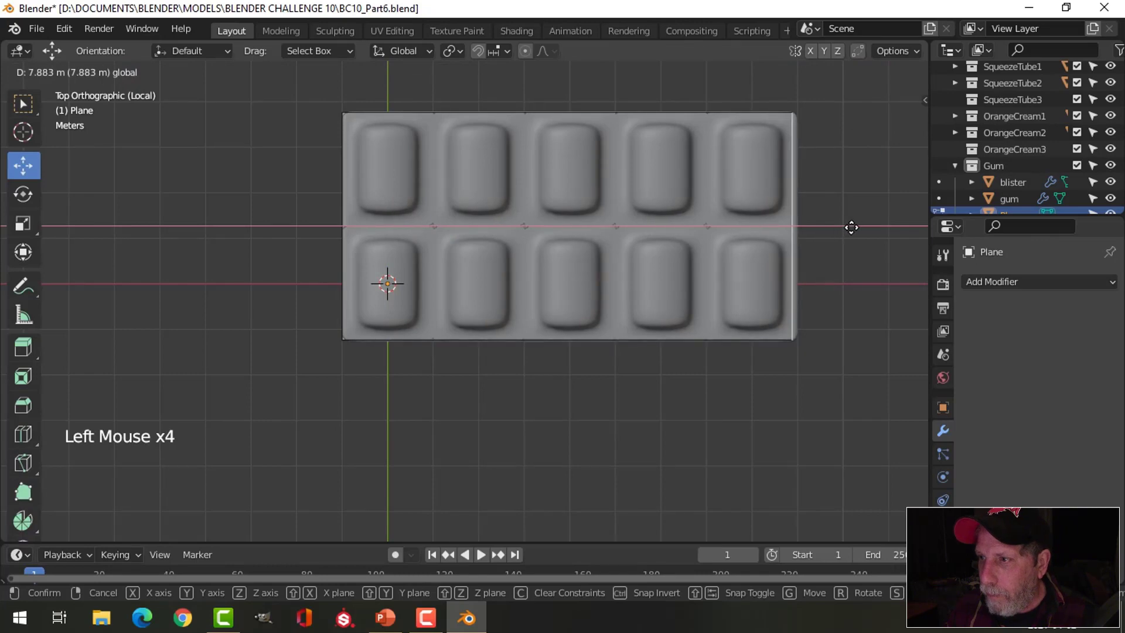
key("alt+a")
middle_click(668, 333)
key("a")
middle_click(615, 290)
scroll("up", 3)
middle_click(628, 293)
middle_click(580, 293)
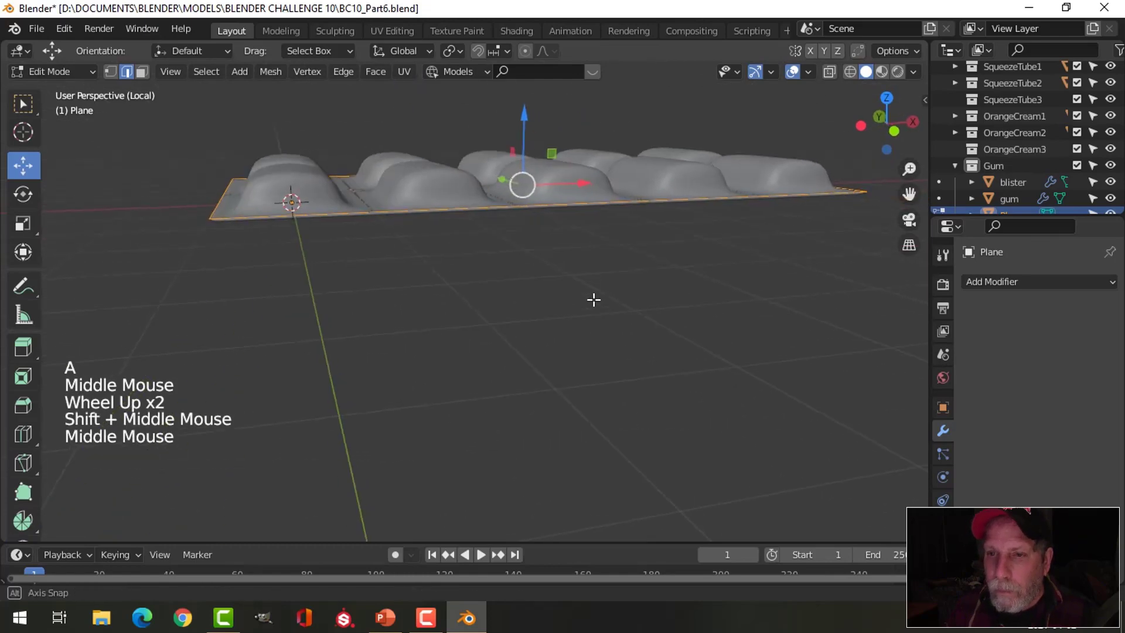
key("e")
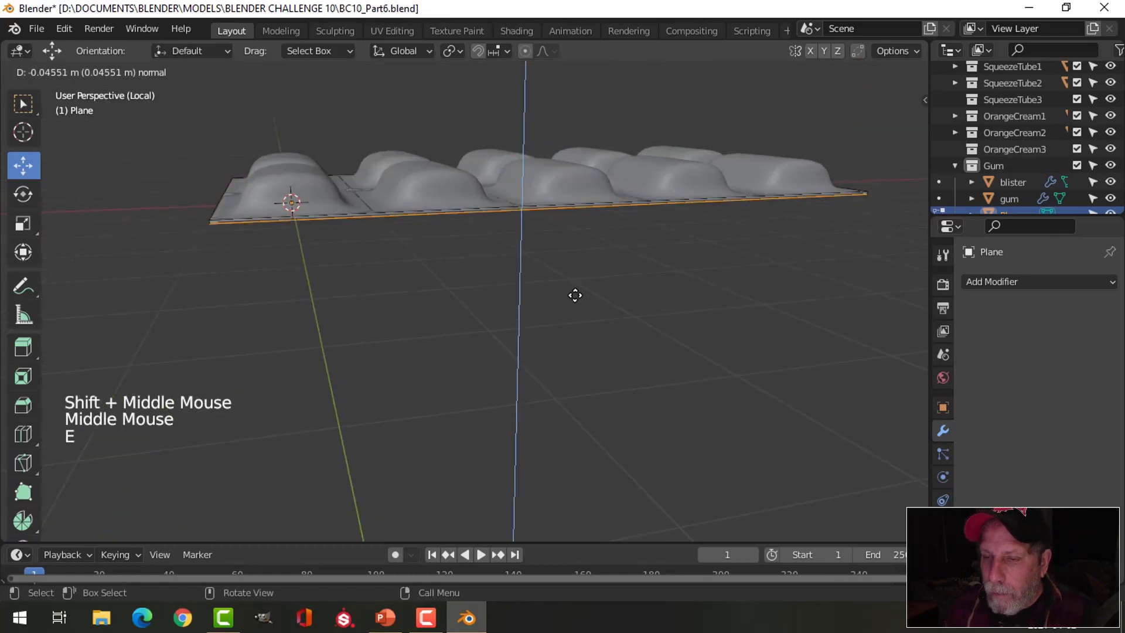
key("ctrl+z")
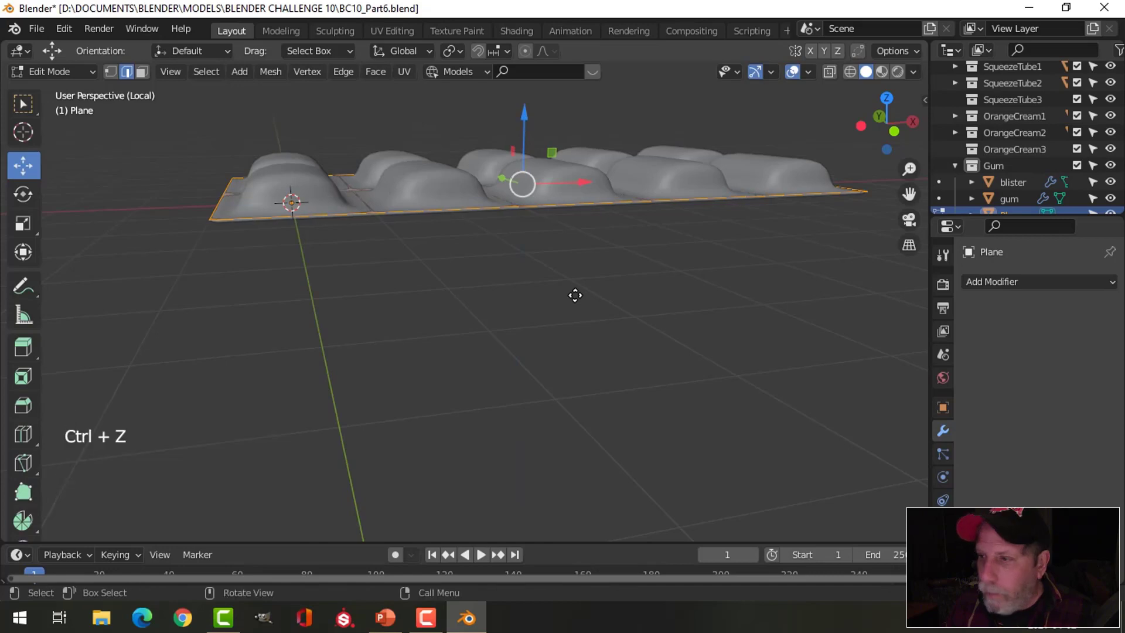
Give the plane a Solidify modifier with thickness 0.023 m and offset -0.999, positioned under the tray.
left_click(1018, 289)
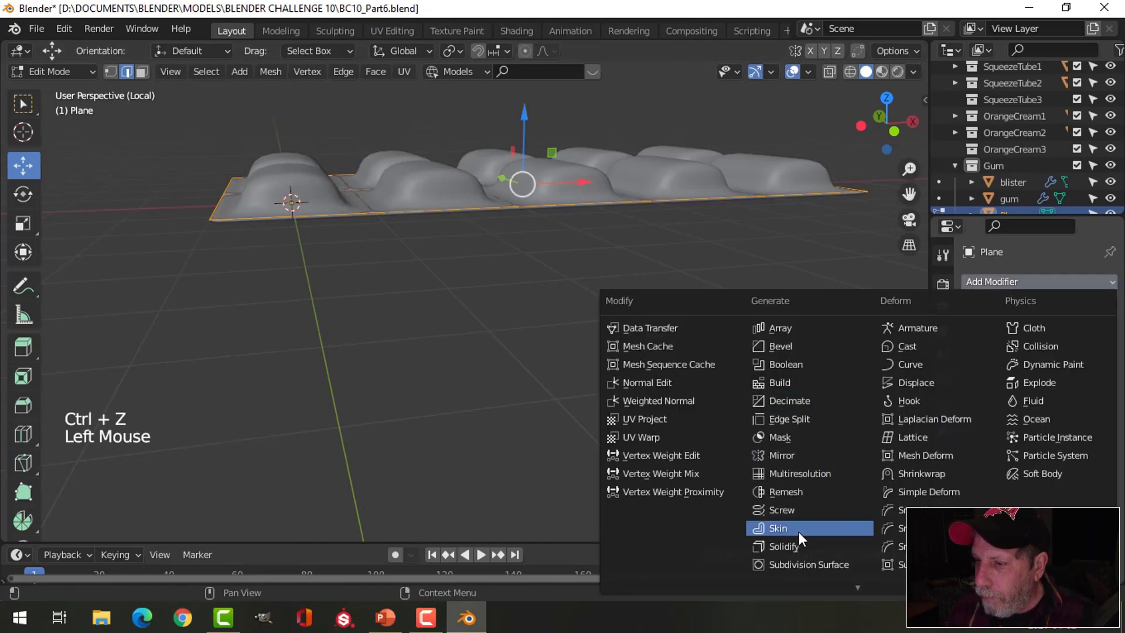
middle_click(559, 288)
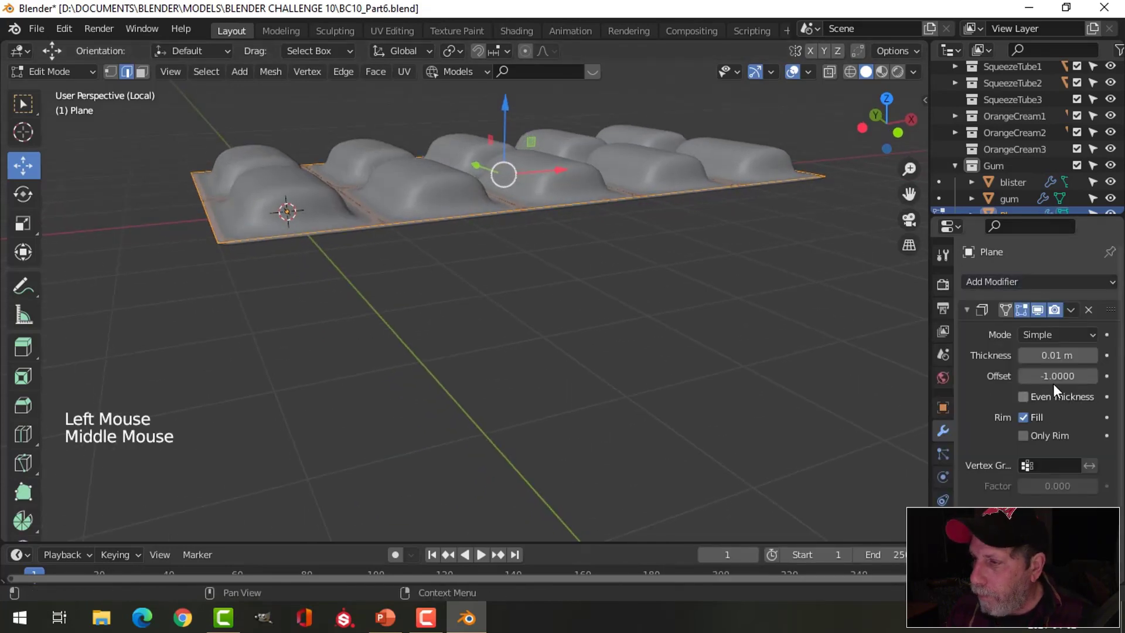
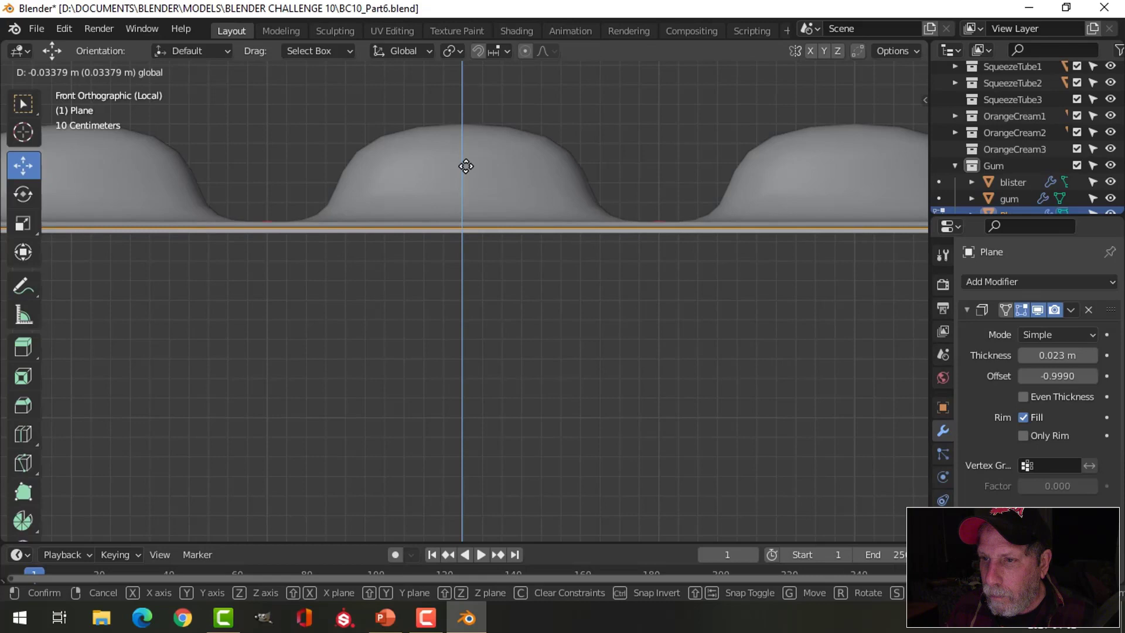
key("alt+a")
middle_click(608, 237)
scroll("down", 3)
middle_click(564, 302)
scroll("down", 3)
middle_click(656, 259)
middle_click(501, 297)
middle_click(563, 336)
Add a level-2 subdivision to round the backing sheet and review it from top and bottom.
key("Tab")
middle_click(524, 262)
key("ctrl+2")
right_click(511, 302)
key("KP_7")
key("ctrl+KP_7")
key("Tab")
middle_click(566, 357)
scroll("down", 3)
middle_click(559, 367)
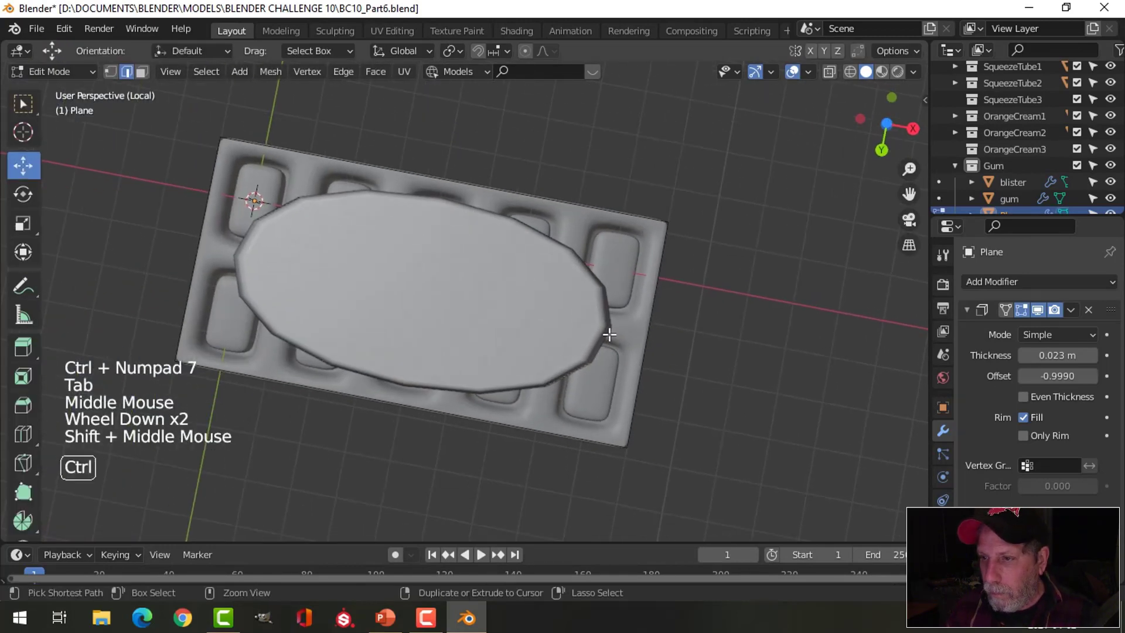
Stretch the backing sheet's edges to the tray outline and bevel its corners round.
key("ctrl+r")
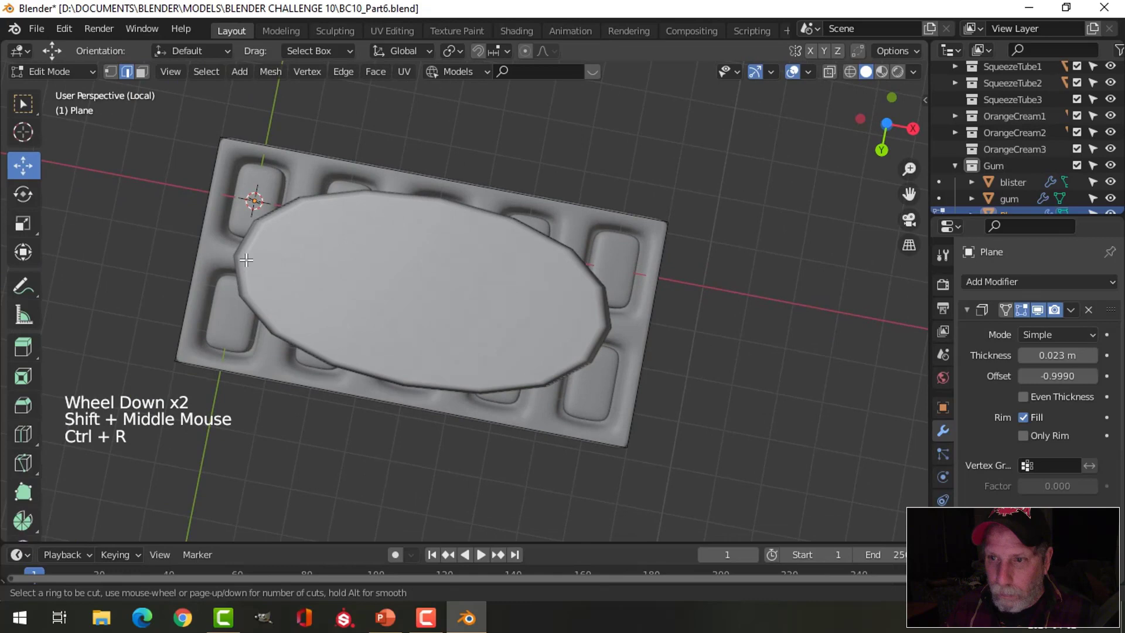
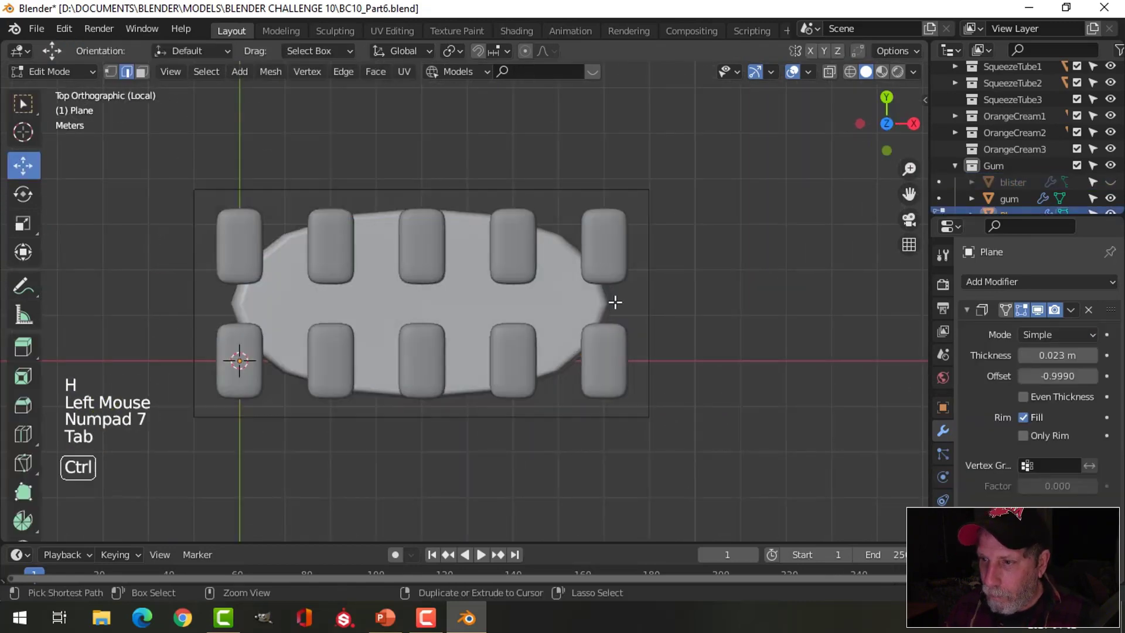
key("ctrl+r")
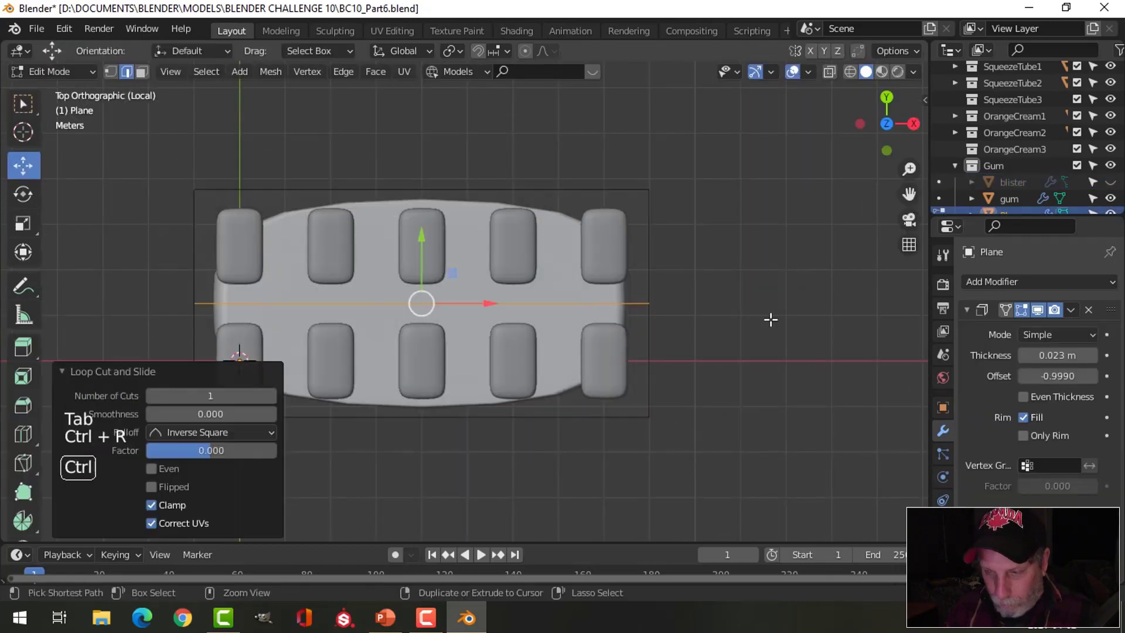
key("ctrl+b")
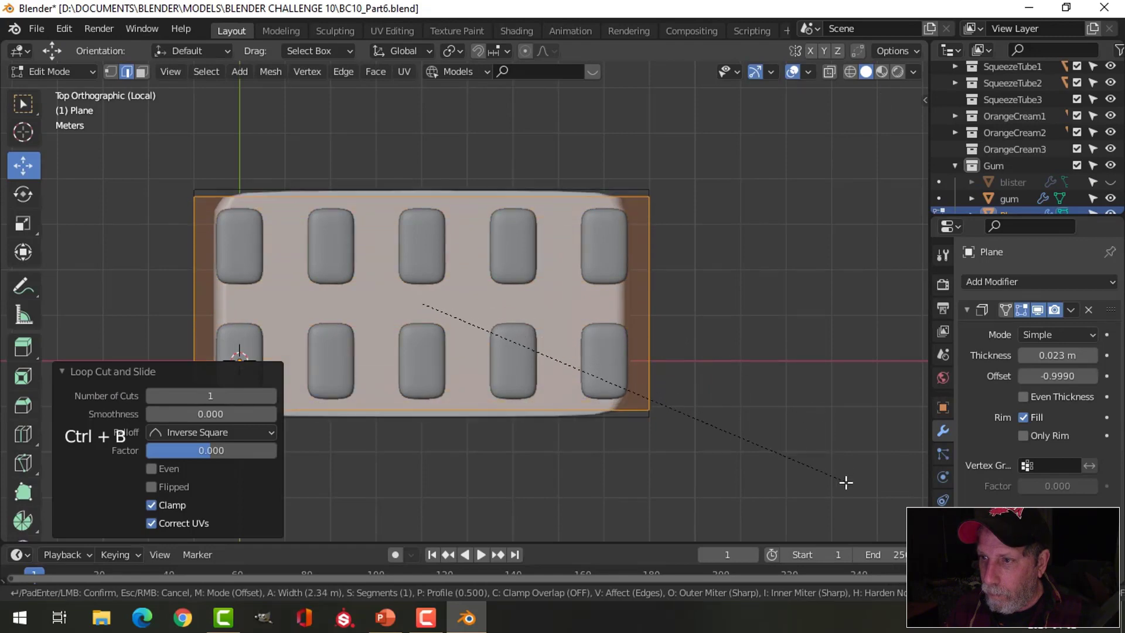
key("ctrl+r")
key("ctrl+b")
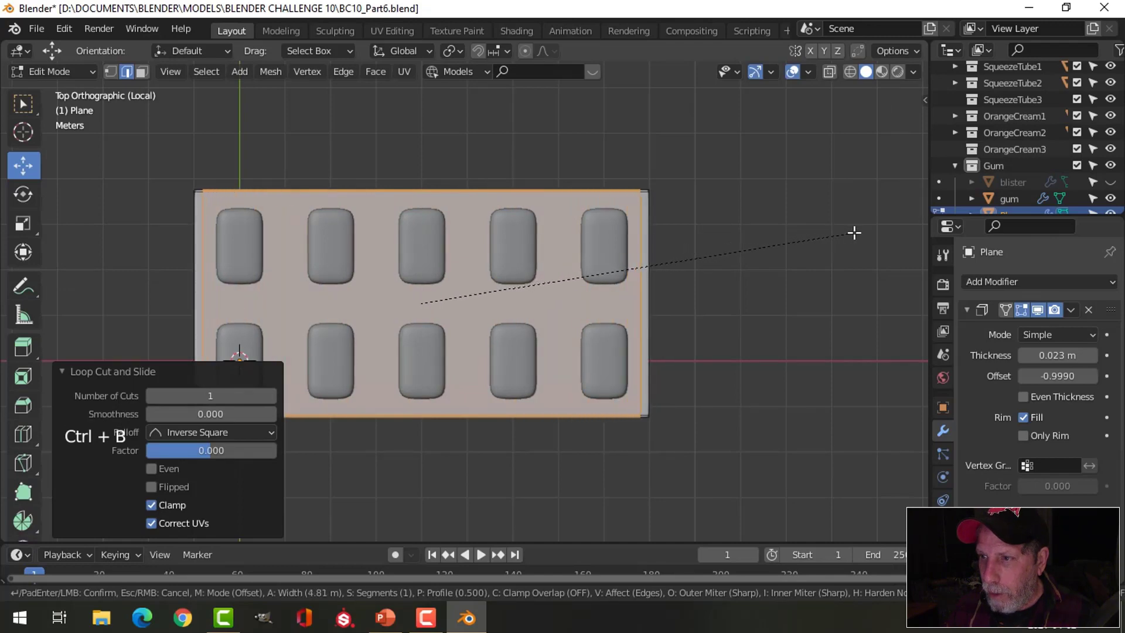
key("Tab")
Return to Object Mode and orbit to inspect the flat sheet beneath the tray.
middle_click(733, 287)
key("alt+a")
middle_click(692, 390)
middle_click(572, 336)
scroll("up", 3)
middle_click(633, 343)
middle_click(582, 345)
scroll("down", 3)
middle_click(502, 328)
key("alt+h")
key("alt+a")
middle_click(484, 311)
scroll("down", 3)
middle_click(504, 343)
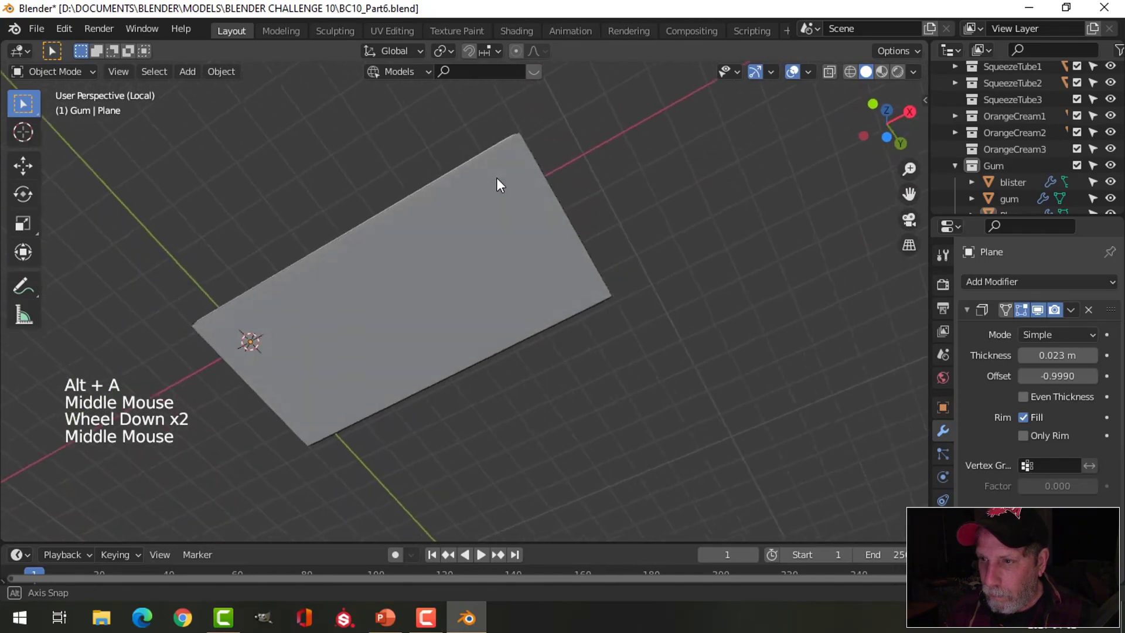
Switch to top view over the tray and bring up the Add Mesh list.
scroll("down", 3)
middle_click(507, 366)
middle_click(546, 340)
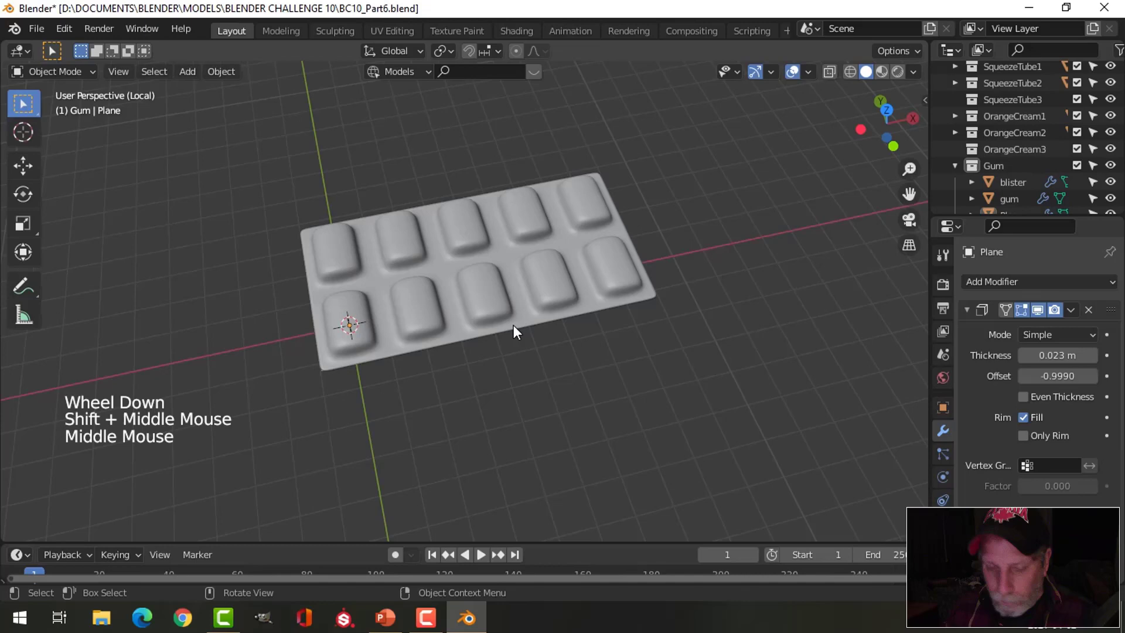
middle_click(503, 333)
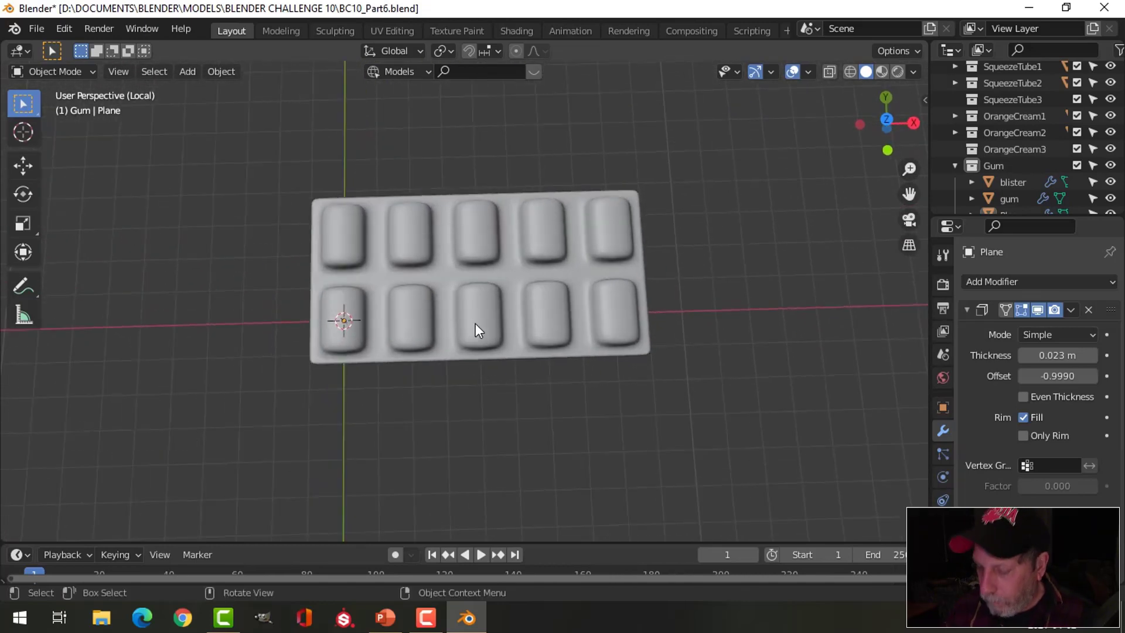
key("KP_7")
key("shift+a")
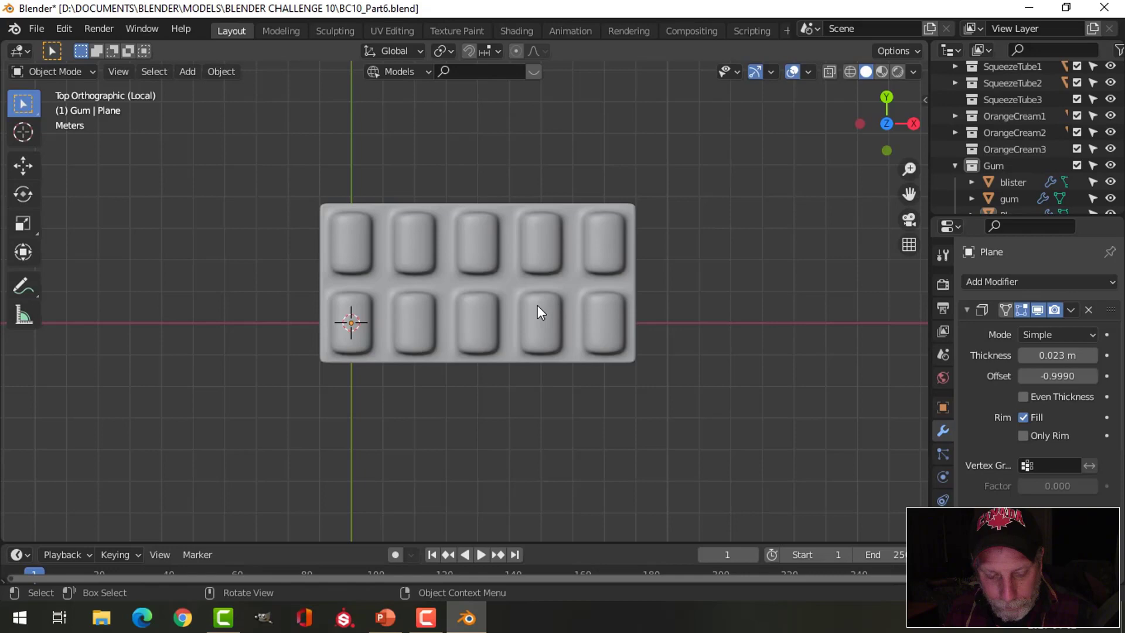
key("shift+a")
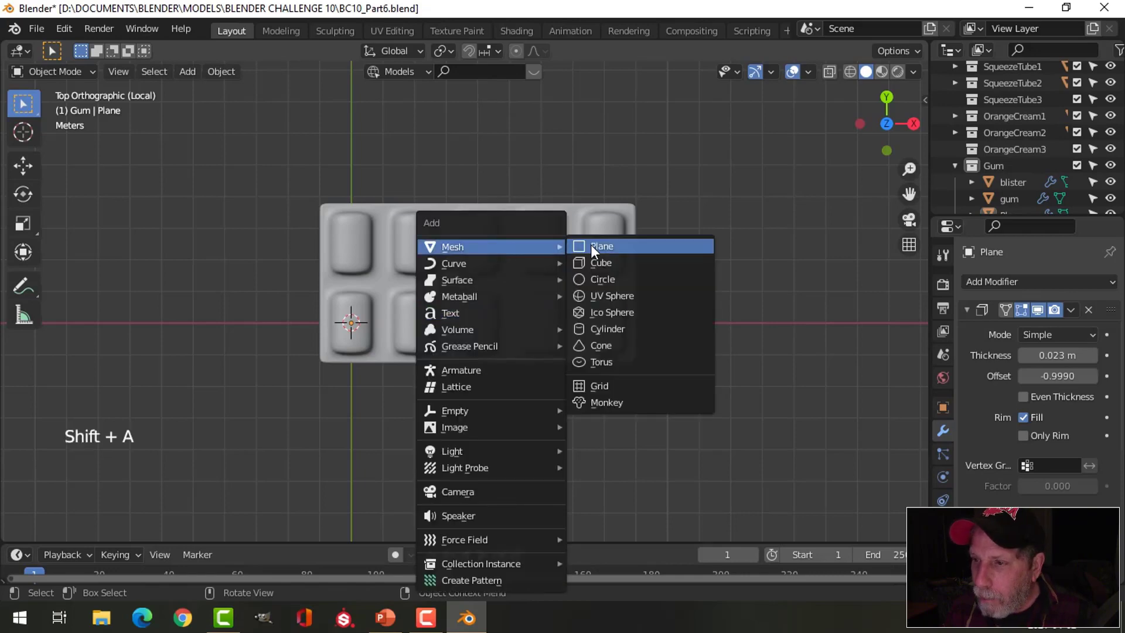
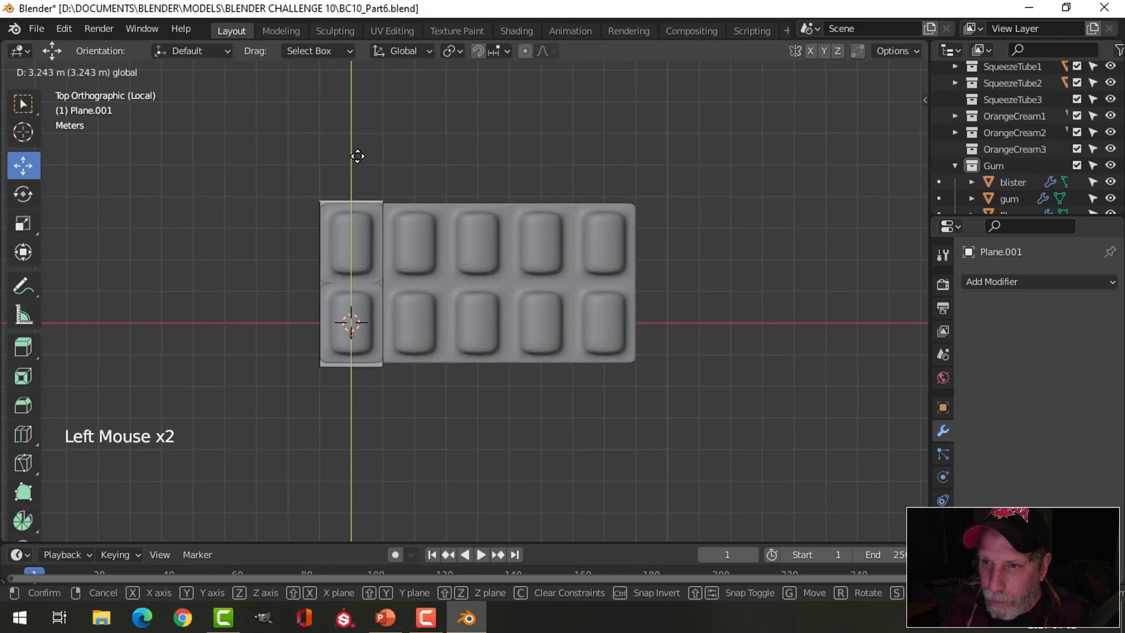
Add a new plane over the tray and scale it to cover the tray footprint.
left_click(389, 293)
left_click(478, 281)
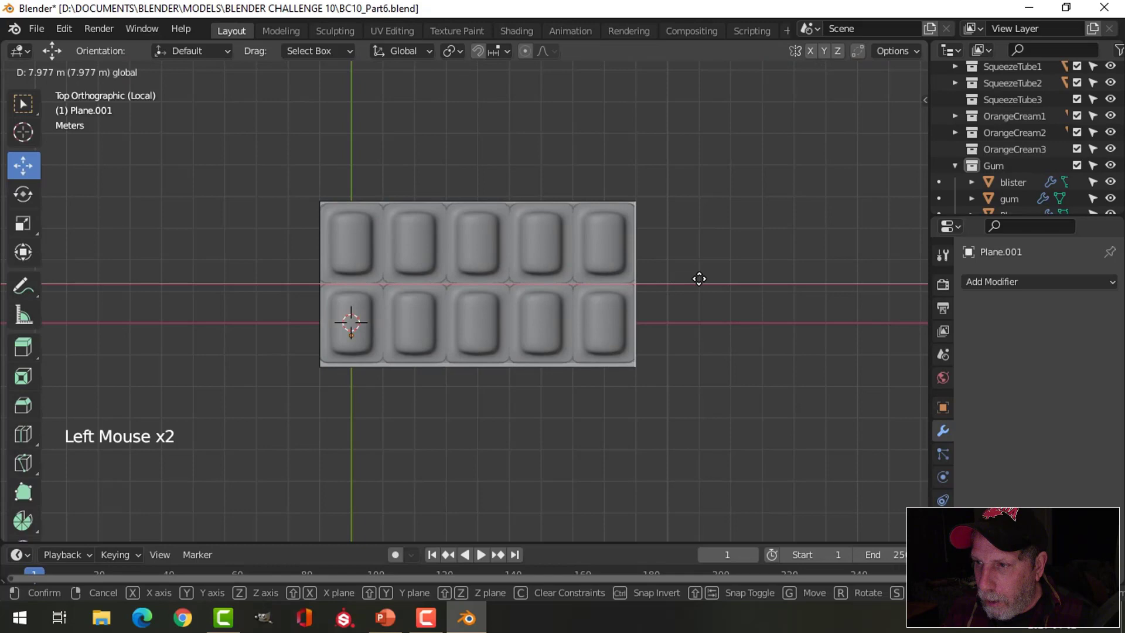
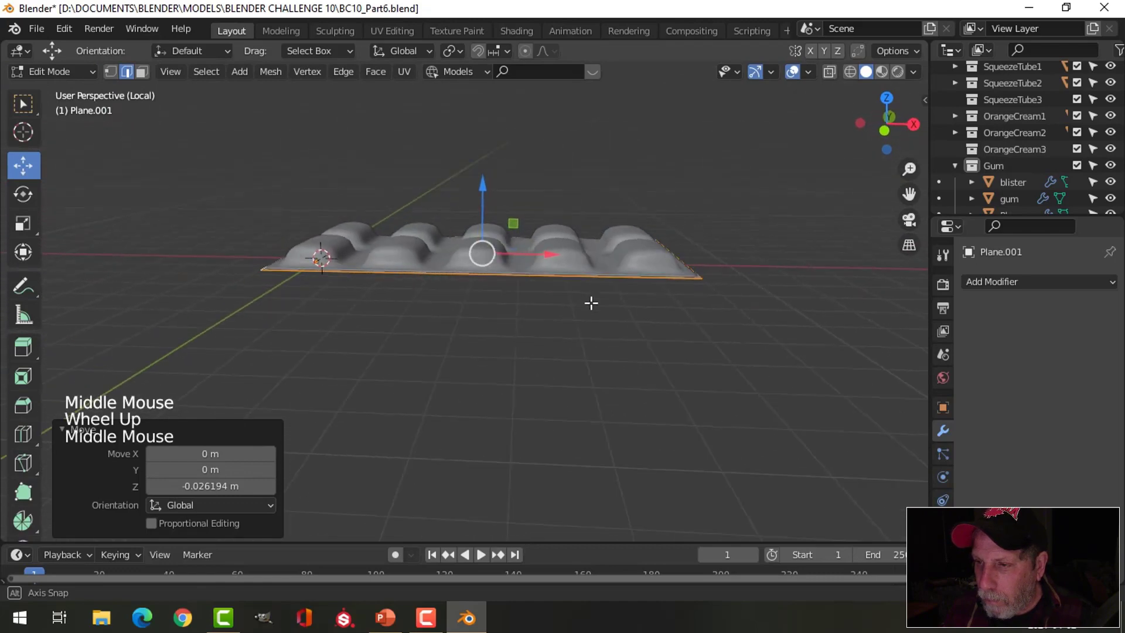
Extrude the plane into a box and bevel edge loops into narrow strips for the notch.
key("e")
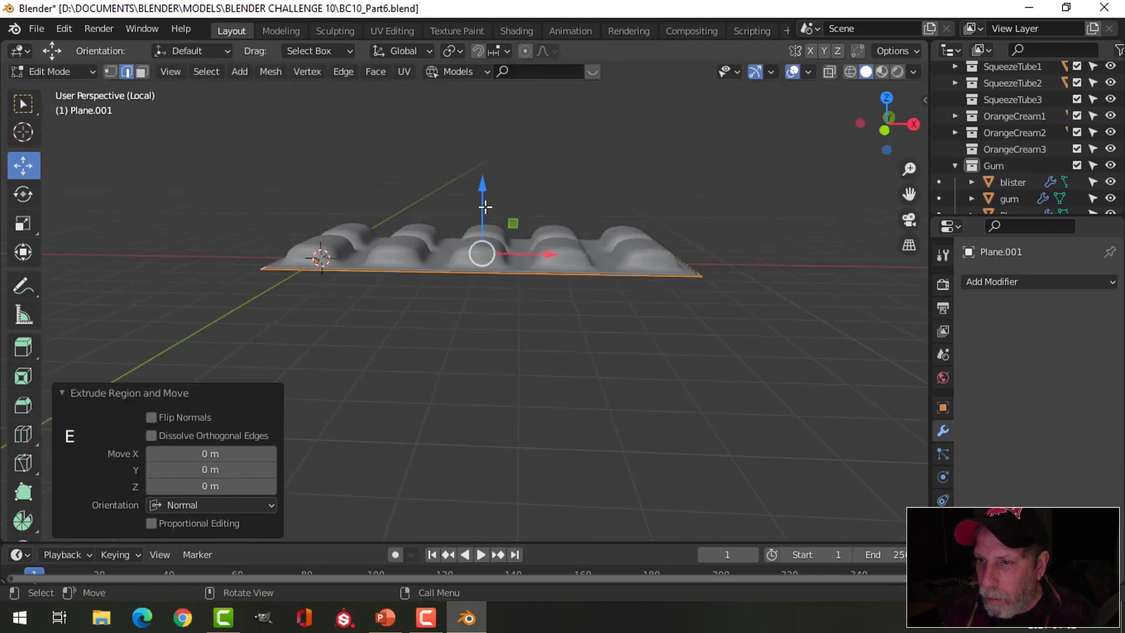
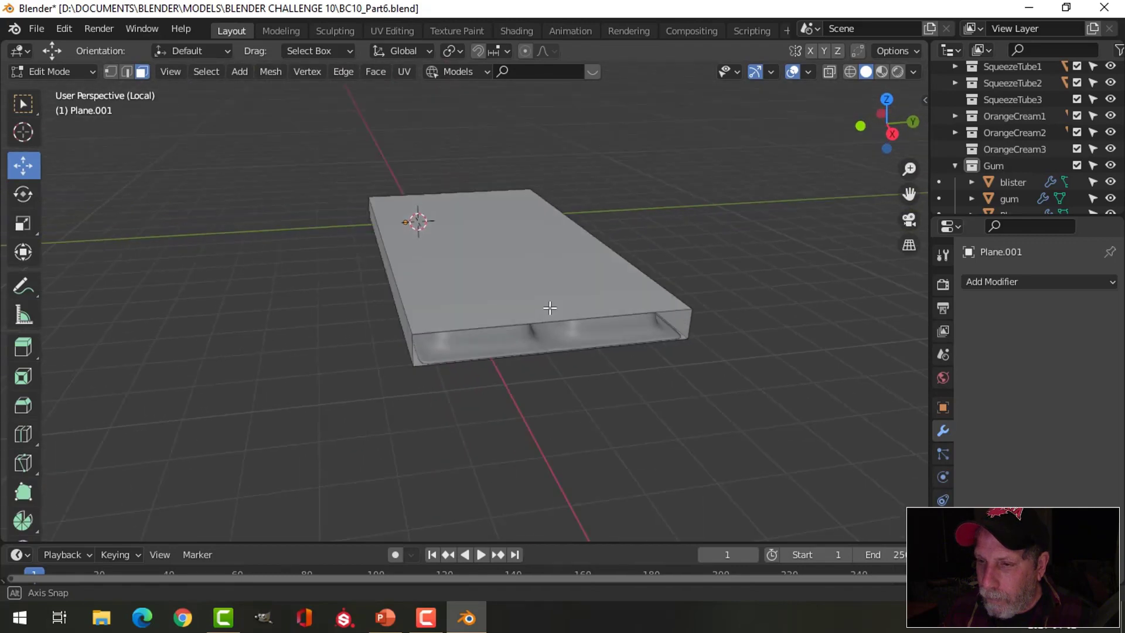
key("ctrl+r")
key("ctrl+b")
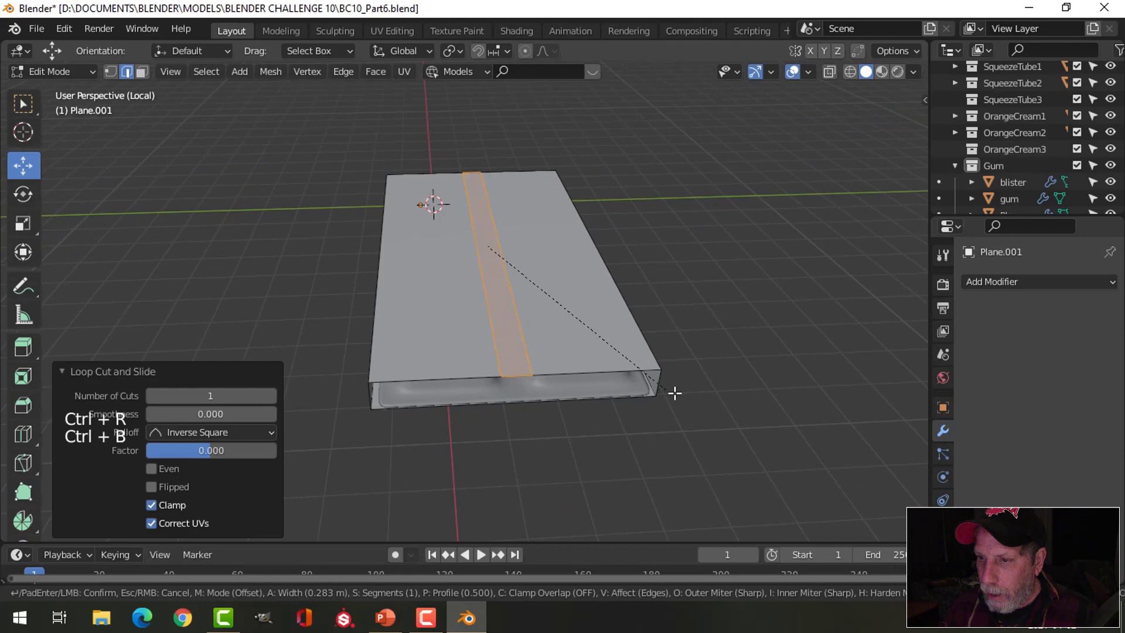
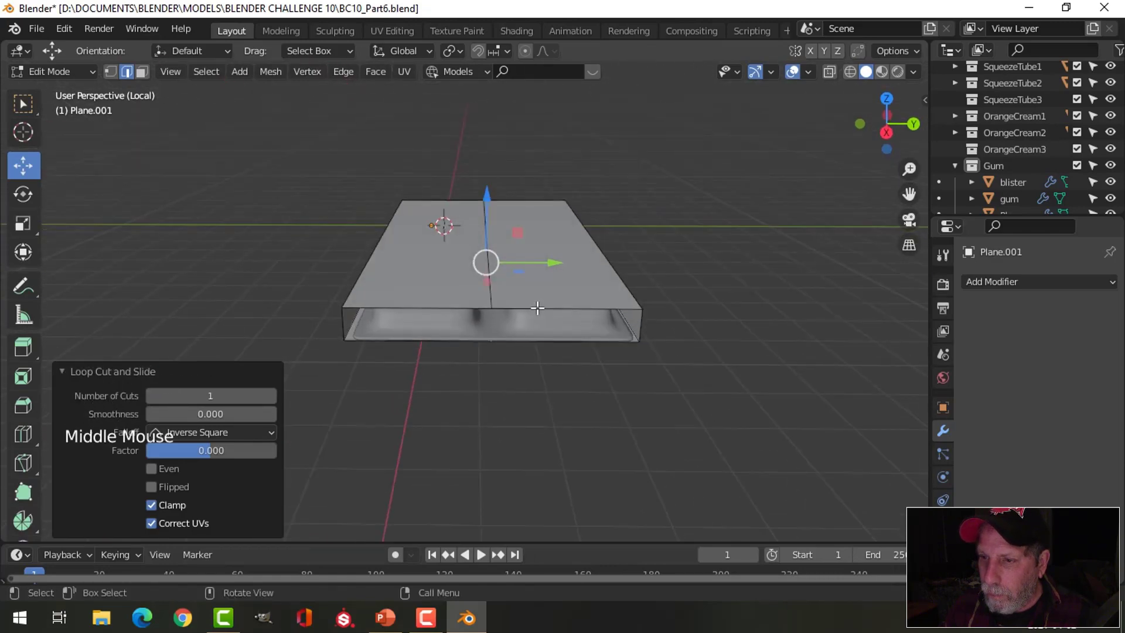
left_click(493, 285)
key("ctrl+b")
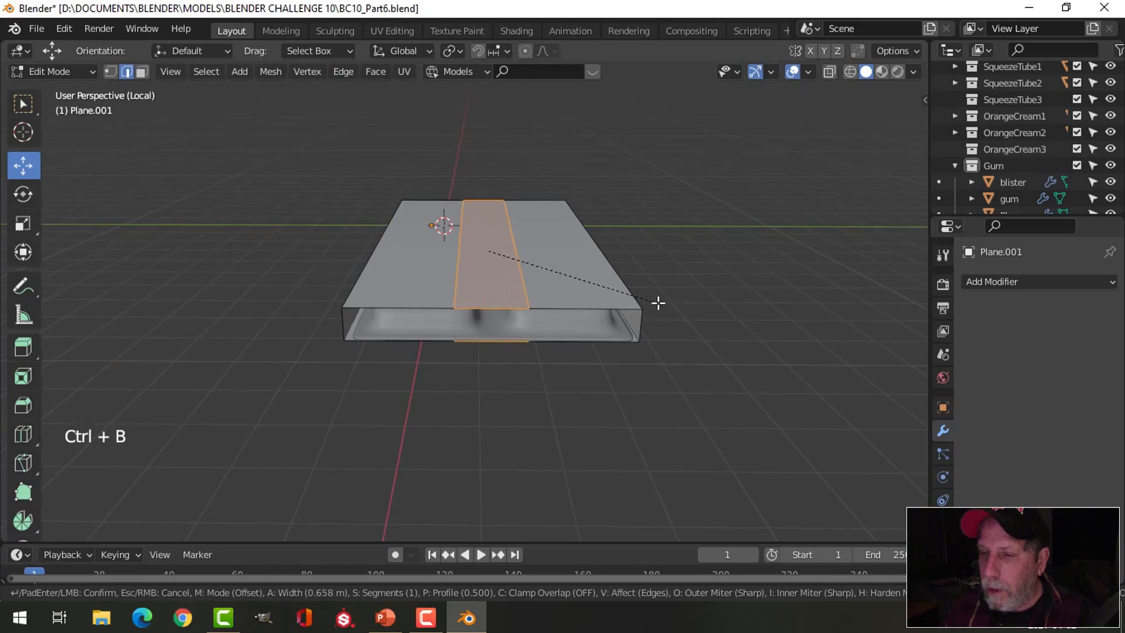
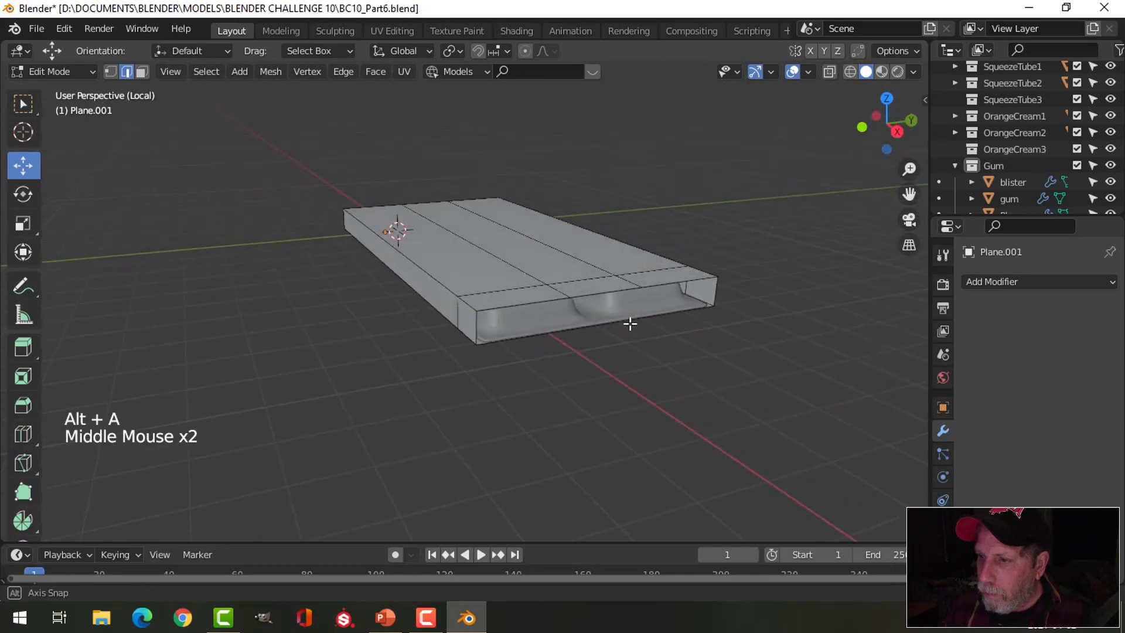
key("Tab")
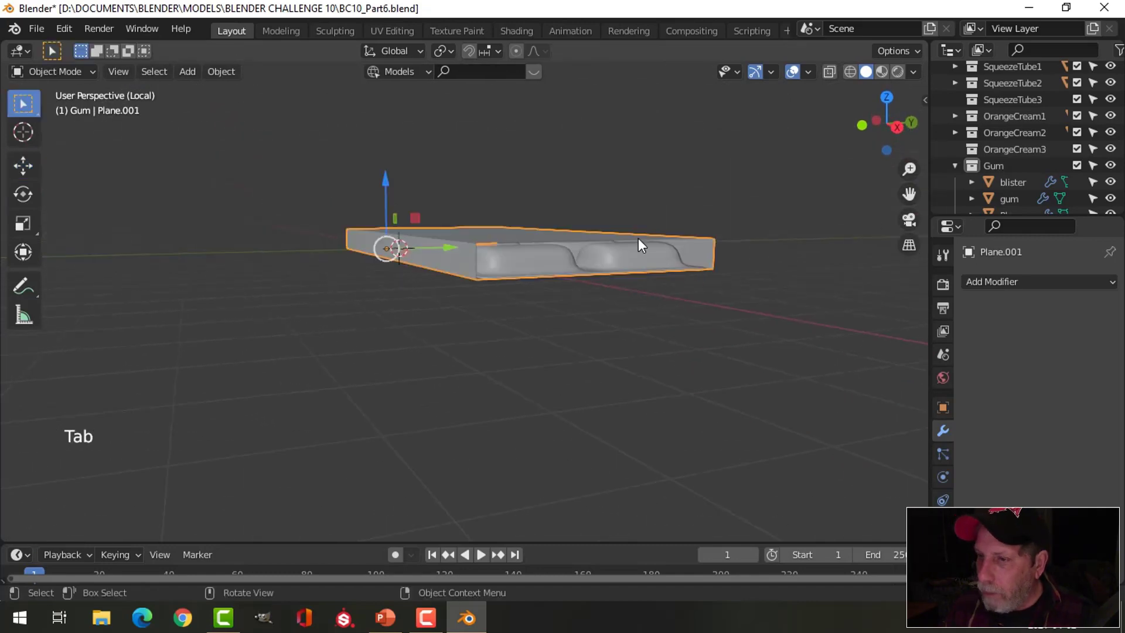
Delete faces at the sleeve's open end to cut the curved notch.
key("/")
scroll("down", 3)
middle_click(679, 332)
key("/")
key("Tab")
middle_click(596, 337)
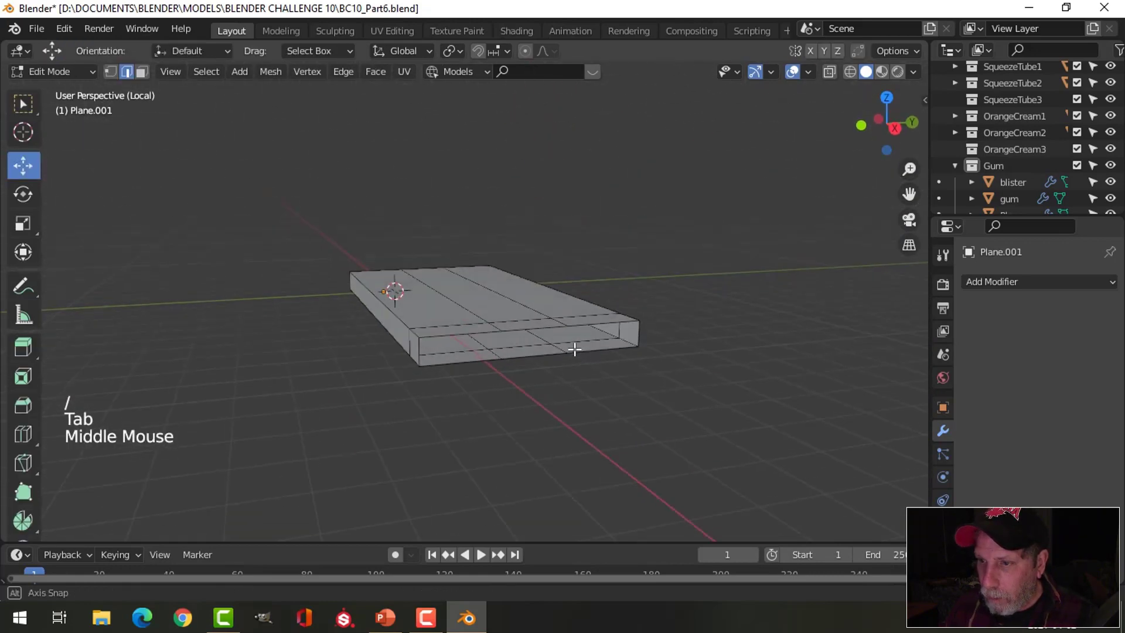
key("3")
left_click(529, 383)
middle_click(581, 403)
left_click(493, 213)
key("x")
middle_click(594, 289)
key("Tab")
middle_click(581, 368)
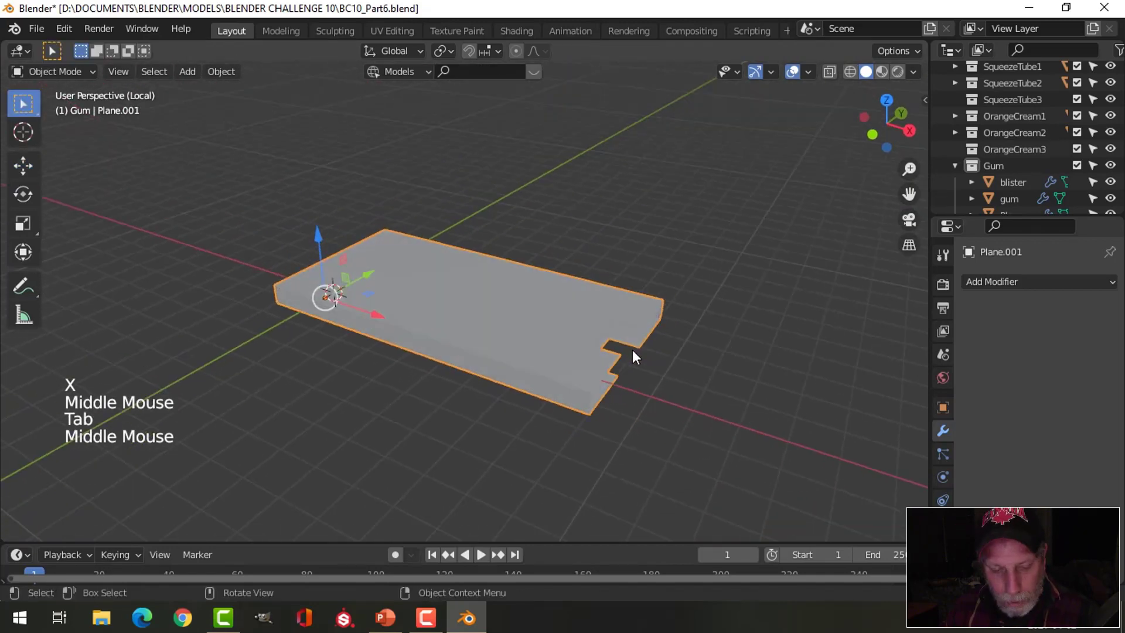
Add Subdivision Surface level 2 and shade the sleeve smooth.
key("ctrl+2")
right_click(531, 312)
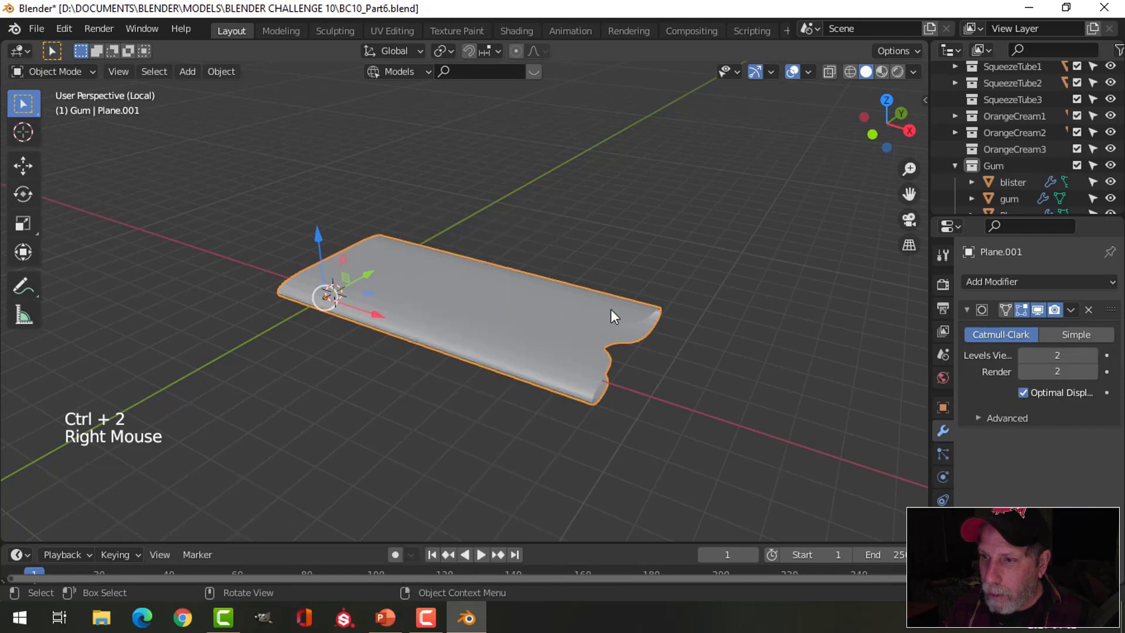
Select edge loops of the sleeve and scale them along Y toward its ends.
middle_click(645, 331)
key("Tab")
middle_click(638, 391)
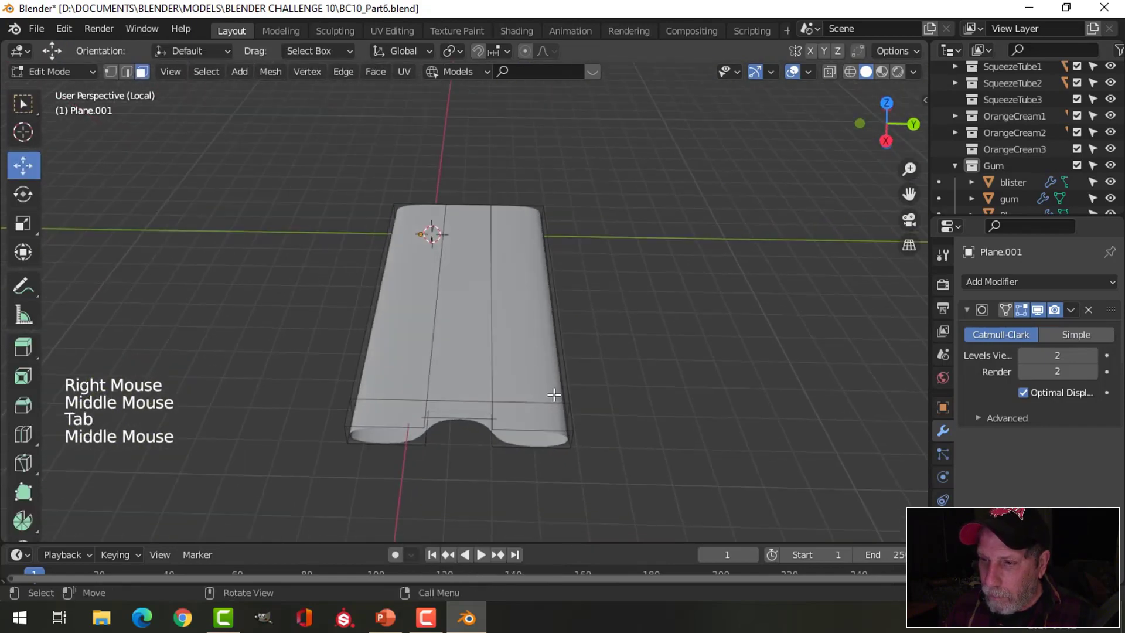
key("ctrl+r")
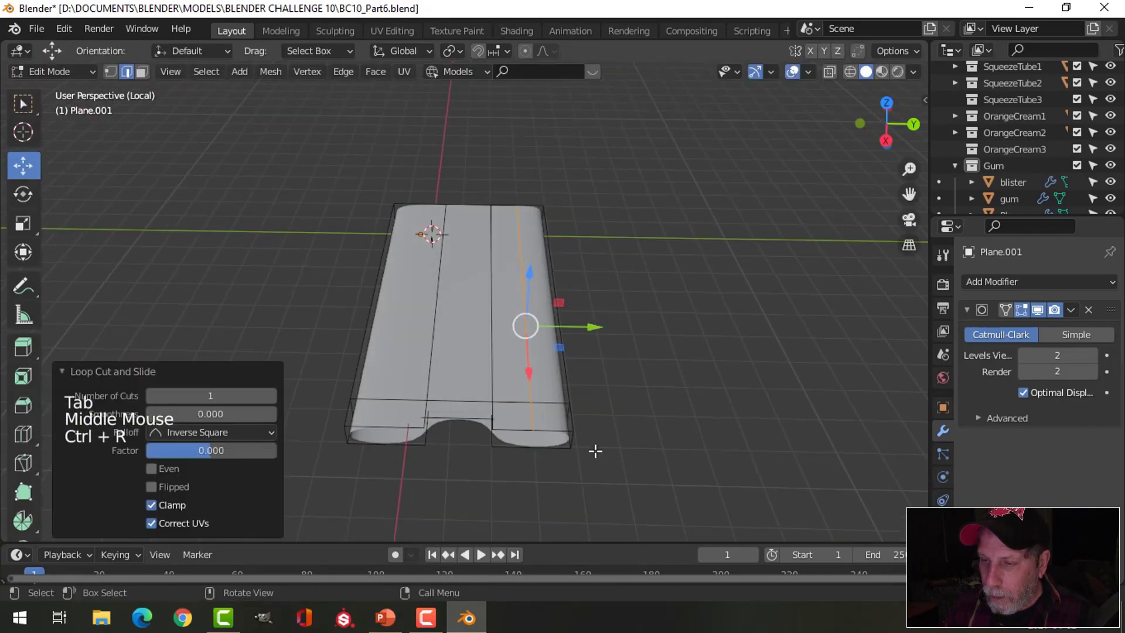
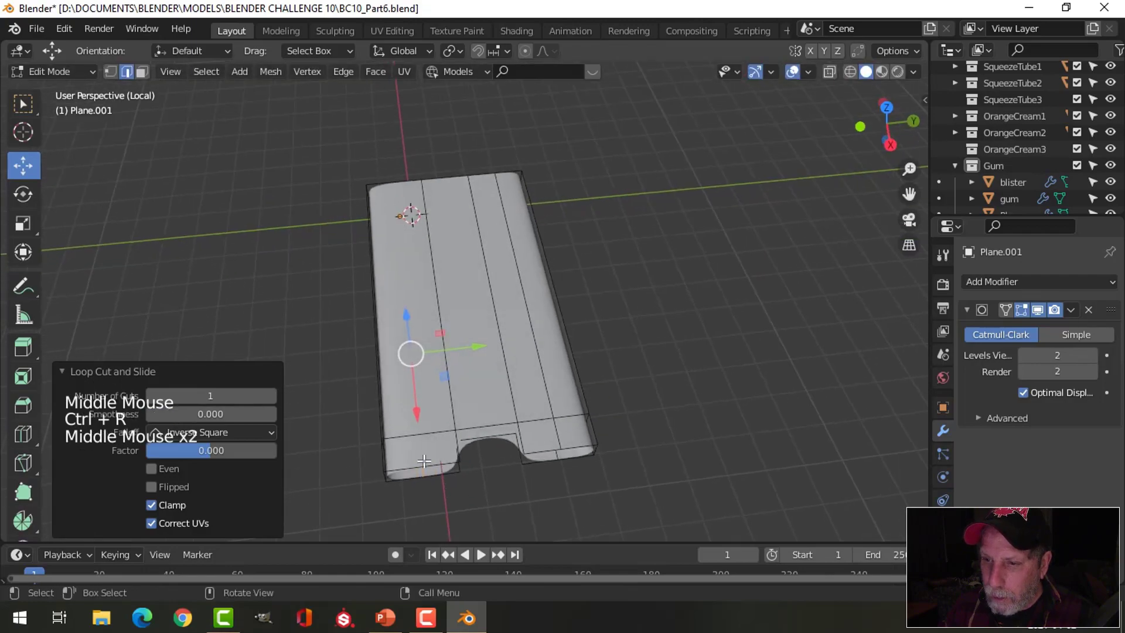
key("ctrl+r")
middle_click(464, 478)
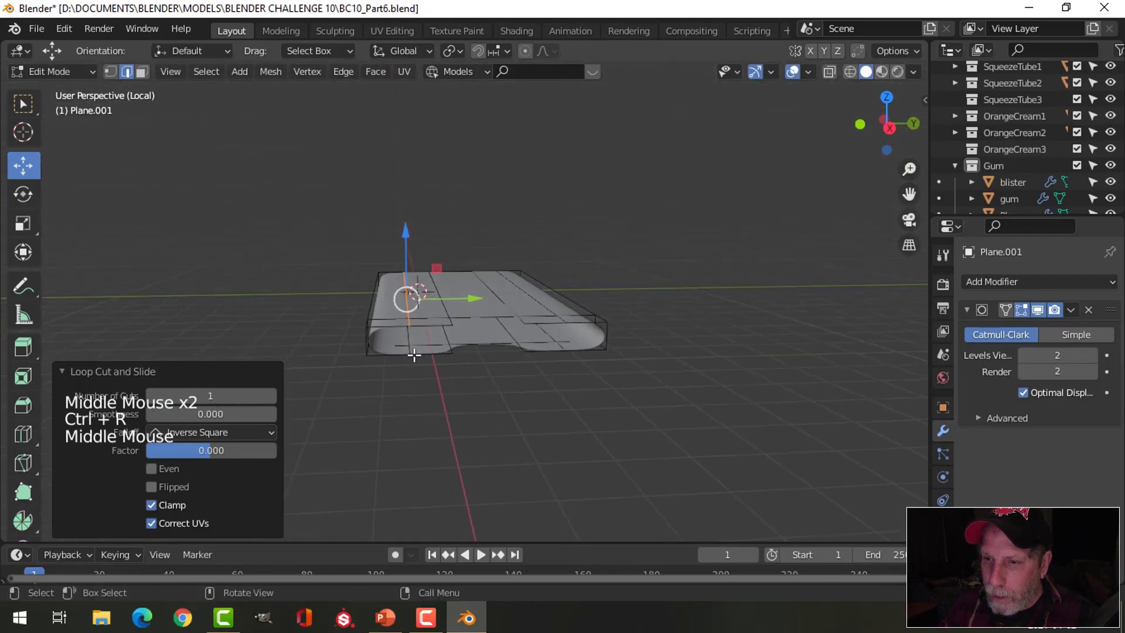
left_click(414, 339)
middle_click(539, 423)
left_click(517, 369)
middle_click(558, 465)
left_click(537, 284)
middle_click(593, 369)
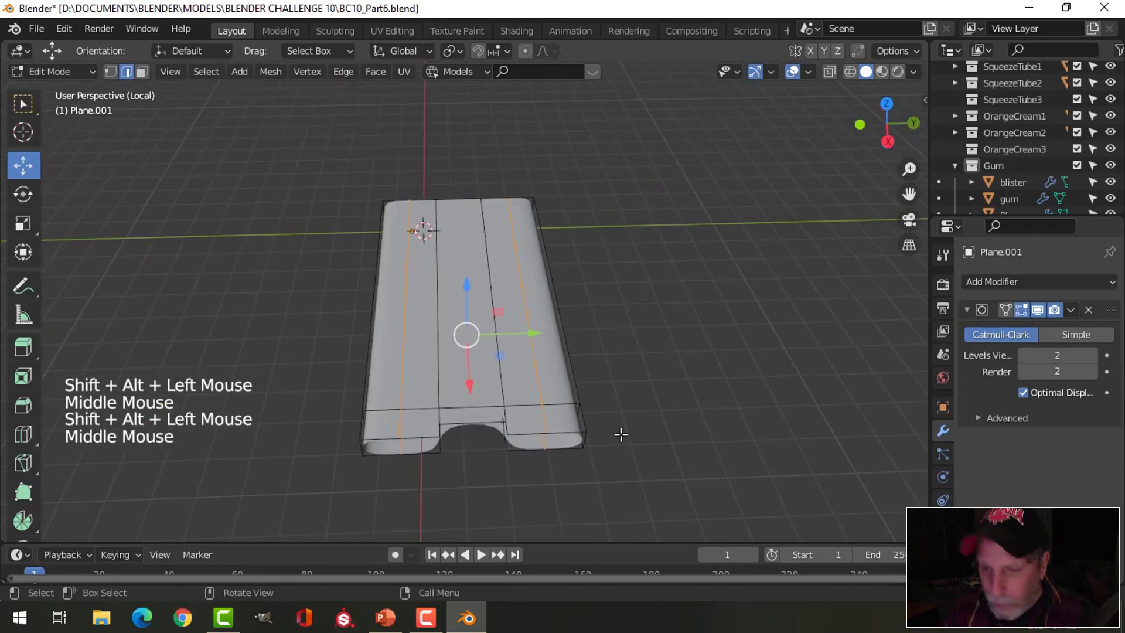
key("s")
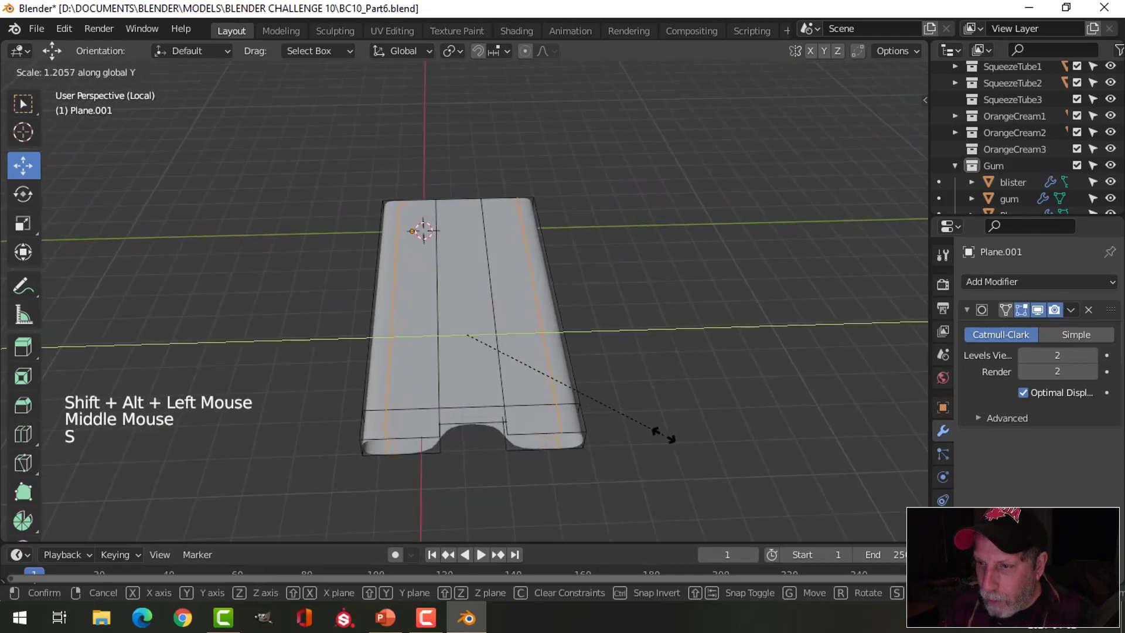
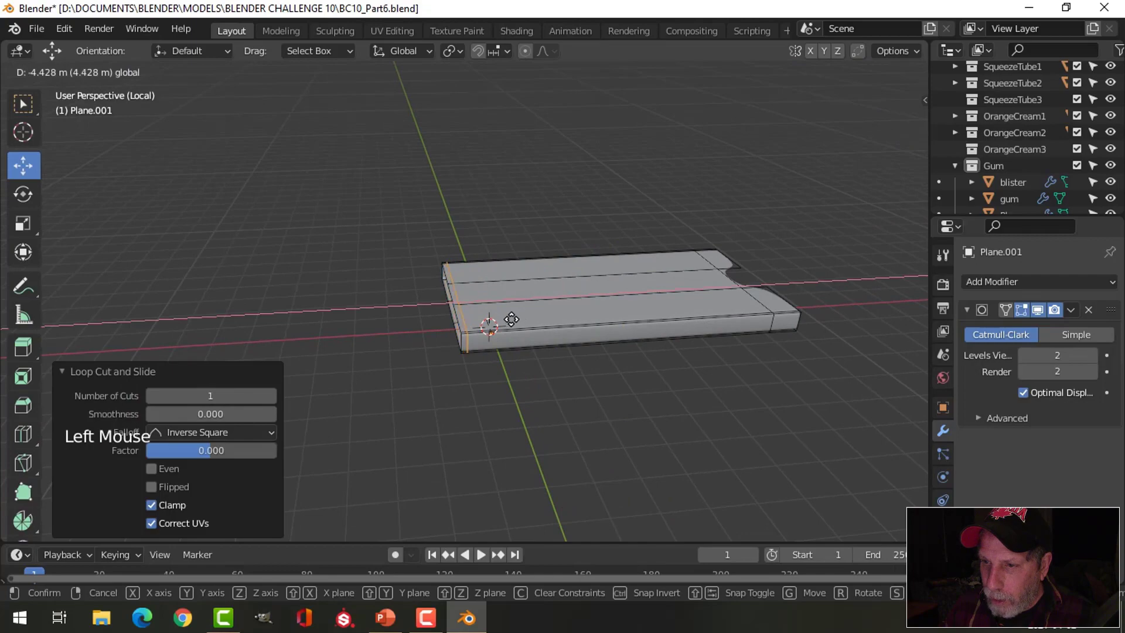
key("Tab")
Back in Object Mode, select the sleeve and bring up the Add Modifier list.
middle_click(713, 375)
key("alt+a")
middle_click(573, 382)
middle_click(512, 308)
scroll("down", 3)
middle_click(574, 336)
middle_click(574, 329)
left_click(580, 298)
middle_click(706, 346)
left_click(971, 320)
left_click(985, 285)
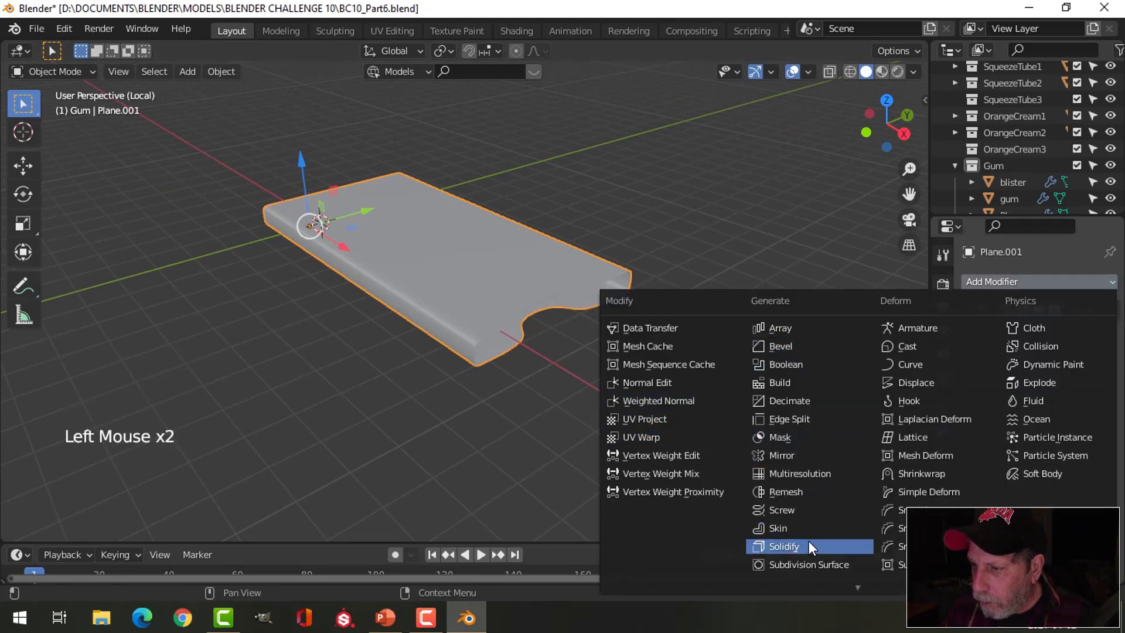
Add a Solidify modifier to the sleeve and adjust its wall thickness.
scroll("up", 3)
middle_click(627, 370)
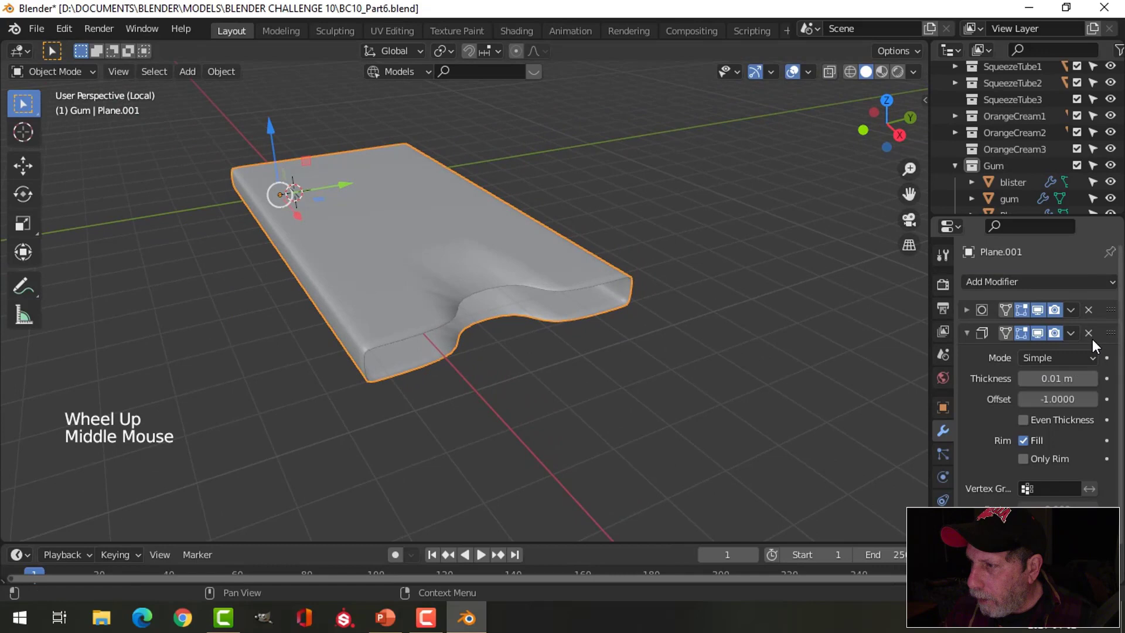
left_click(1112, 327)
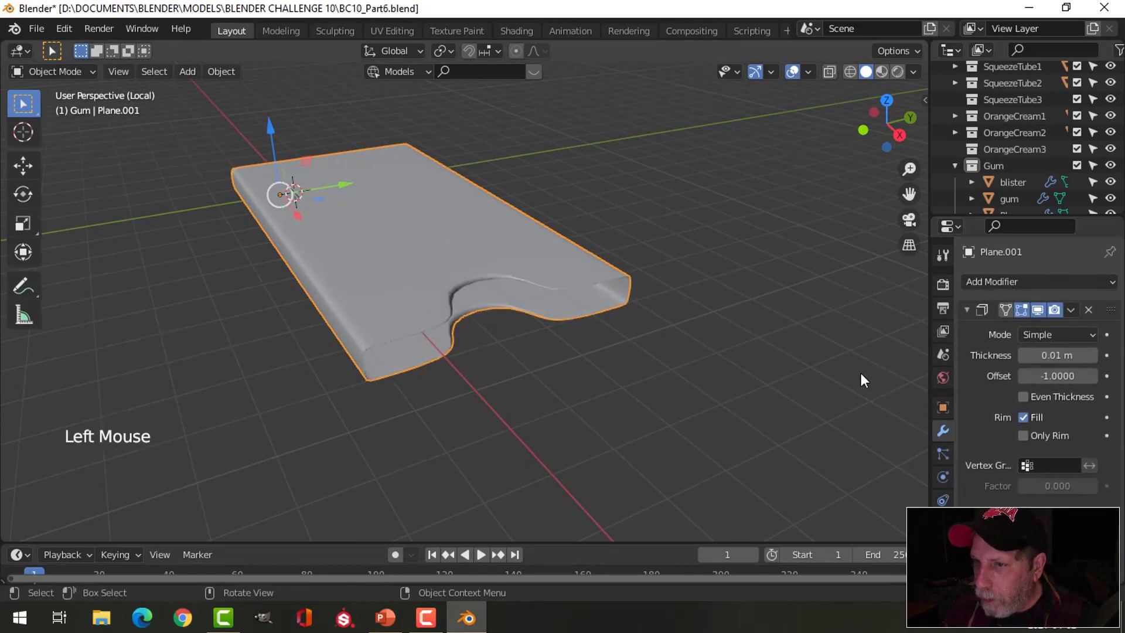
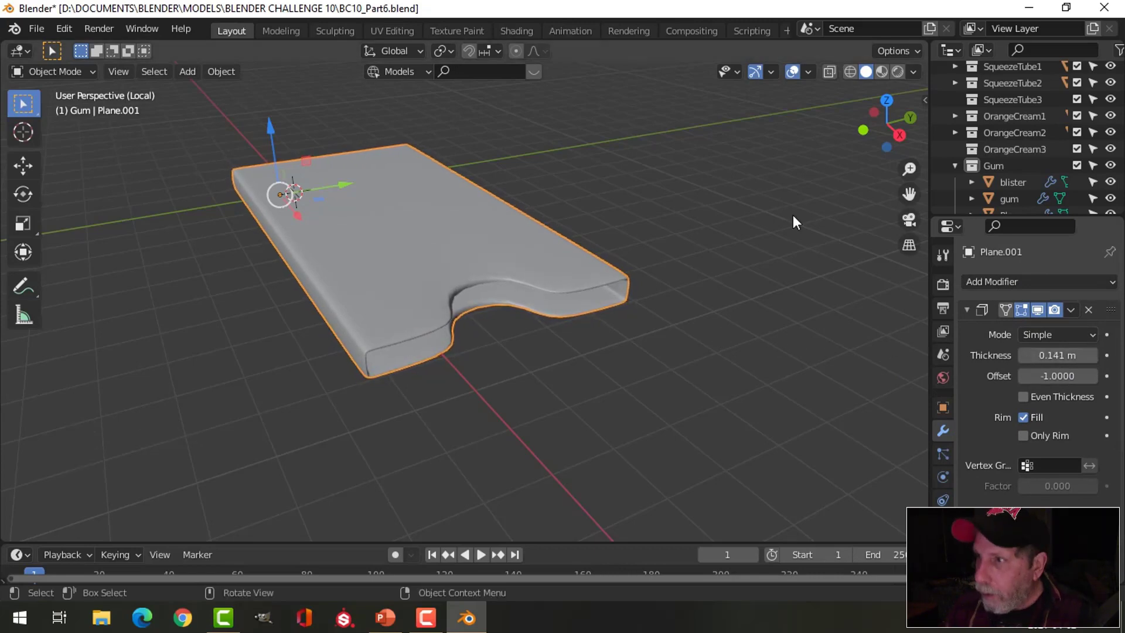
left_click(920, 77)
scroll("up", 3)
middle_click(668, 339)
middle_click(414, 283)
middle_click(428, 336)
middle_click(663, 316)
Reorder the modifier stack and apply Solidify as real geometry, keeping Subdivision.
left_click(1112, 322)
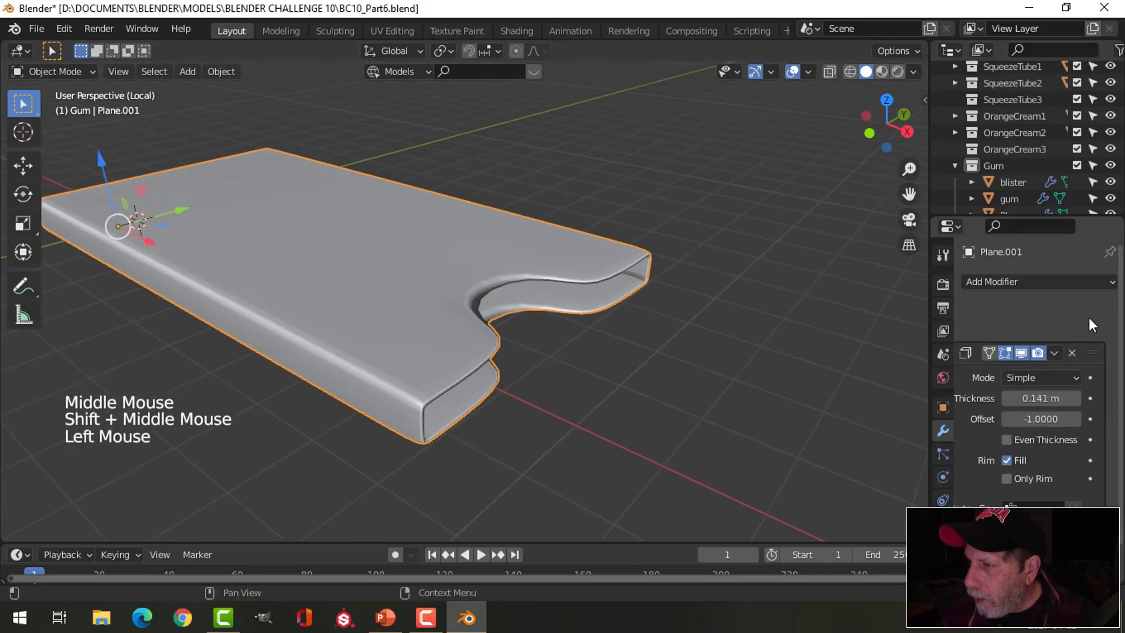
left_click(970, 316)
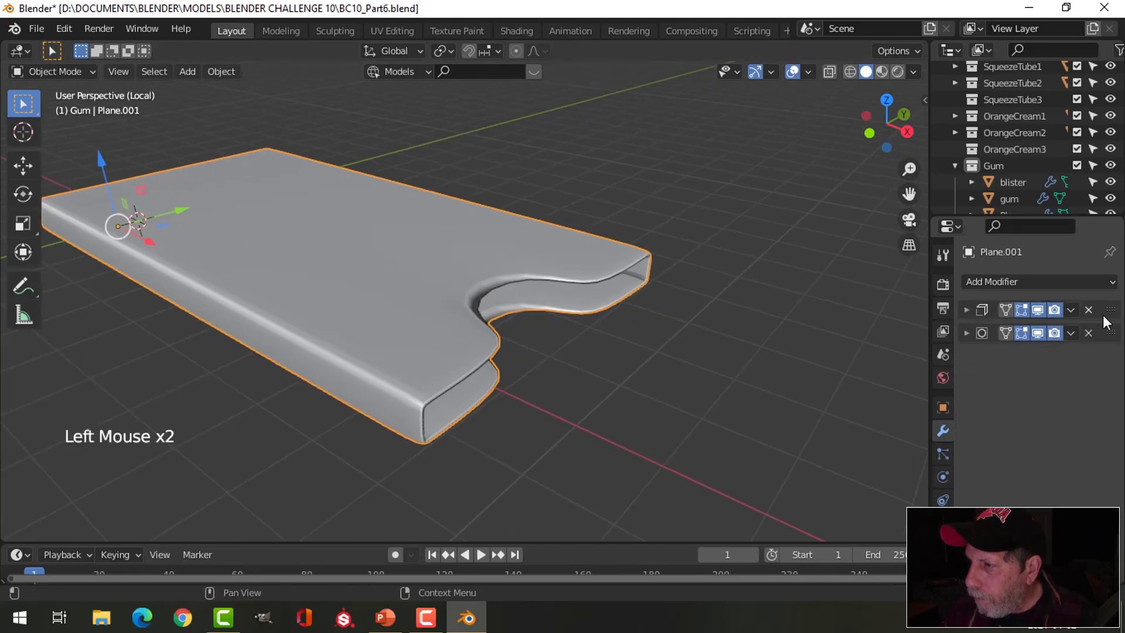
left_click(1118, 316)
middle_click(646, 366)
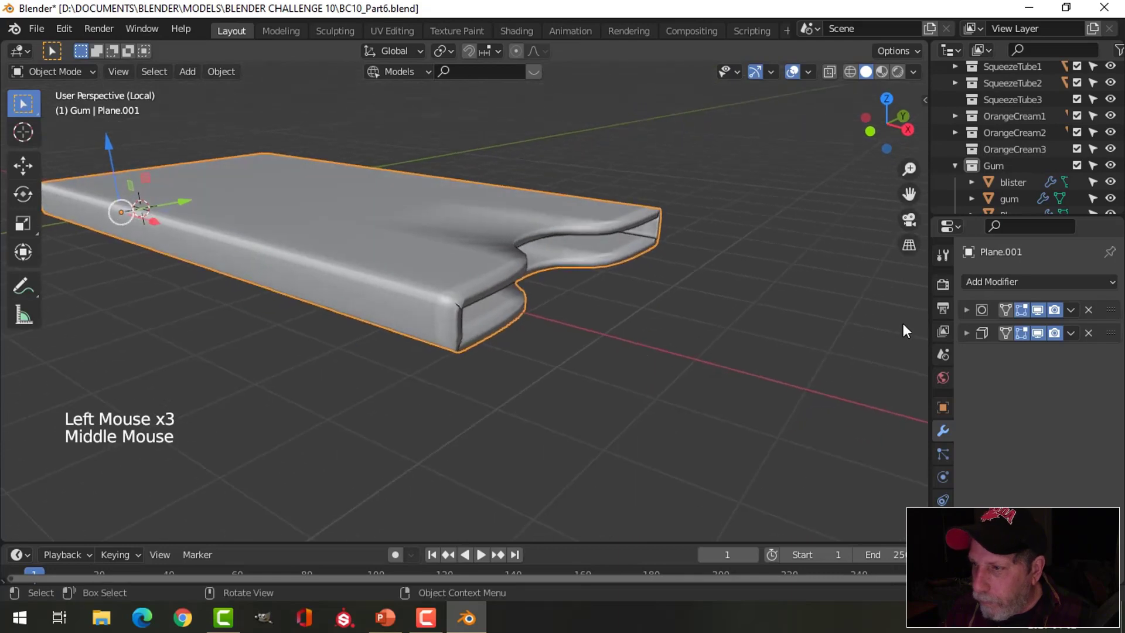
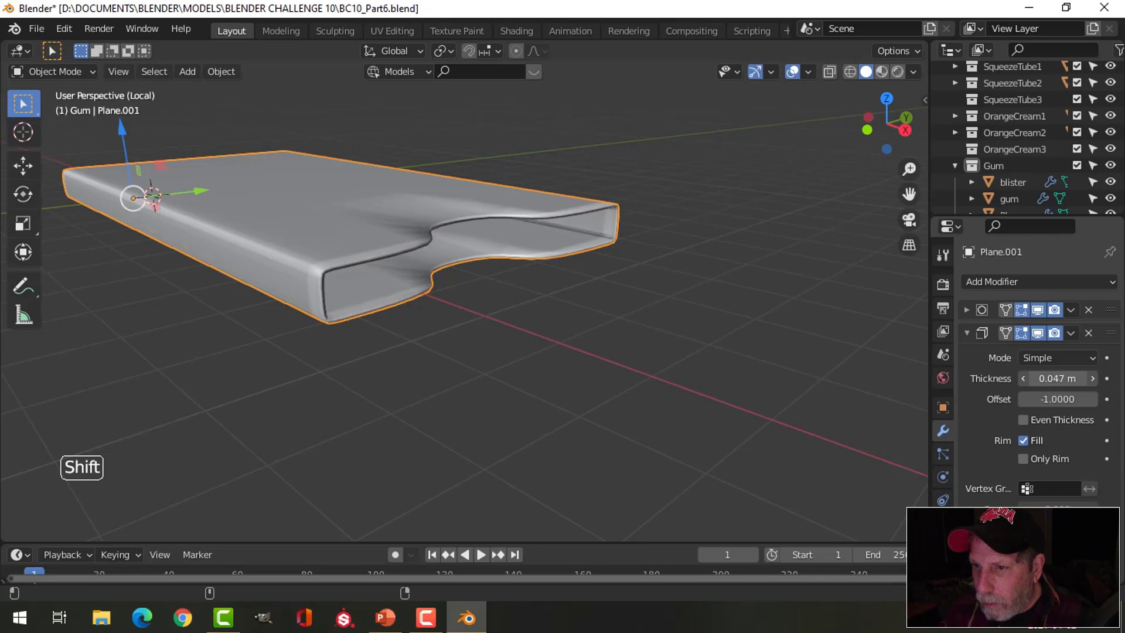
middle_click(630, 301)
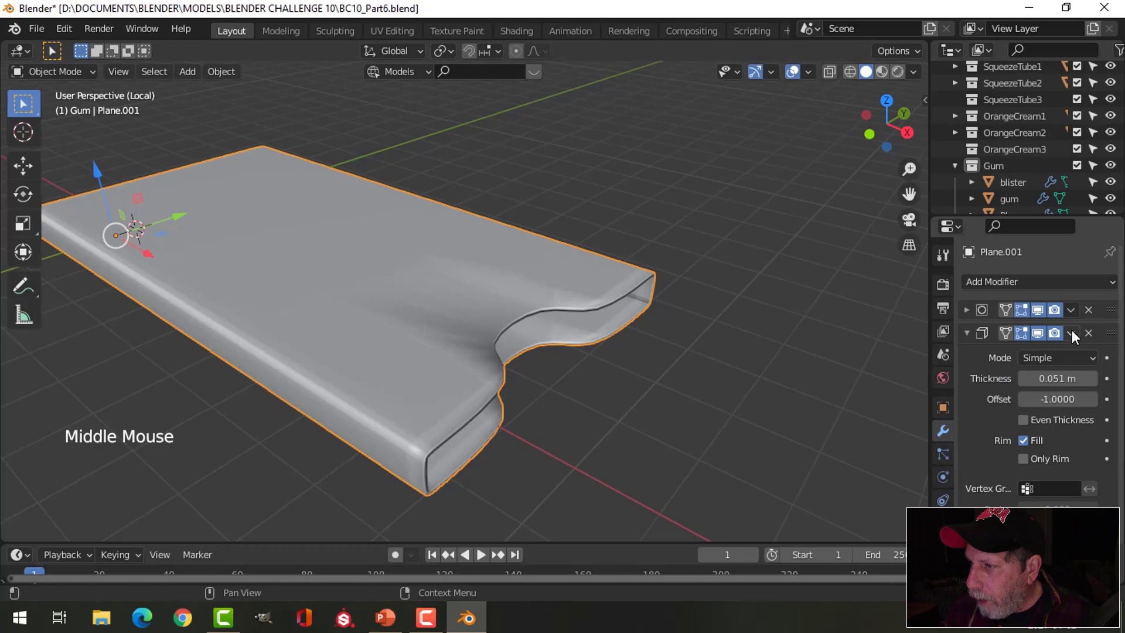
left_click(1075, 342)
middle_click(678, 351)
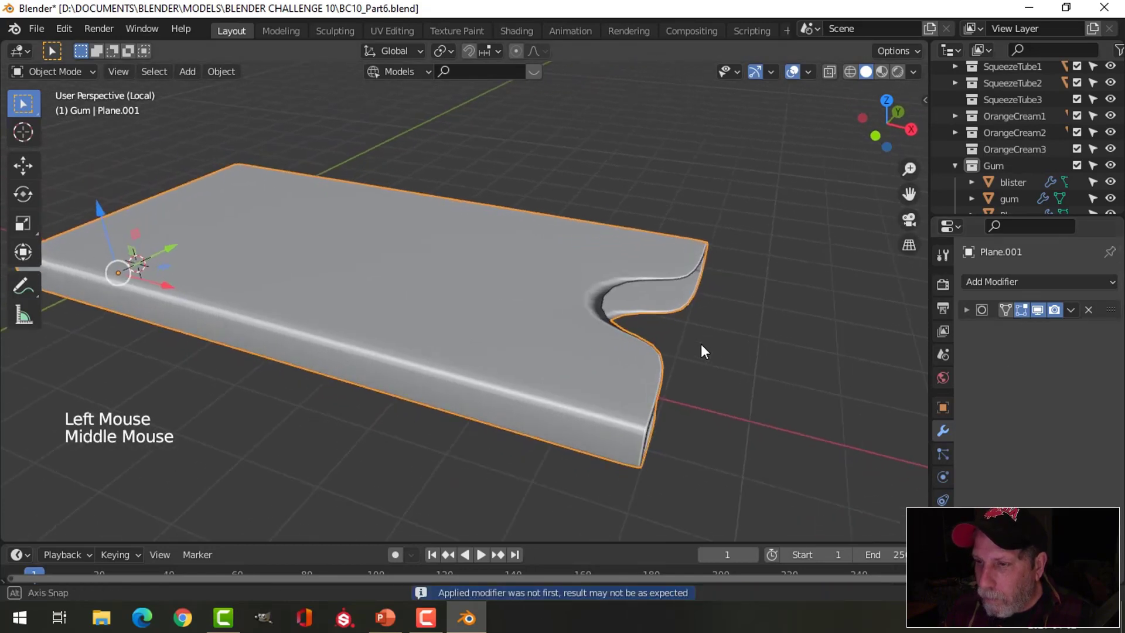
Slide an edge loop along the thickened sleeve in Edit Mode and inspect it.
key("Tab")
middle_click(730, 341)
key("ctrl+r")
middle_click(685, 378)
key("Tab")
middle_click(507, 323)
middle_click(331, 308)
scroll("up", 3)
Crease the rim edge loop around the sleeve's notched opening and check it in Object Mode.
middle_click(474, 334)
key("Tab")
middle_click(402, 308)
scroll("up", 3)
key("alt+a")
scroll("down", 3)
middle_click(395, 353)
middle_click(285, 293)
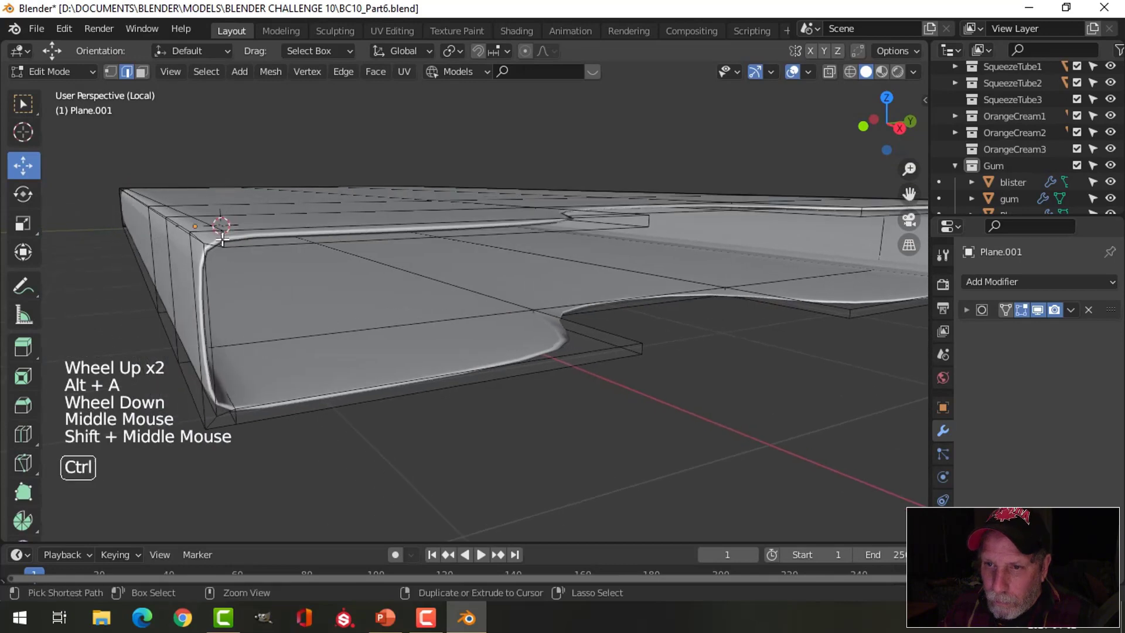
key("ctrl+r")
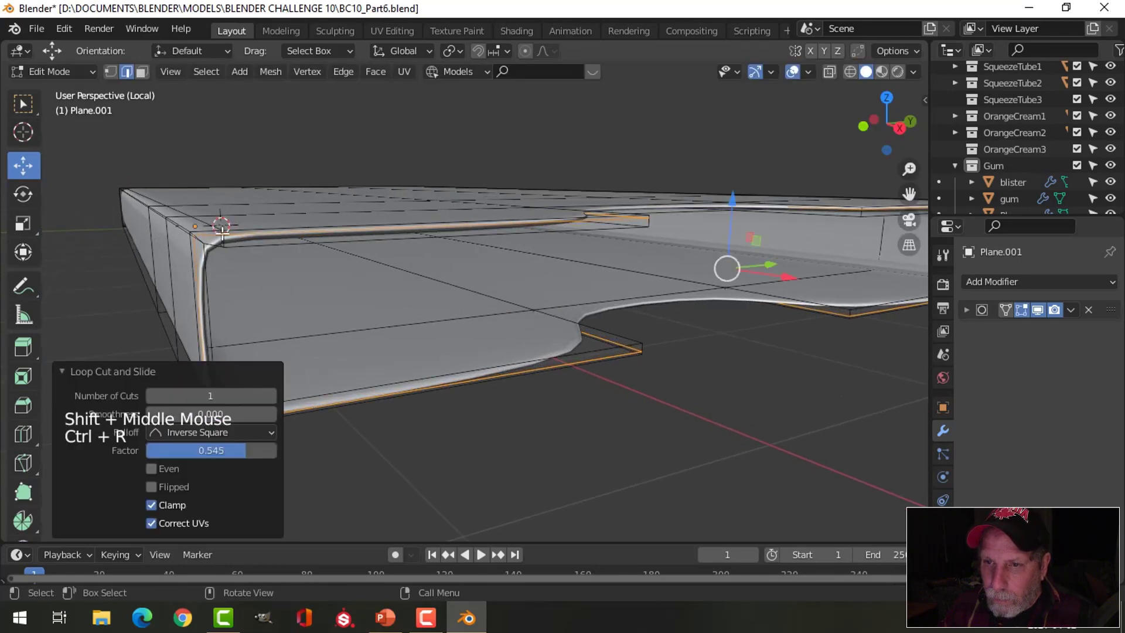
key("ctrl+r")
key("Tab")
scroll("down", 3)
middle_click(501, 317)
middle_click(509, 345)
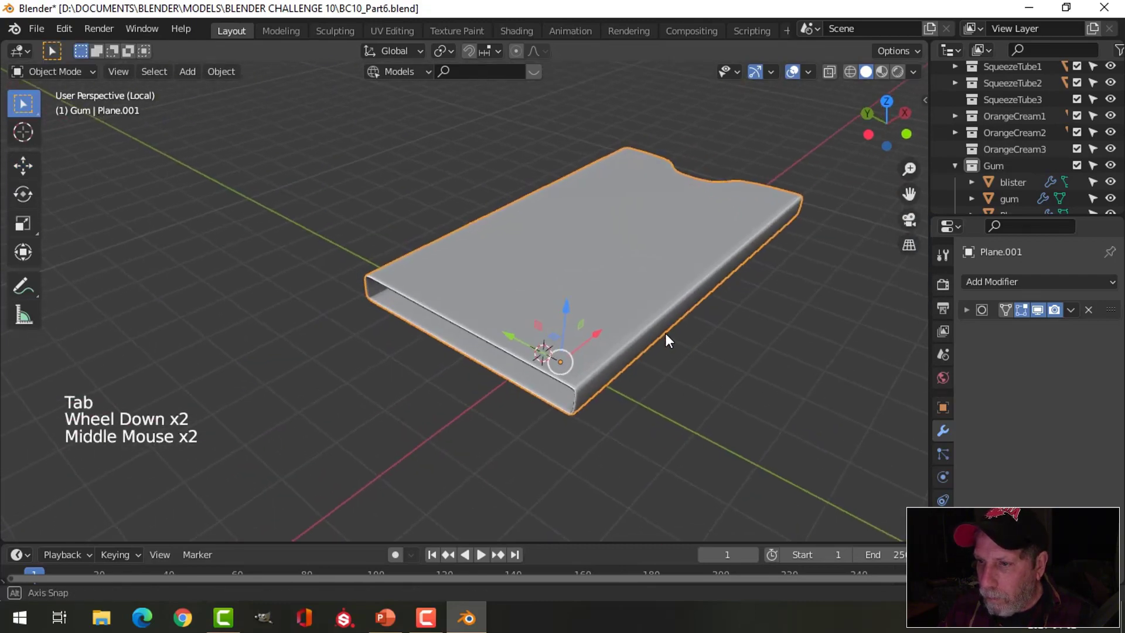
scroll("up", 3)
middle_click(642, 330)
middle_click(637, 325)
Crease the edge loops along the sleeve's other end and inspect the crisper rims all round.
key("Tab")
scroll("up", 3)
middle_click(726, 307)
middle_click(651, 323)
middle_click(641, 324)
key("alt+a")
middle_click(682, 290)
scroll("up", 3)
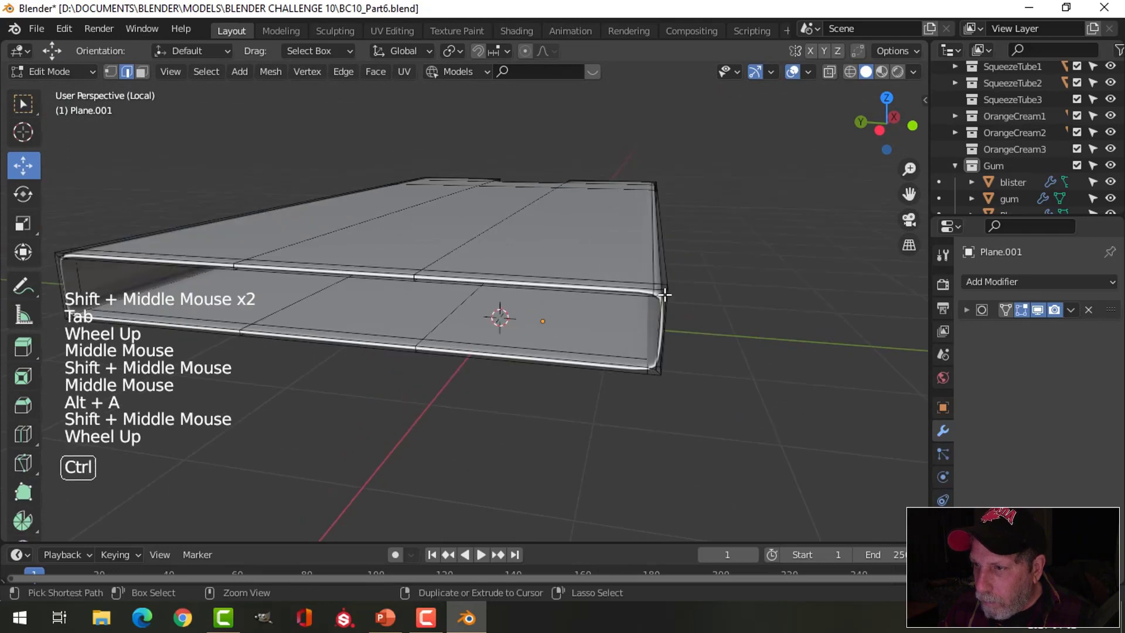
key("ctrl+r")
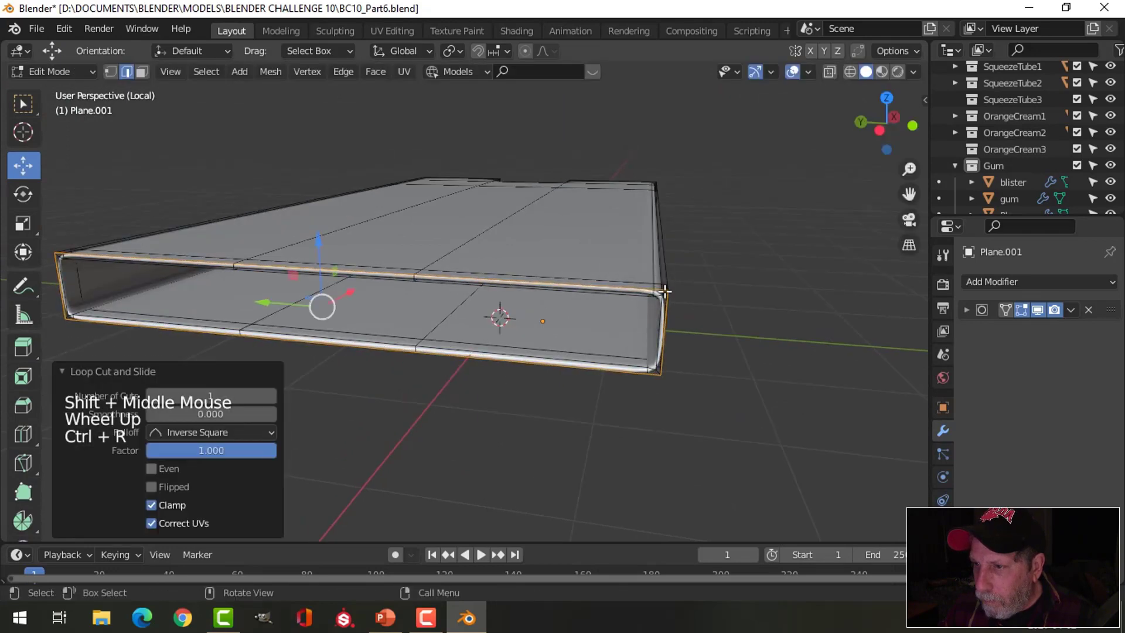
key("ctrl+r")
key("Tab")
middle_click(652, 323)
key("alt+a")
scroll("down", 3)
middle_click(575, 354)
middle_click(607, 356)
scroll("down", 3)
middle_click(524, 342)
middle_click(527, 338)
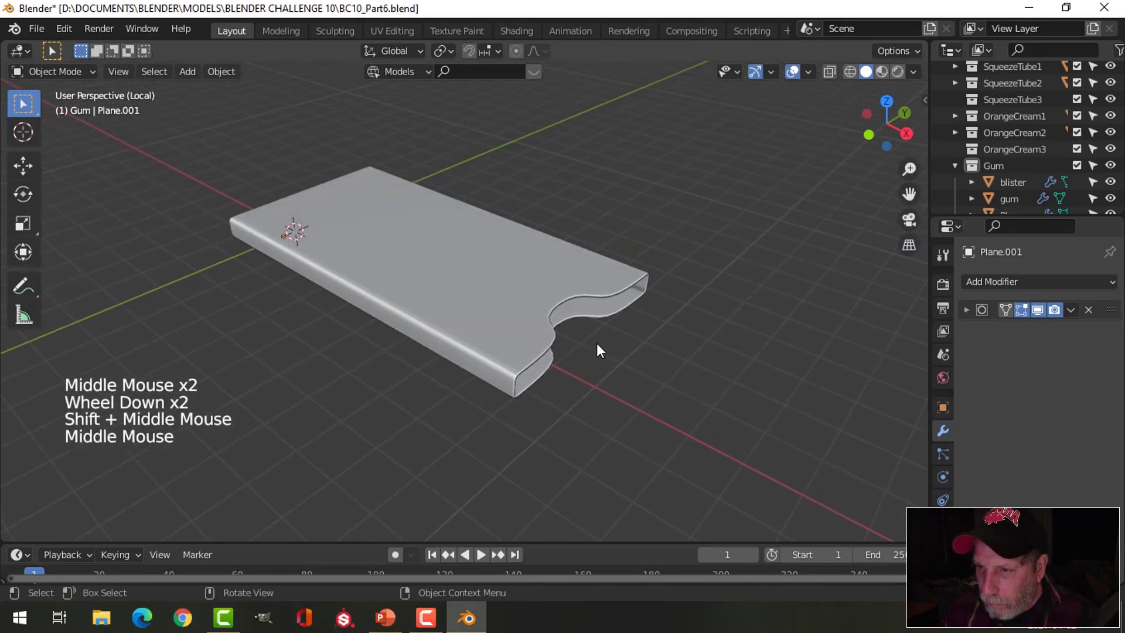
scroll("up", 3)
middle_click(561, 319)
middle_click(516, 299)
middle_click(410, 276)
middle_click(425, 298)
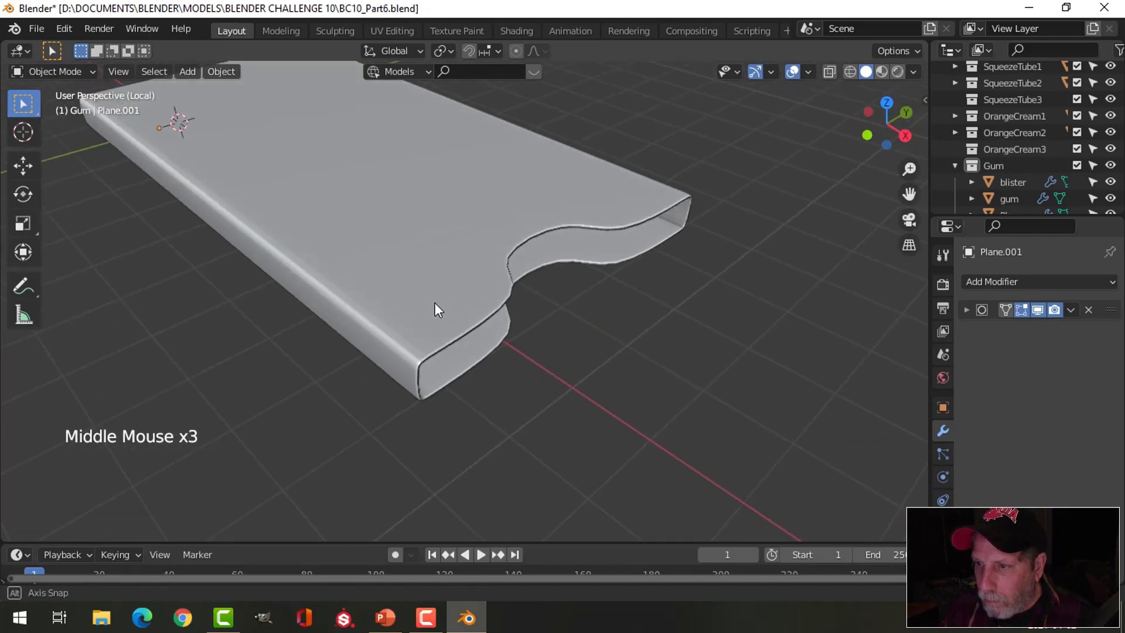
Exit Local View so the full scene with tubes and jars shows again.
key("/")
scroll("down", 3)
middle_click(522, 320)
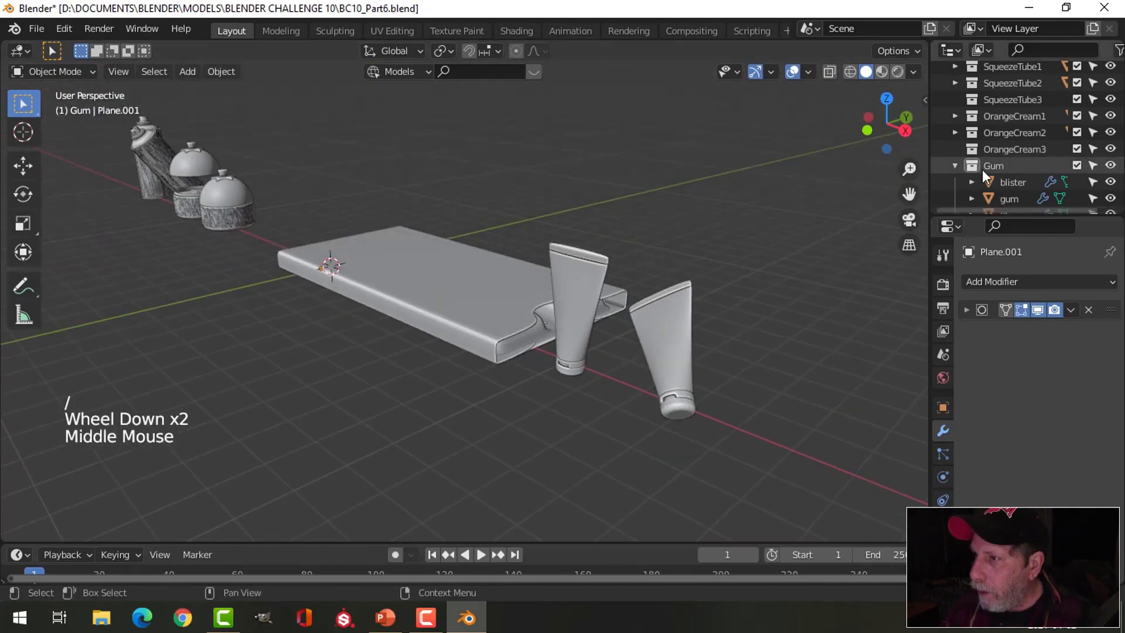
Collapse the Gum collection, select the sleeve and isolate it with the tray in Local View.
left_click(960, 171)
scroll("down", 3)
left_click(997, 205)
right_click(997, 205)
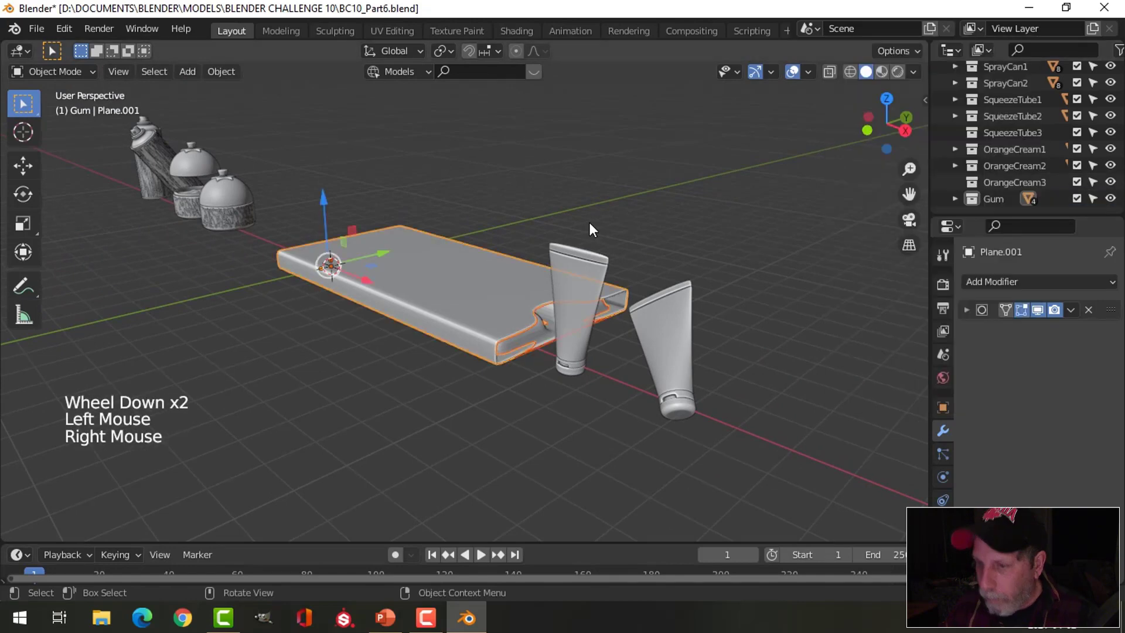
key("/")
middle_click(592, 279)
key("alt+a")
Inspect the bubble tray sitting inside the sleeve, ending in Right side view.
middle_click(458, 292)
scroll("up", 3)
middle_click(619, 287)
middle_click(596, 293)
scroll("up", 3)
middle_click(587, 304)
left_click(516, 247)
middle_click(552, 264)
middle_click(554, 263)
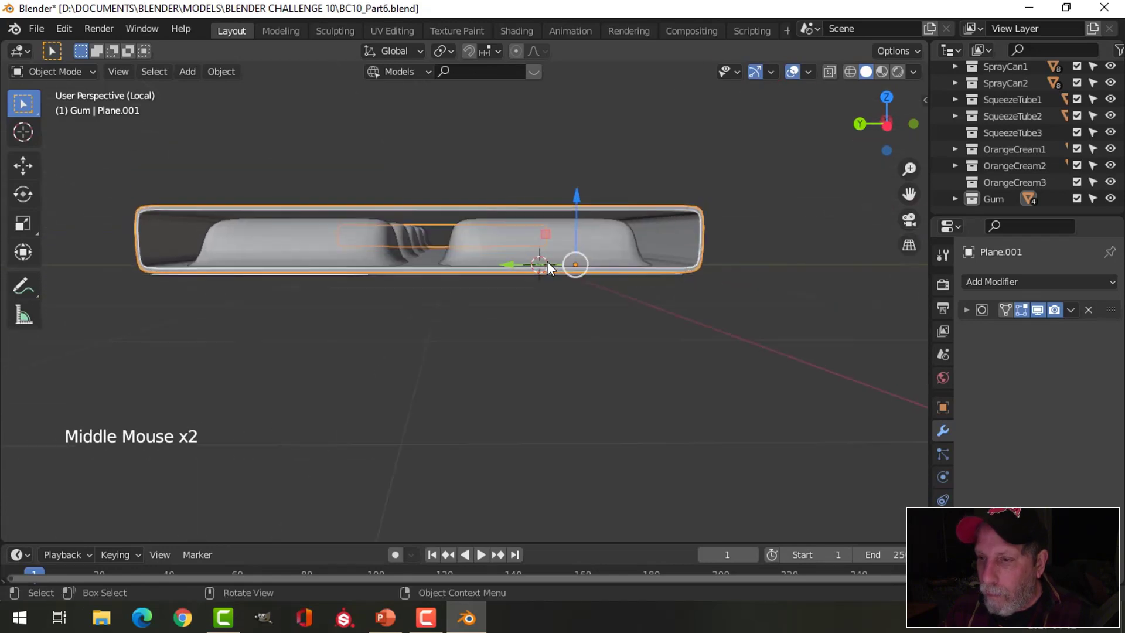
key("KP_3")
scroll("up", 3)
middle_click(485, 297)
Show the sleeve and tray in wireframe and reselect the sleeve from the Gum collection.
key("z")
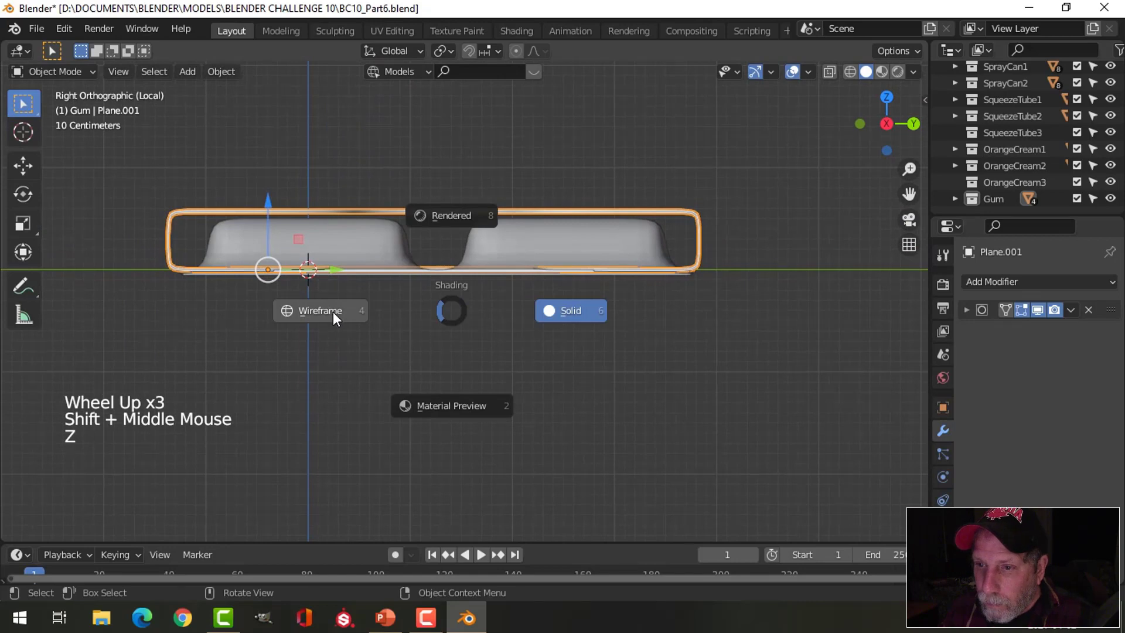
scroll("up", 3)
scroll("down", 3)
key("alt+a")
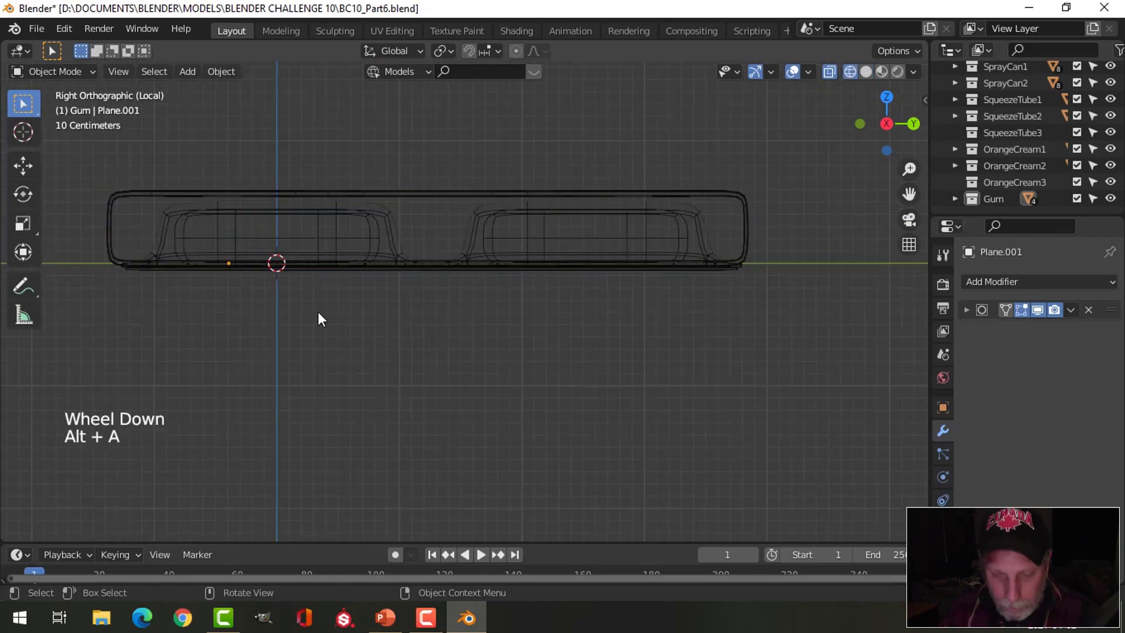
key("z")
key("1")
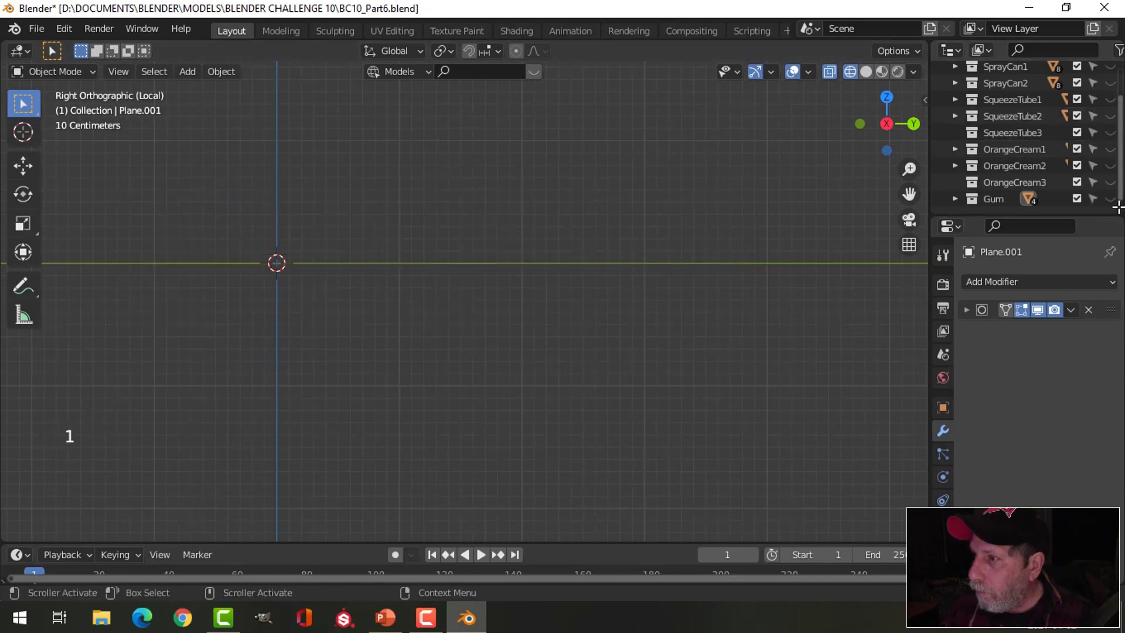
left_click(1112, 206)
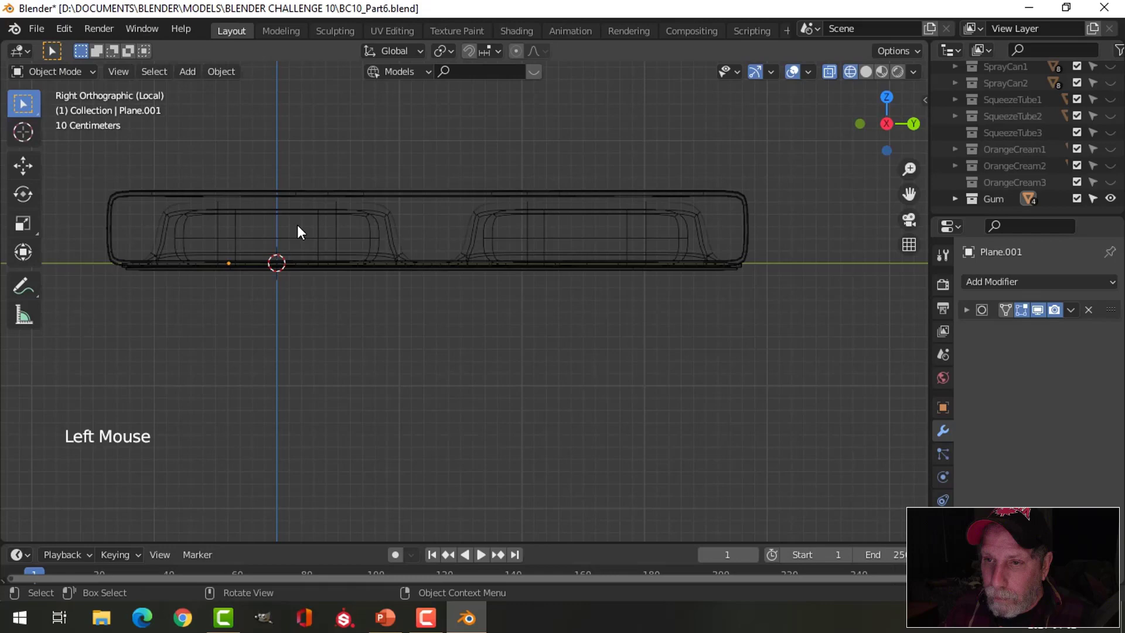
left_click(308, 203)
Move the sleeve's bottom edge along Y so it sits level with the tray's backing sheet.
key("Tab")
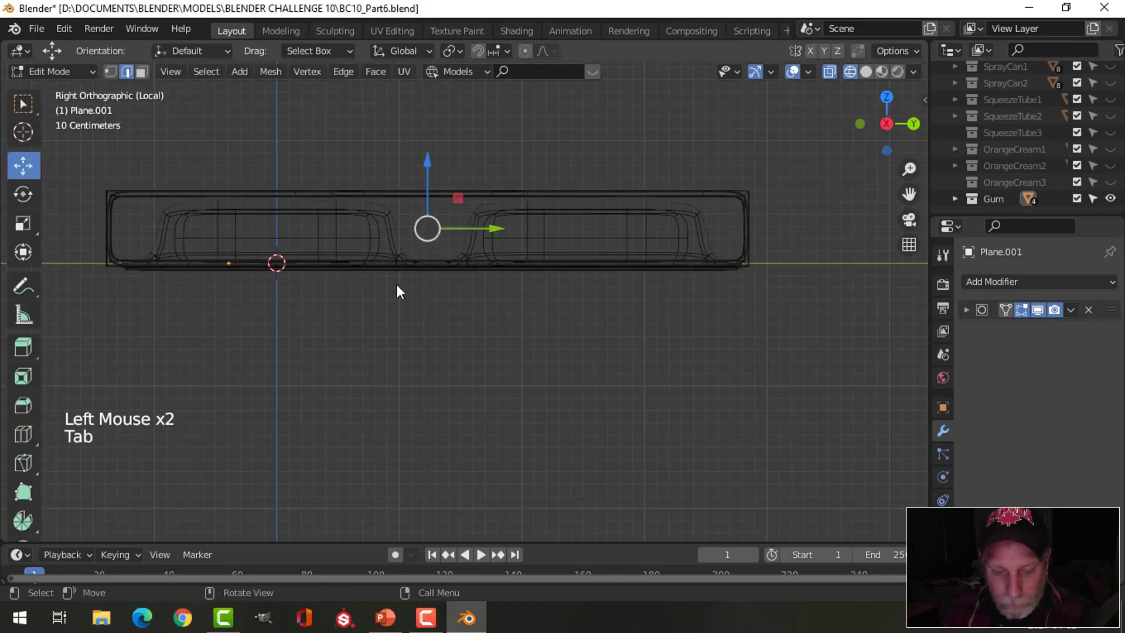
key("1")
key("b")
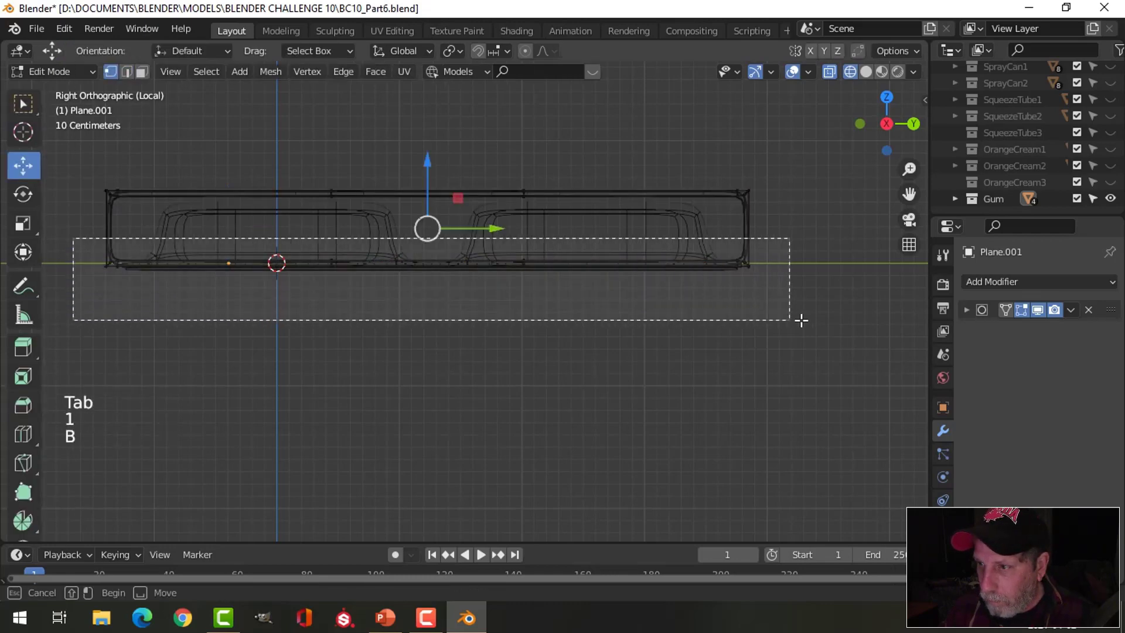
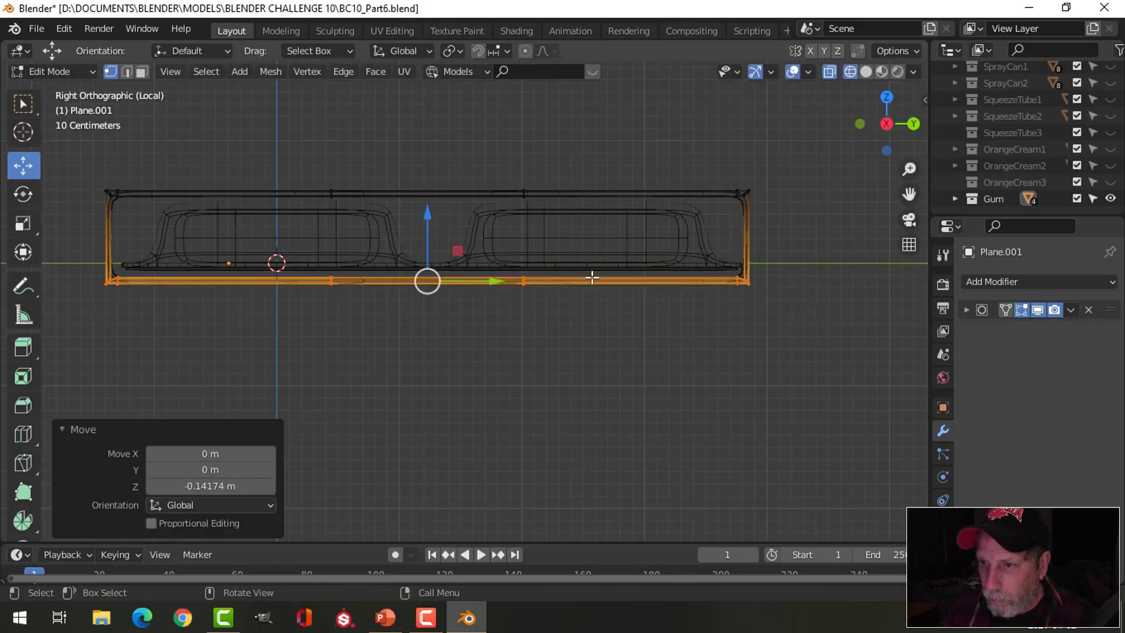
left_click(436, 219)
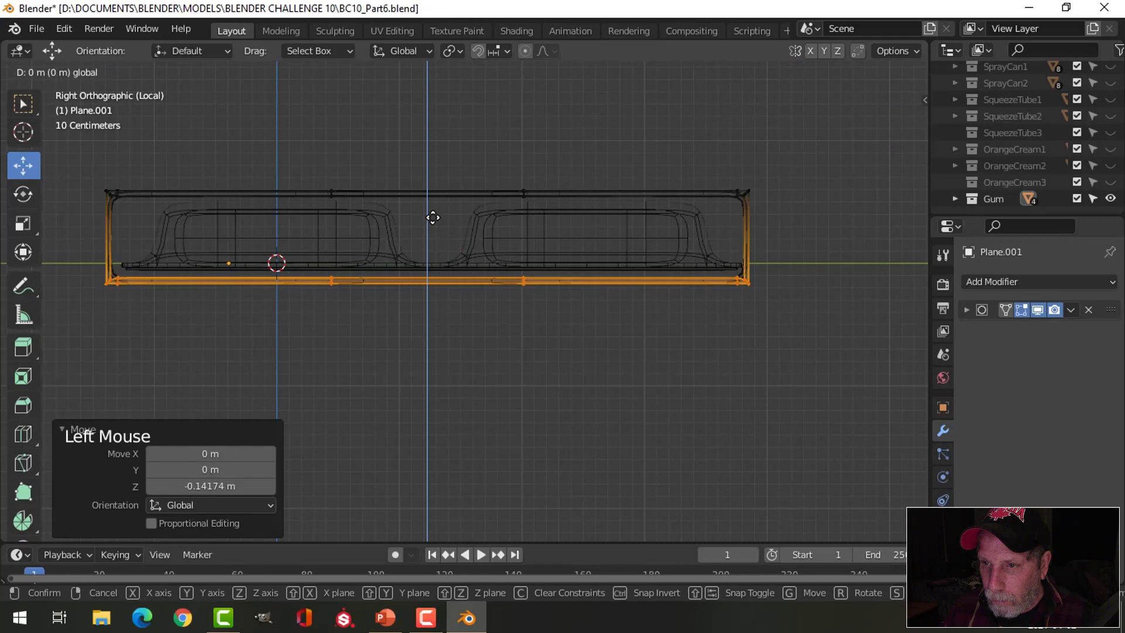
key("z")
key("alt+a")
key("Tab")
key("alt+a")
Orbit to confirm the sleeve now fully encloses the bubble tray.
middle_click(729, 337)
scroll("down", 3)
middle_click(654, 373)
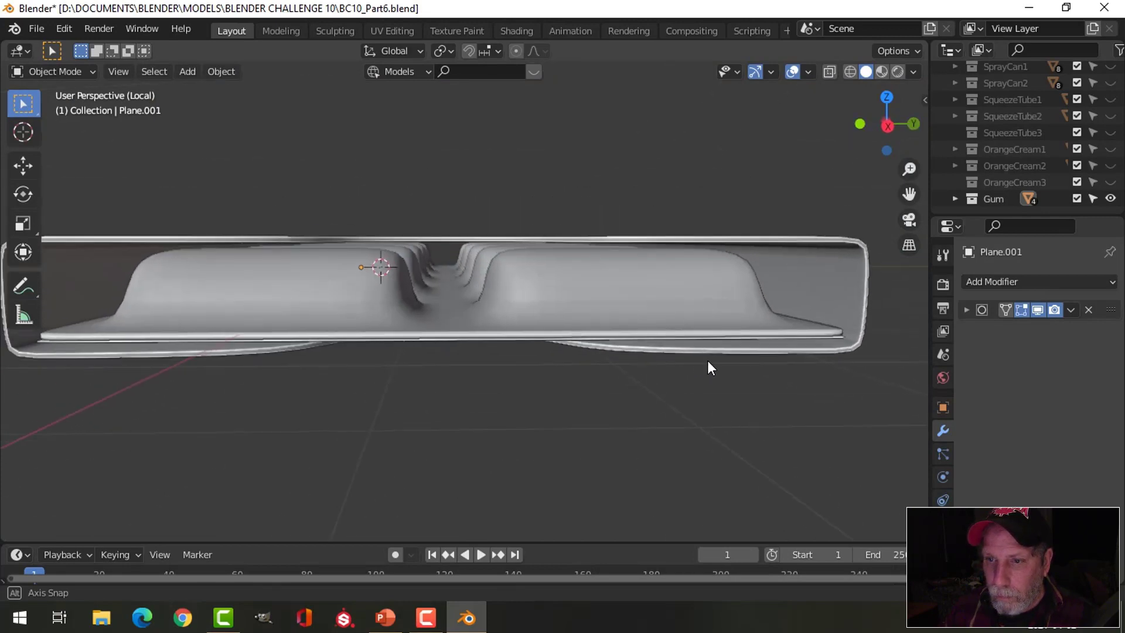
scroll("down", 3)
middle_click(669, 336)
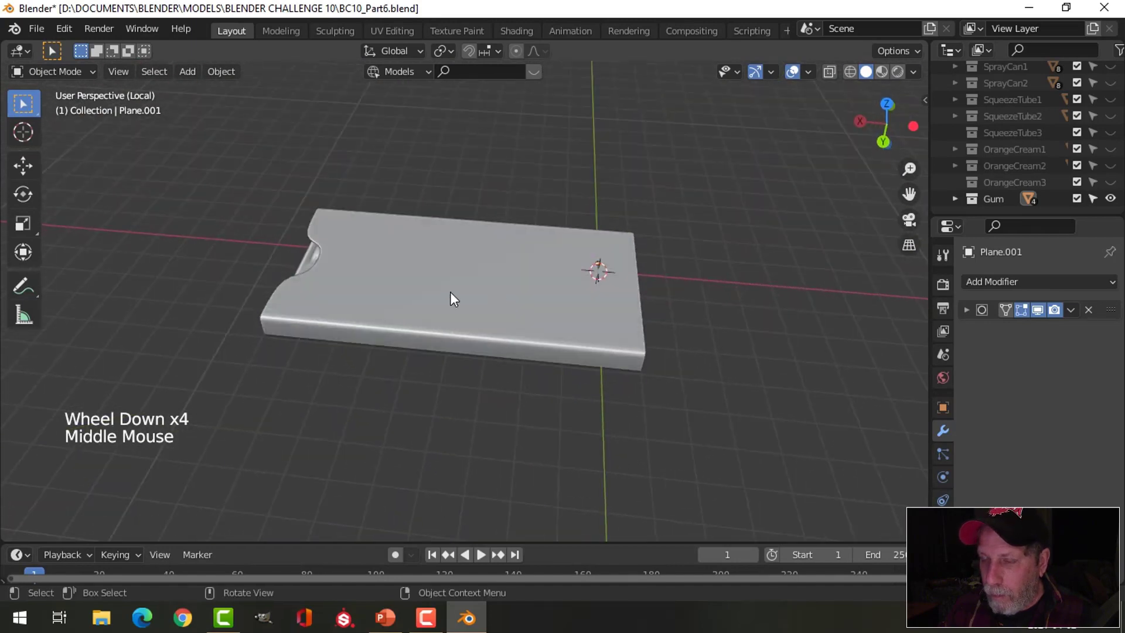
In top view, slide the sleeve Plane.001 back along the tray to expose the notched end over the bubbles.
middle_click(461, 310)
key("KP_7")
left_click(531, 314)
left_click(400, 371)
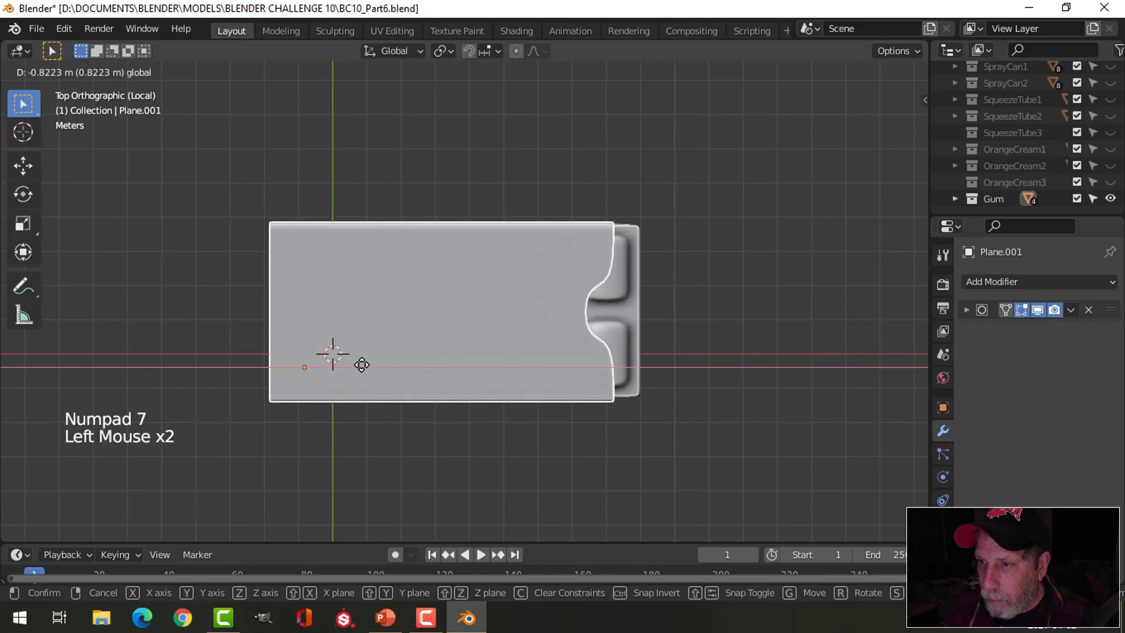
key("alt+a")
middle_click(631, 357)
scroll("down", 3)
middle_click(554, 317)
middle_click(530, 280)
scroll("up", 3)
middle_click(522, 202)
middle_click(475, 297)
scroll("up", 3)
Raise the tray Plane's Solidify Thickness to 0.036 m and check it from below.
left_click(387, 271)
middle_click(449, 287)
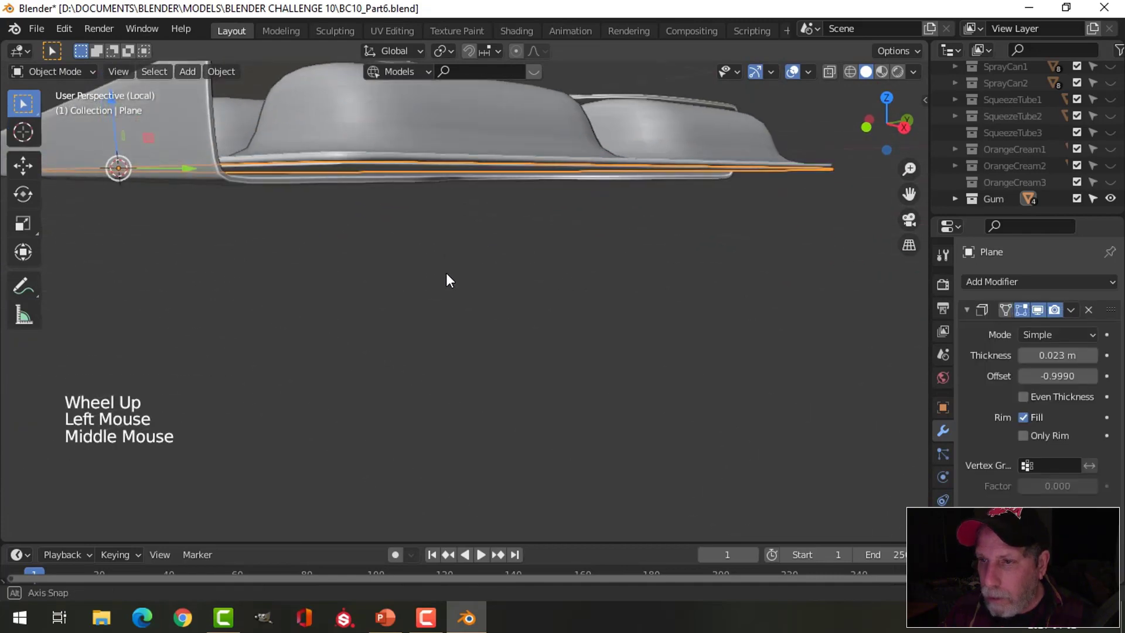
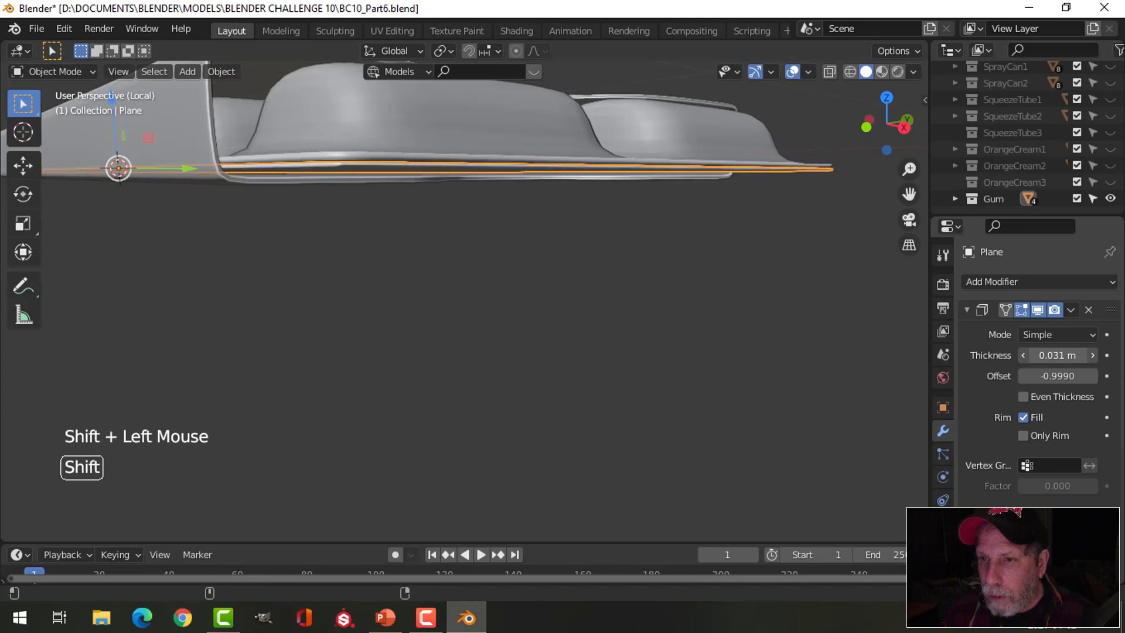
key("alt+a")
middle_click(463, 261)
scroll("down", 3)
middle_click(477, 290)
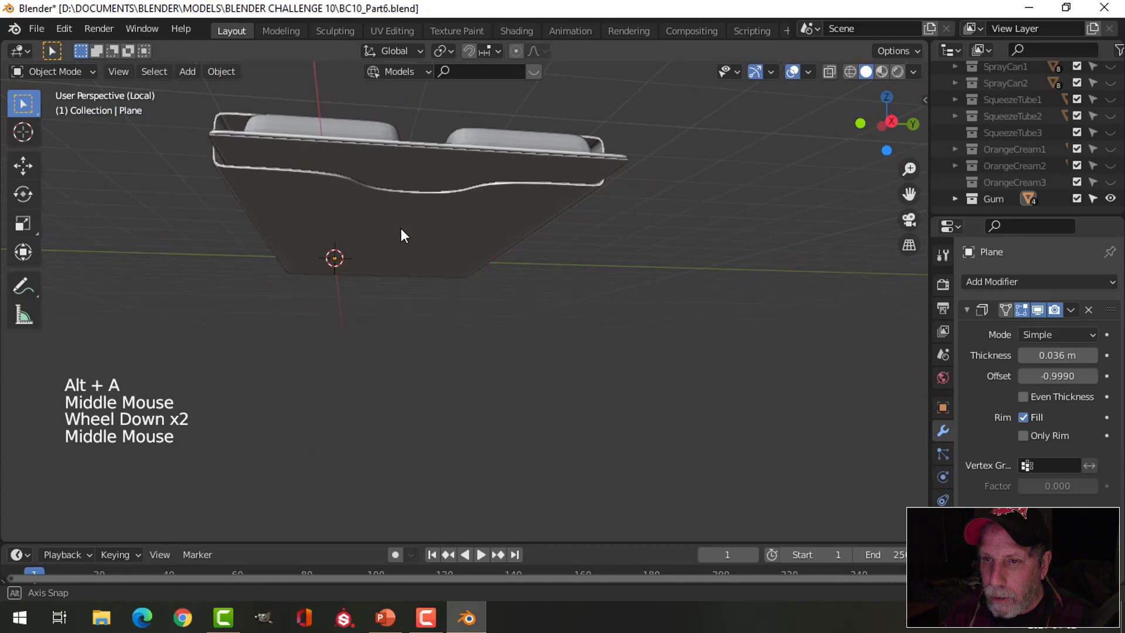
left_click(401, 162)
middle_click(499, 290)
middle_click(478, 308)
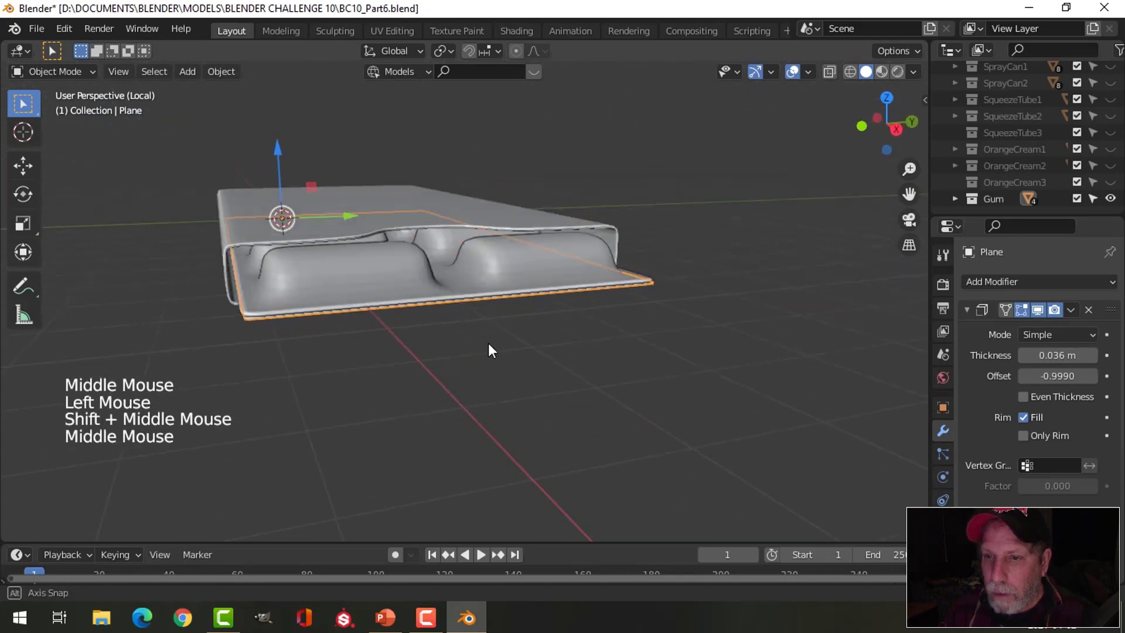
Scale the tray slightly along Y and compare its length with the sleeve's open end.
key("Tab")
key("a")
middle_click(461, 307)
key("s")
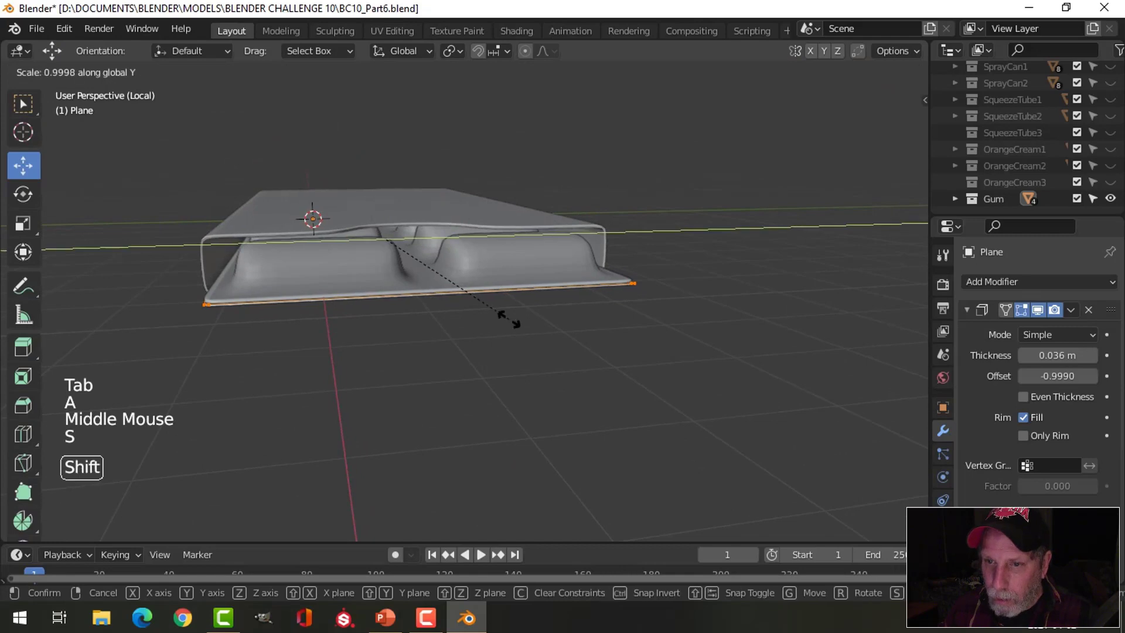
middle_click(461, 320)
key("alt+a")
middle_click(492, 317)
middle_click(425, 257)
key("a")
middle_click(436, 272)
middle_click(434, 328)
middle_click(598, 399)
scroll("up", 3)
middle_click(610, 357)
middle_click(614, 330)
scroll("up", 3)
middle_click(588, 313)
Scale the sleeve's vertices along Y by about 1.005 so it encloses the tray.
key("s")
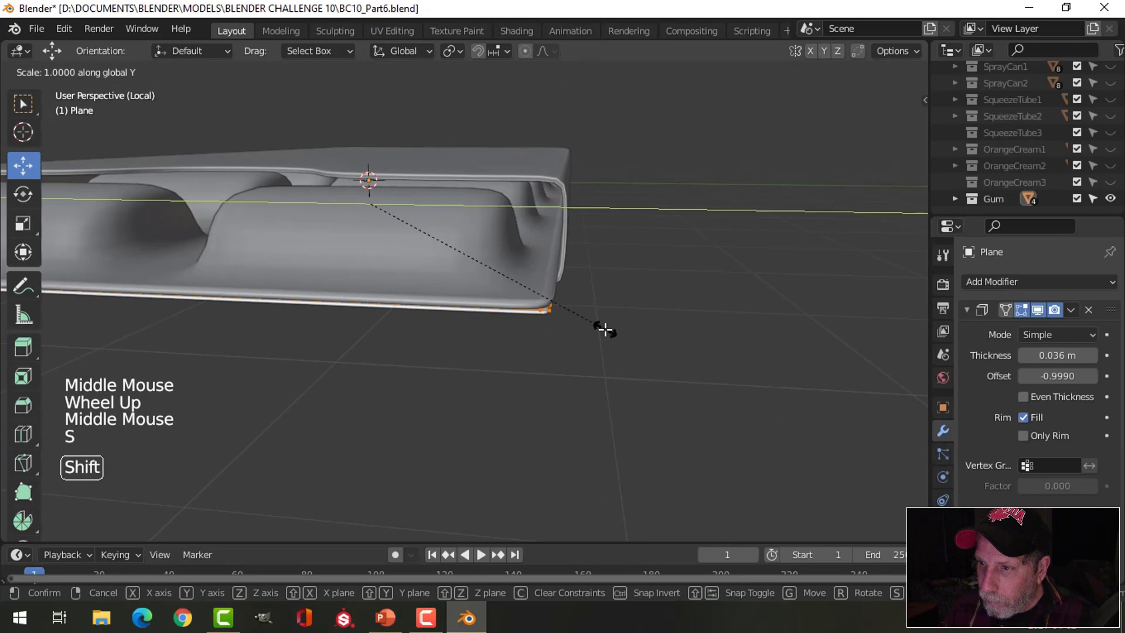
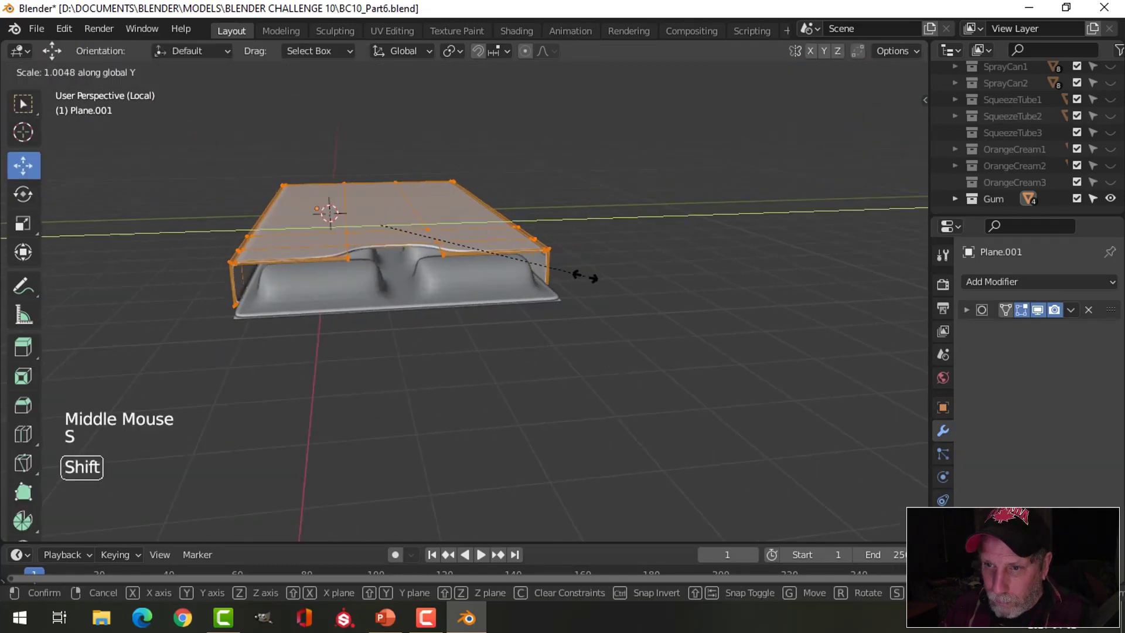
key("Tab")
middle_click(584, 291)
scroll("up", 3)
middle_click(579, 287)
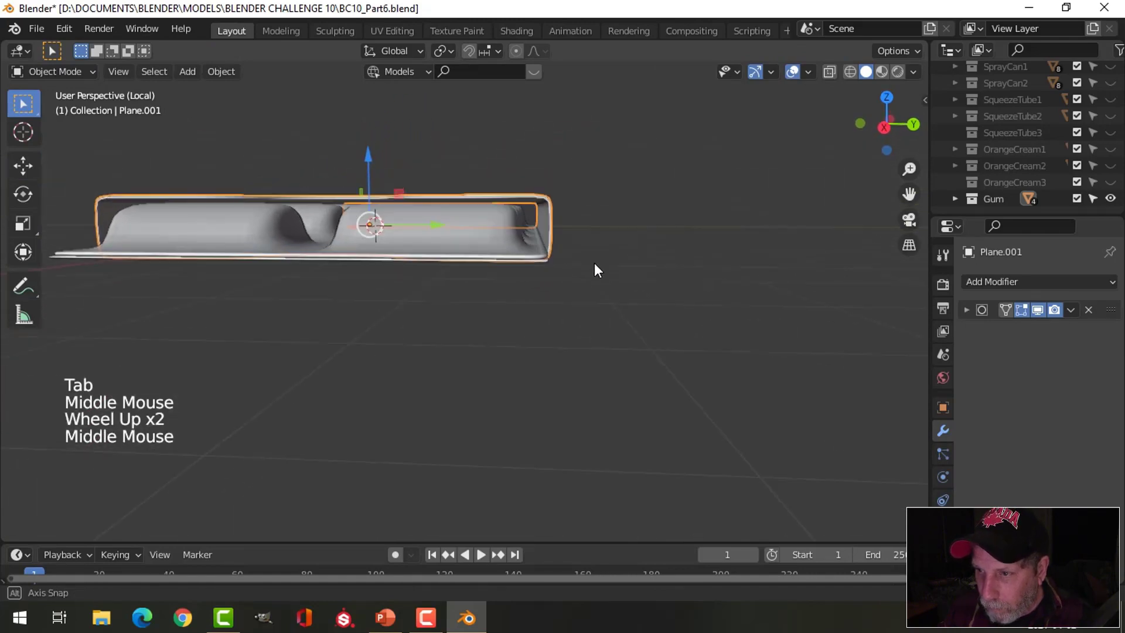
Inspect the notched sleeve from several angles, then select it in right orthographic view.
key("alt+a")
middle_click(373, 269)
scroll("down", 3)
middle_click(405, 249)
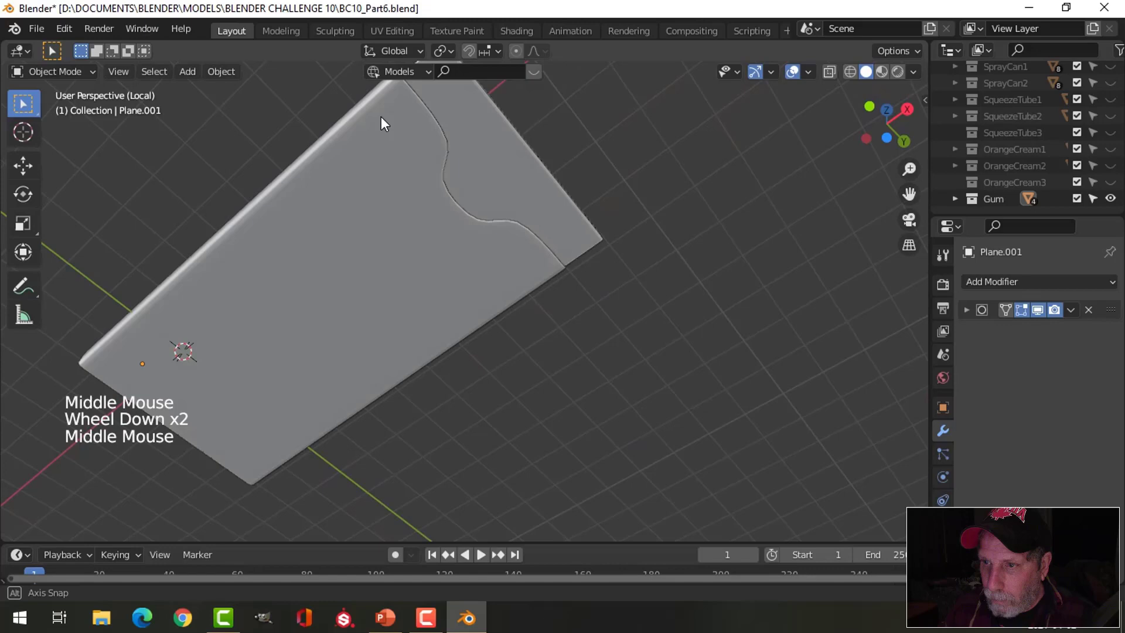
scroll("down", 3)
middle_click(430, 322)
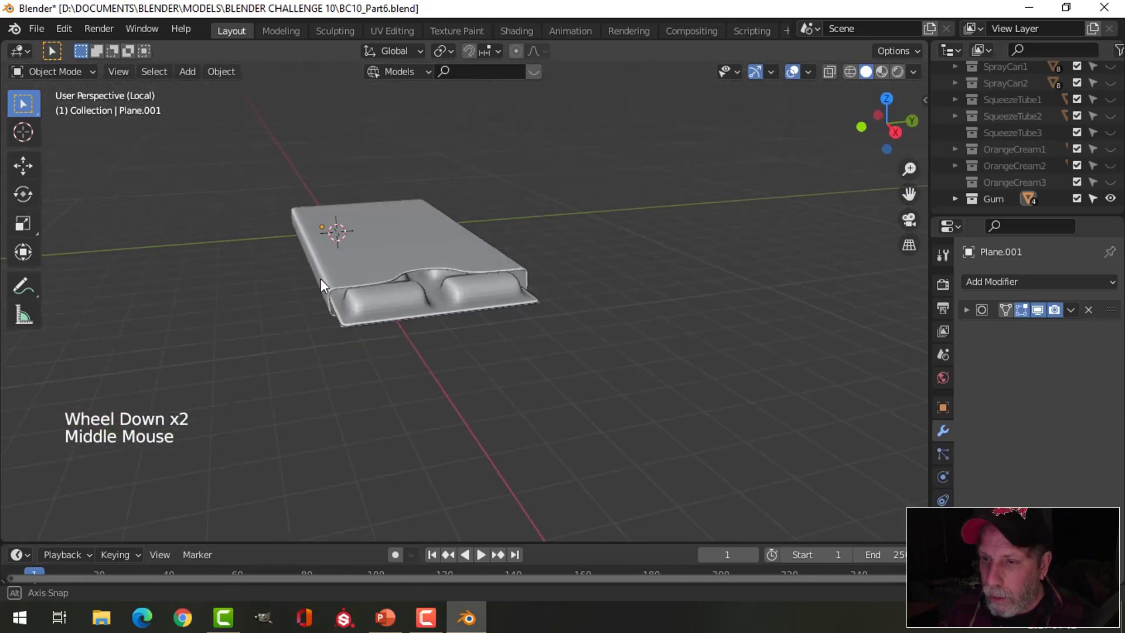
scroll("up", 3)
middle_click(411, 303)
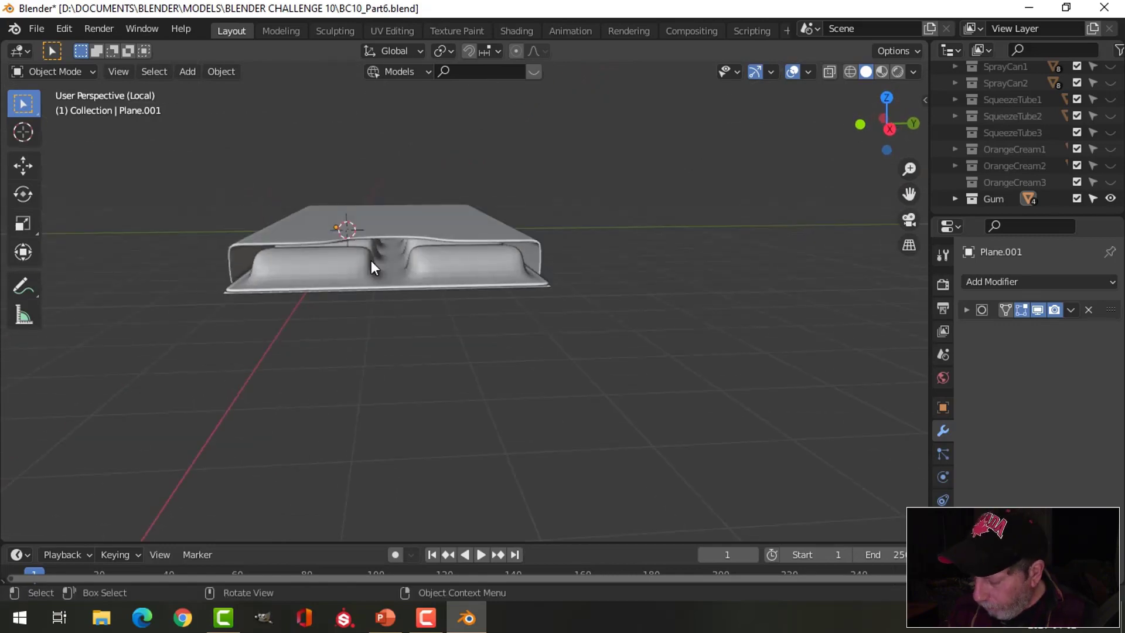
key("KP_1")
key("KP_3")
scroll("up", 3)
middle_click(384, 272)
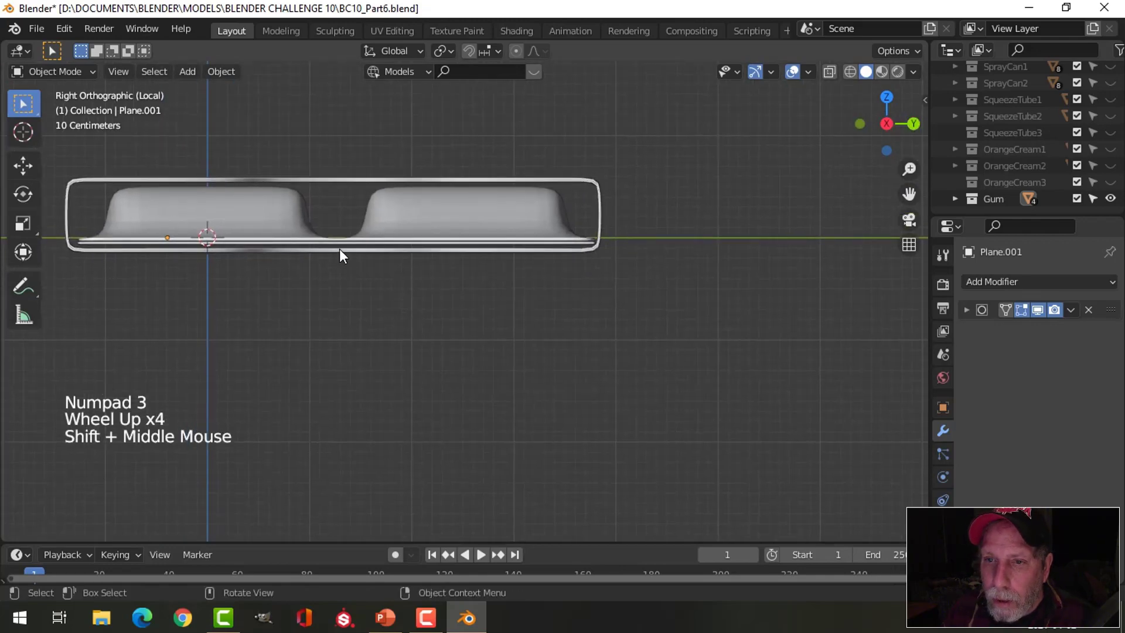
left_click(348, 180)
scroll("down", 3)
middle_click(460, 290)
Lower the sleeve's top edge along Z in wireframe so it sits closely over the bubble tray.
key("Tab")
key("alt+a")
key("z")
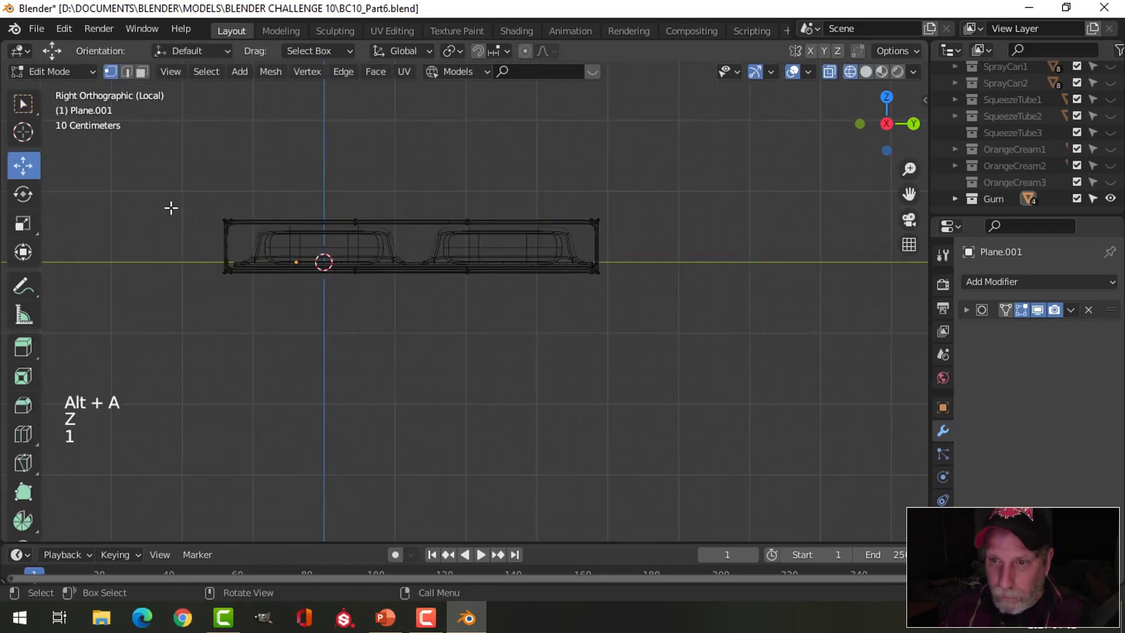
key("1")
key("b")
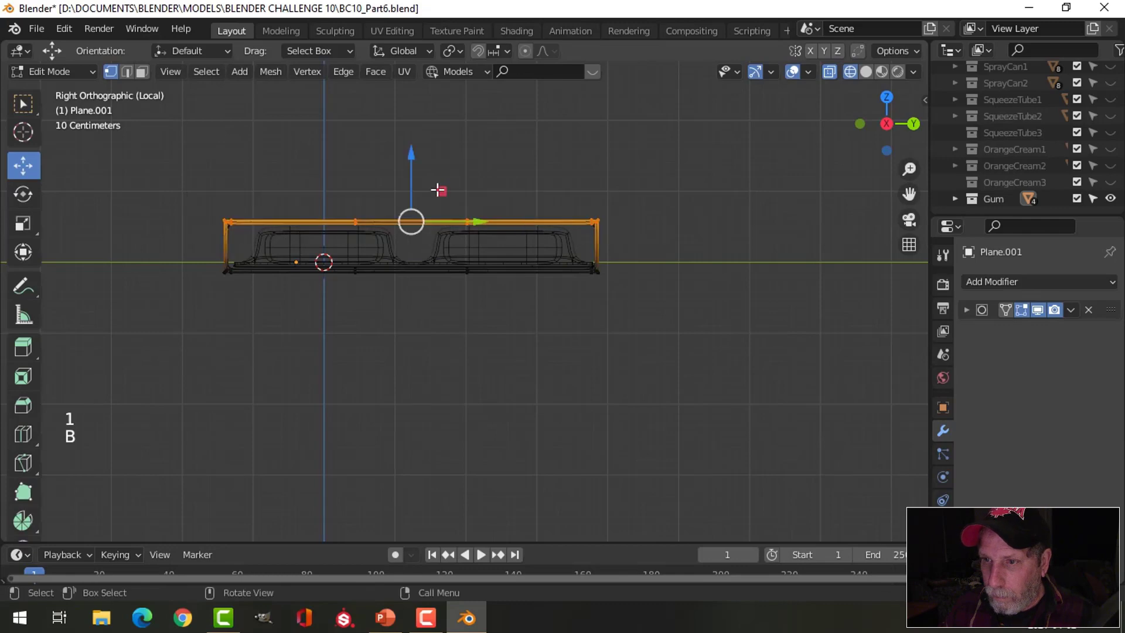
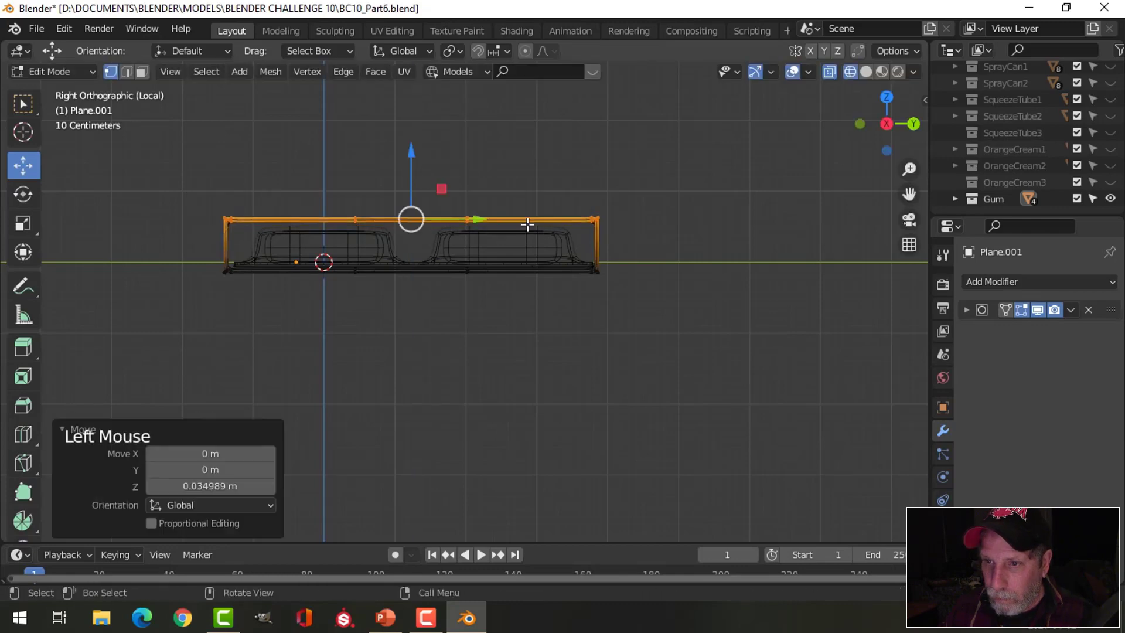
key("z")
key("alt+a")
key("Tab")
key("alt+a")
scroll("down", 3)
middle_click(494, 262)
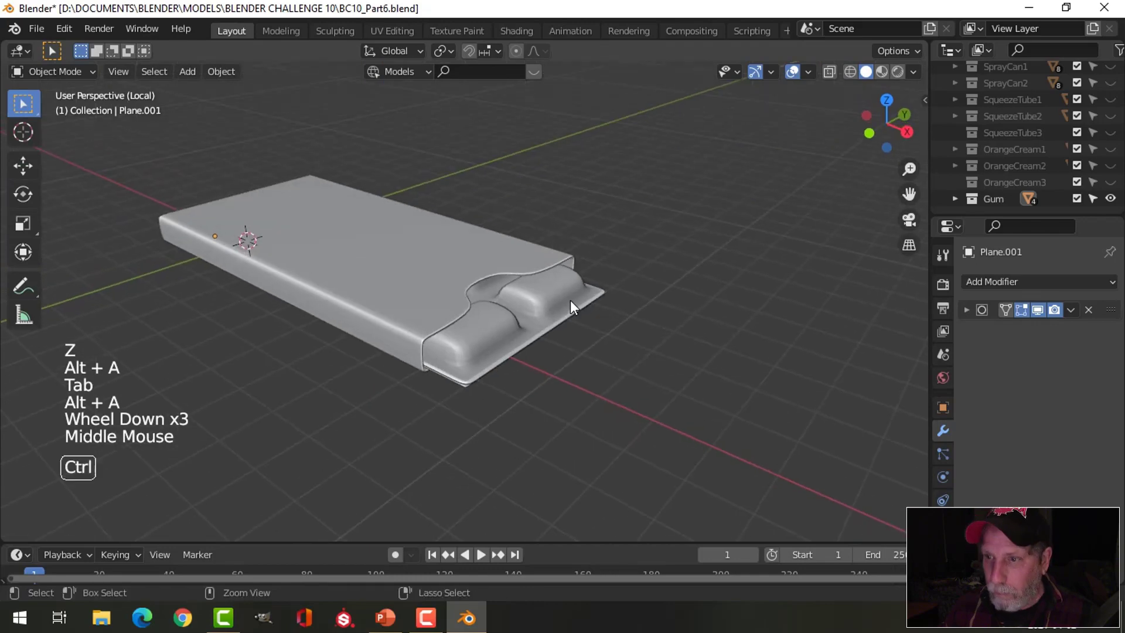
Save the project as BC10_Part6 and orbit around the fitted pack to review it.
key("ctrl+s")
scroll("down", 3)
middle_click(436, 305)
middle_click(475, 286)
middle_click(399, 346)
middle_click(467, 314)
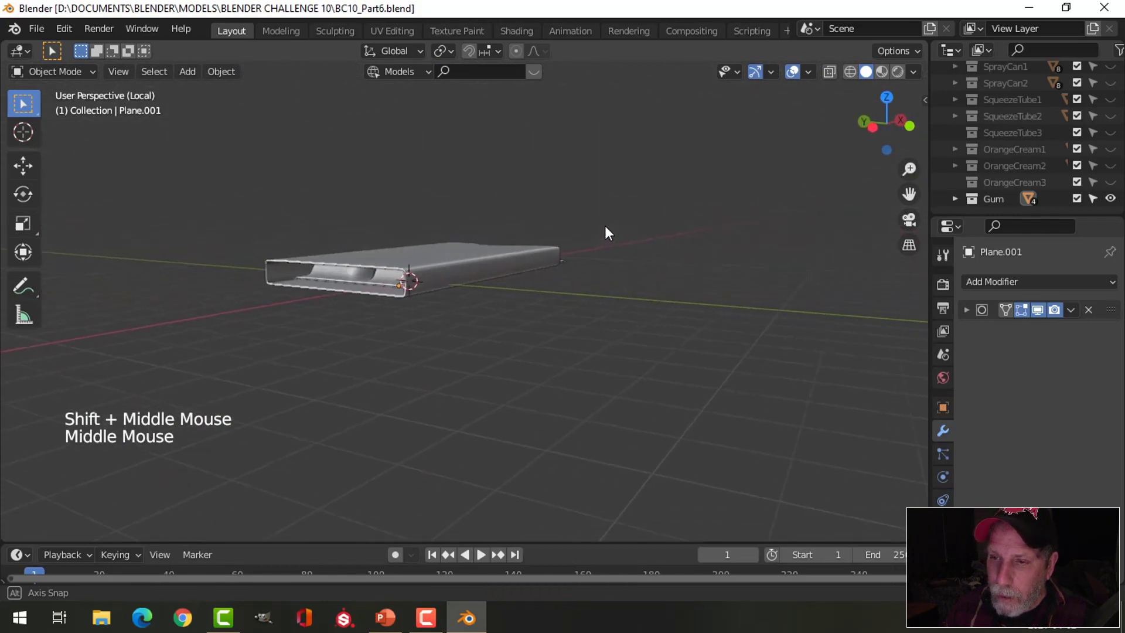
middle_click(535, 286)
middle_click(532, 290)
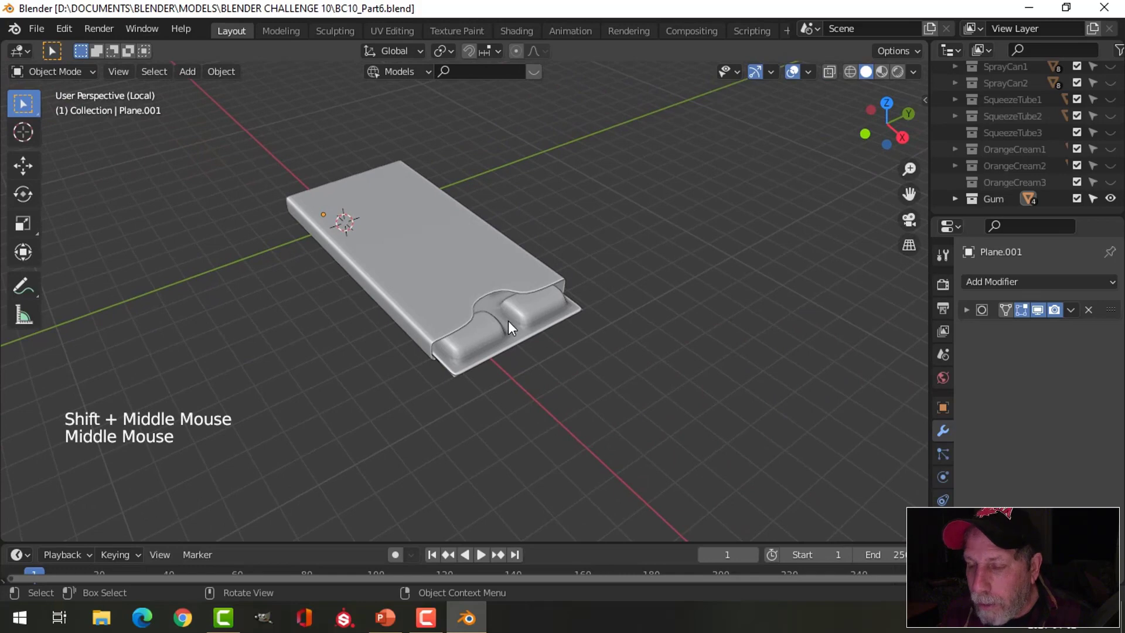
middle_click(515, 326)
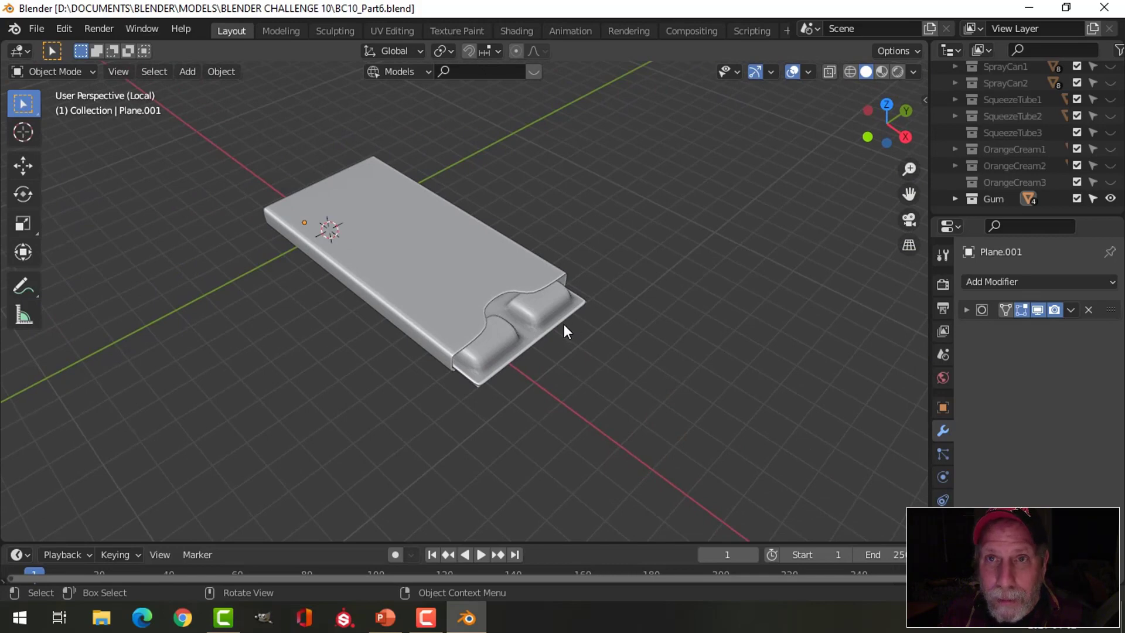
Set viewport shading colour to Random and hide overlays and navigation gizmos.
left_click(914, 75)
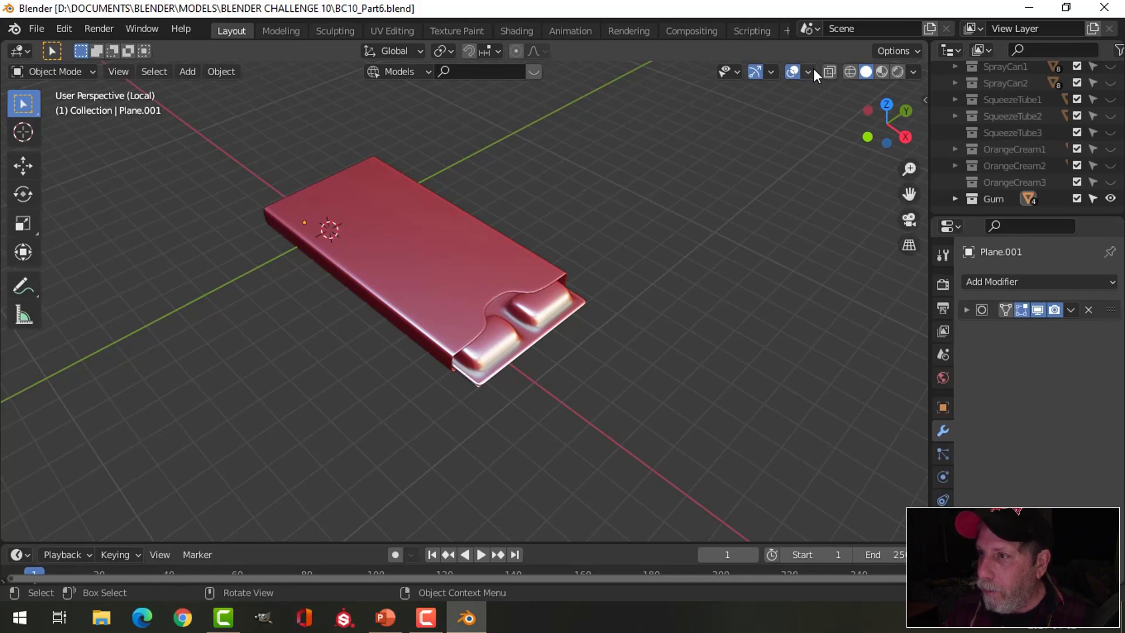
left_click(818, 74)
middle_click(564, 341)
left_click(810, 78)
left_click(799, 81)
left_click(759, 71)
Orbit around the red-shaded pack, ending on the notched sleeve end.
middle_click(679, 210)
scroll("up", 3)
middle_click(609, 321)
middle_click(563, 333)
scroll("up", 3)
scroll("down", 3)
middle_click(531, 318)
middle_click(581, 340)
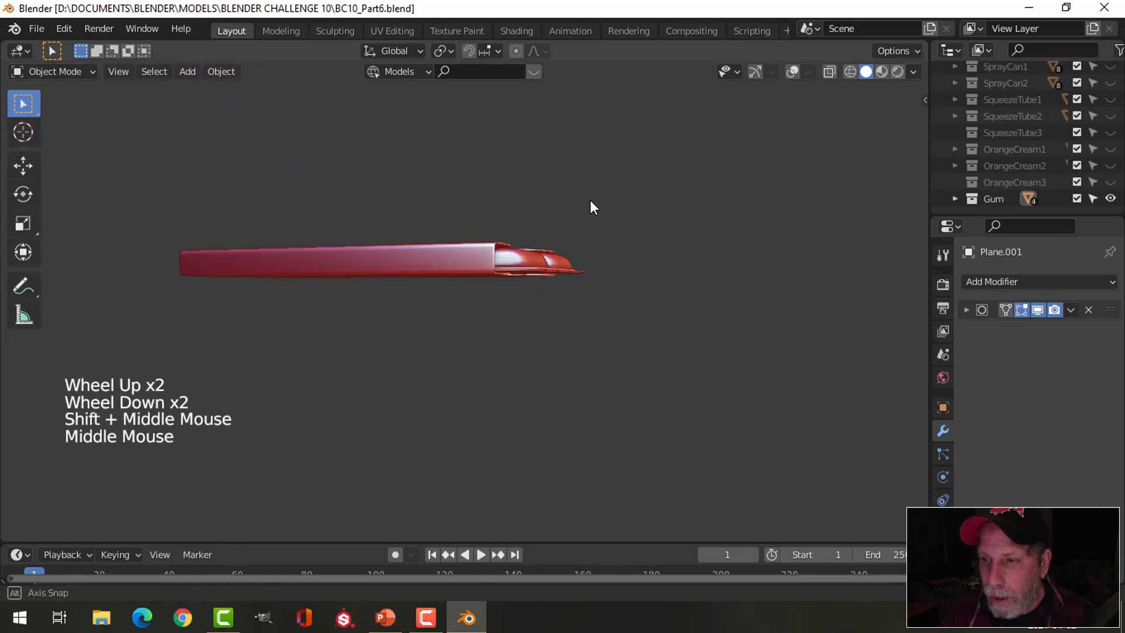